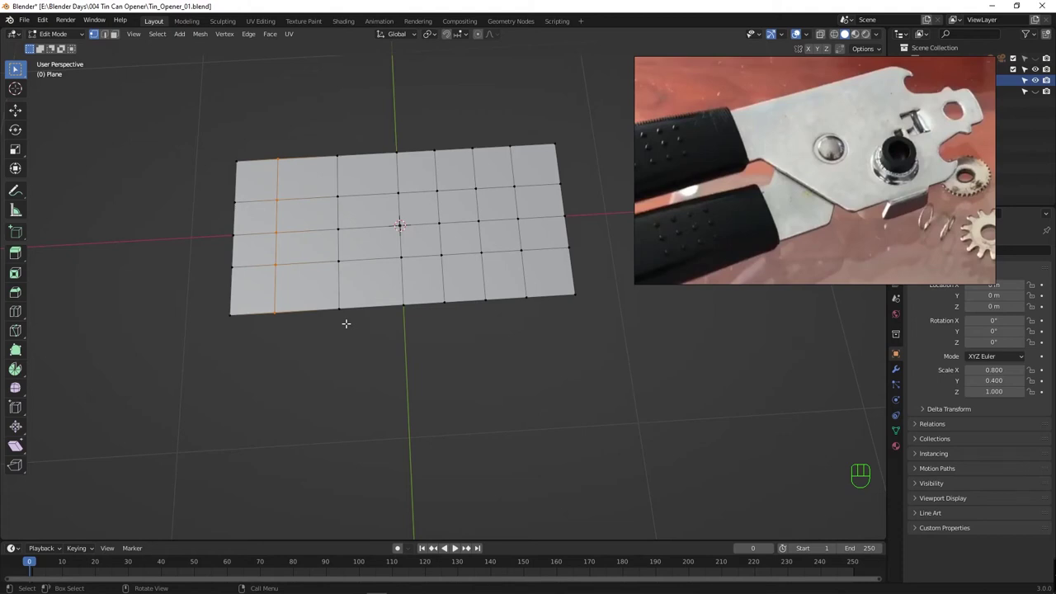
Add an edge loop near the plate's left side and knife a diagonal cut across its lower-left corner.
key(ctrl+r)
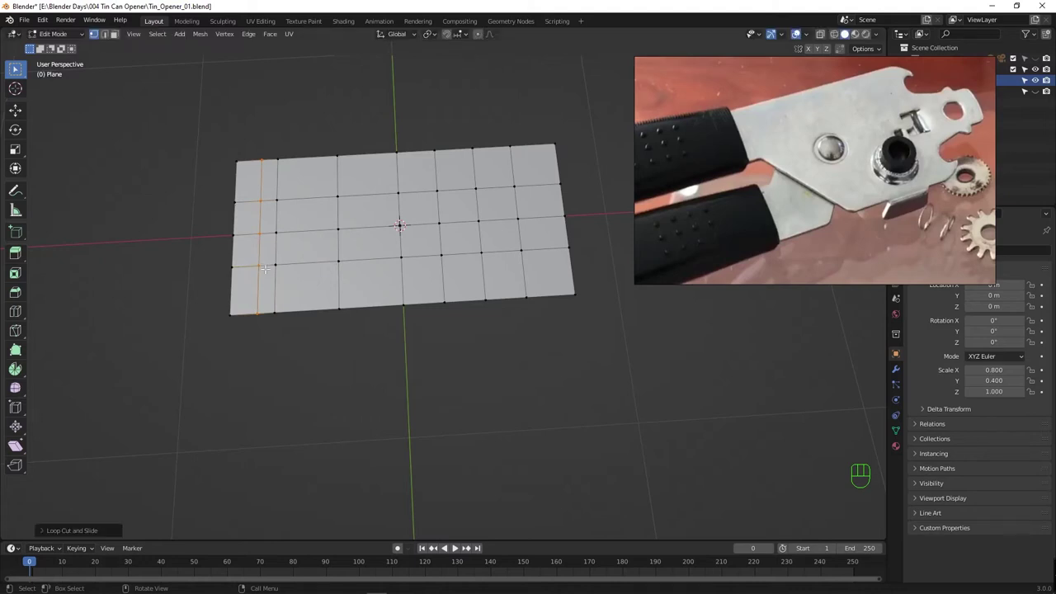
key(k)
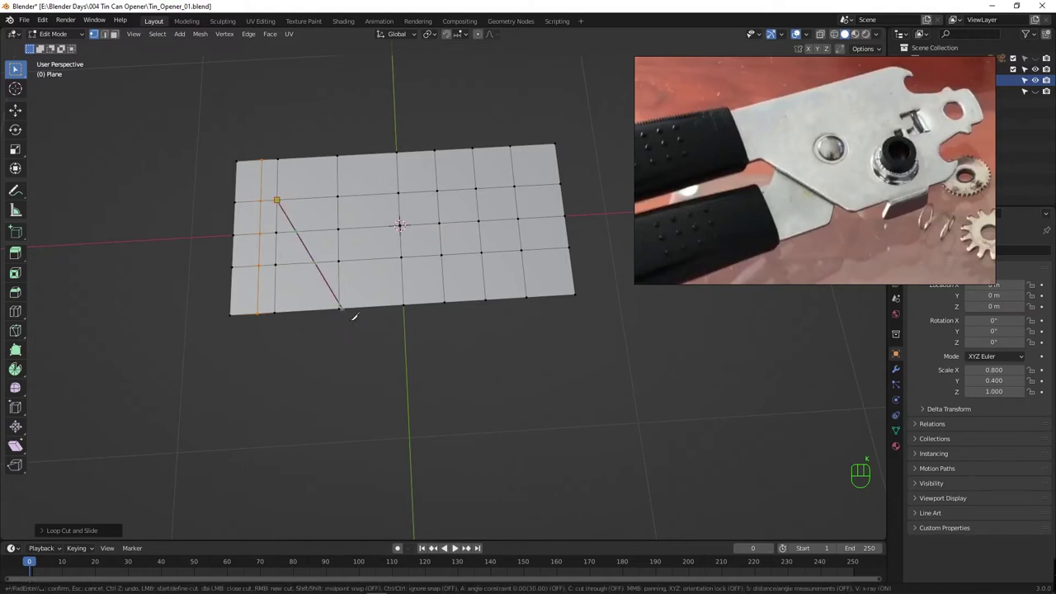
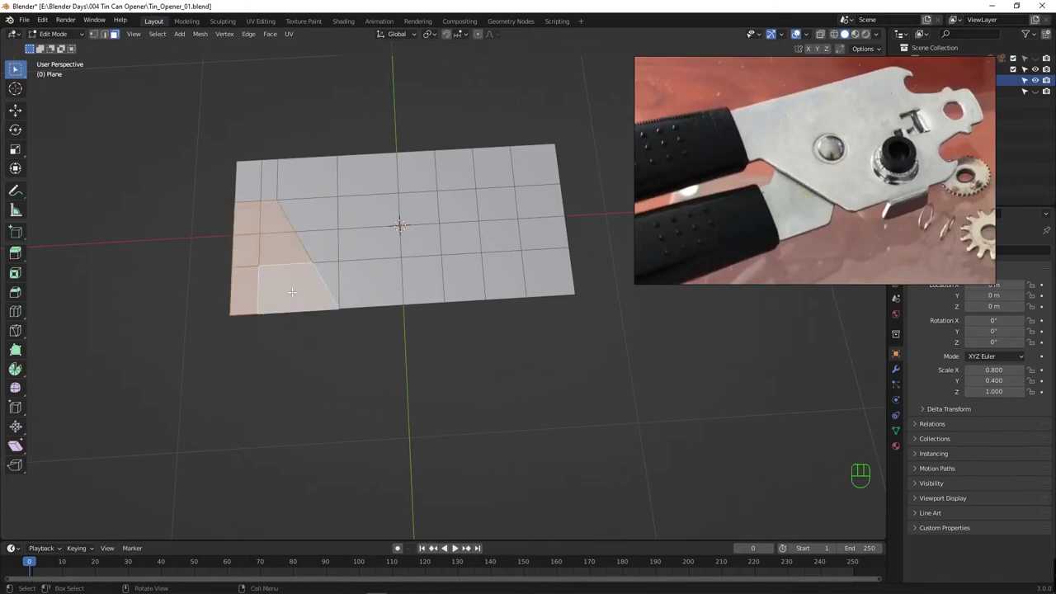
Delete the lower-left corner faces to leave a slanted edge, then save the file.
key(x)
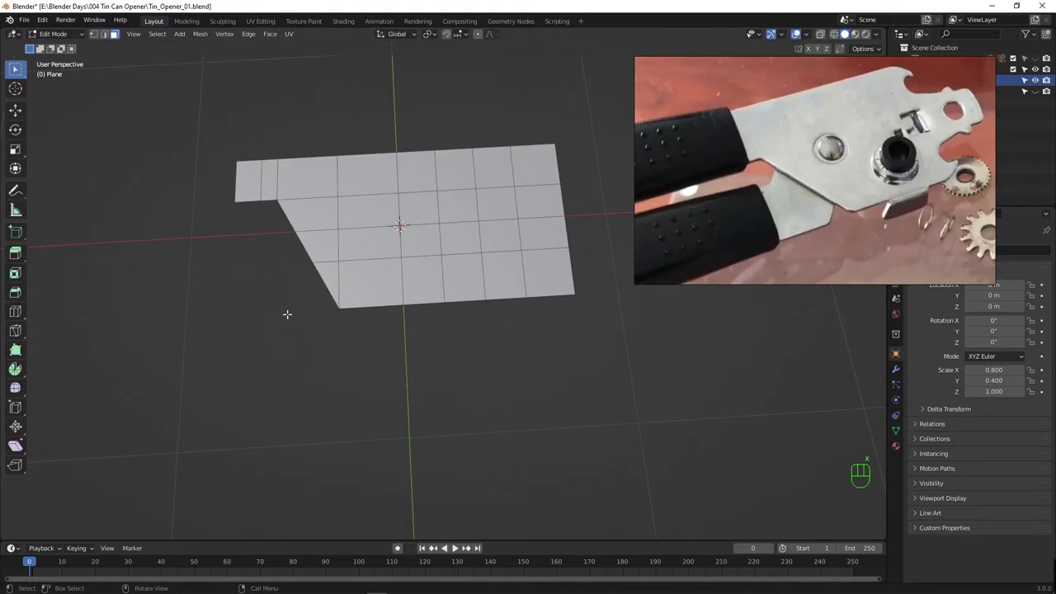
key(ctrl+s)
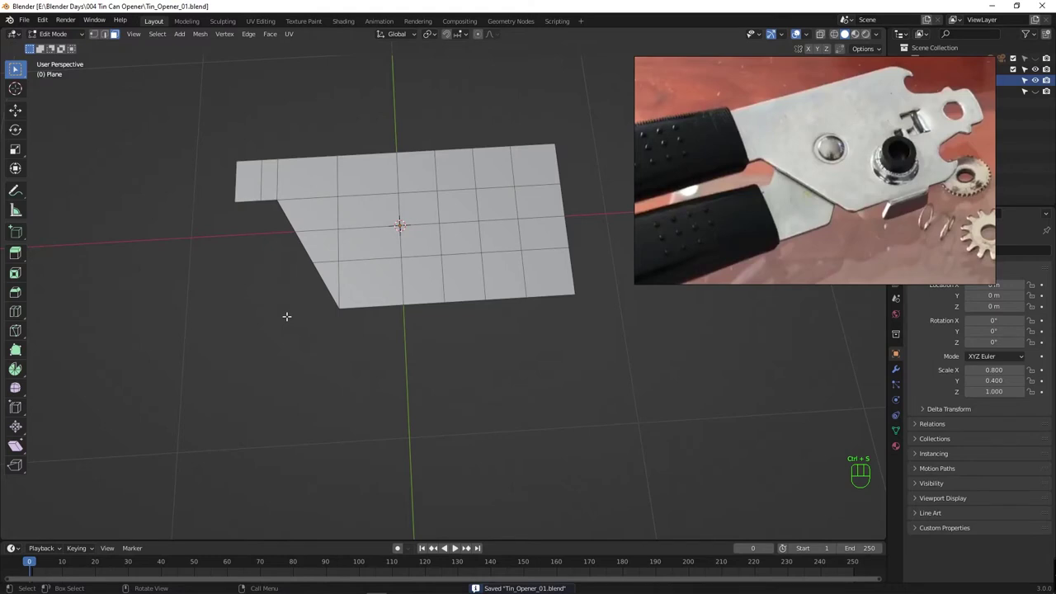
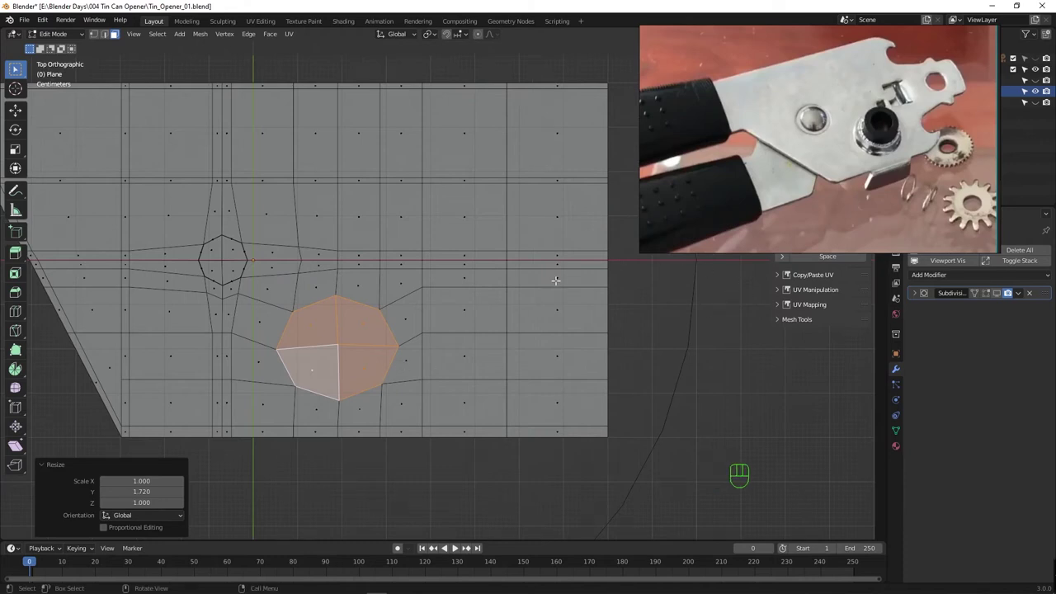
Add a large circle to the plate mesh, check it in Object Mode, and return to editing with everything selected.
key(shift+a)
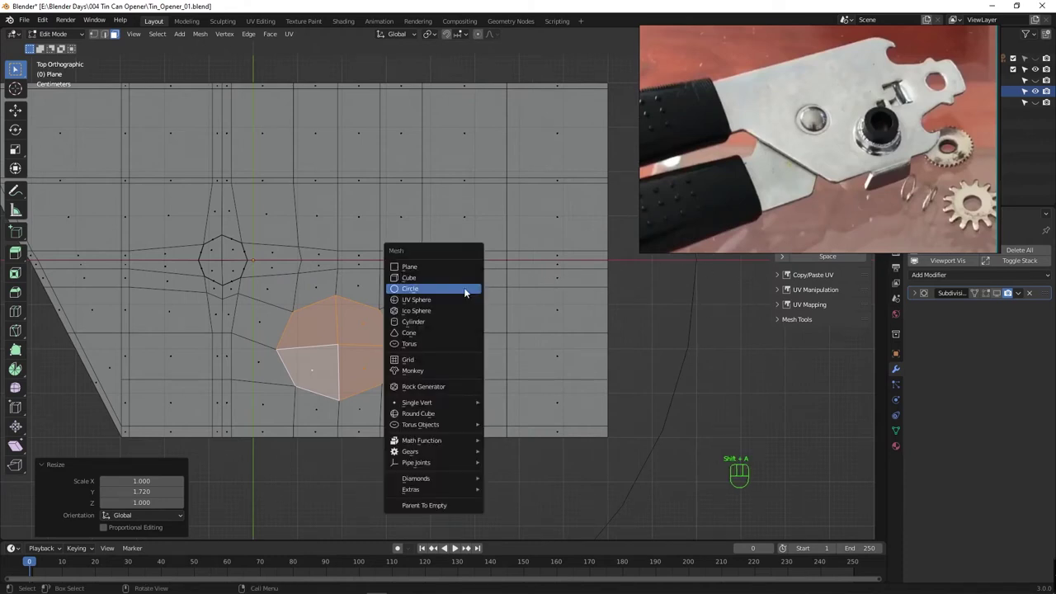
key(Tab)
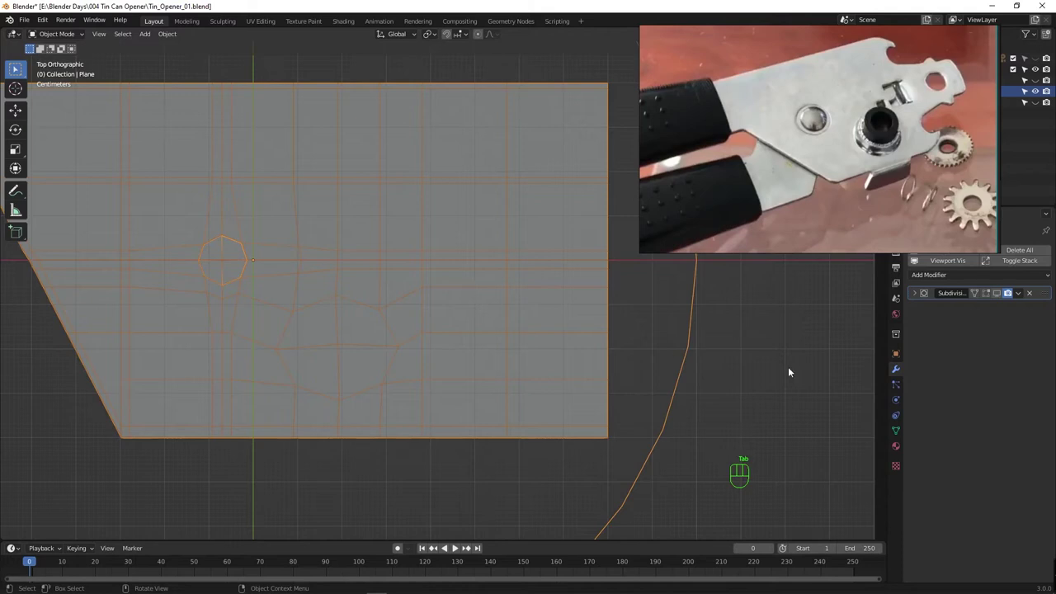
click(795, 372)
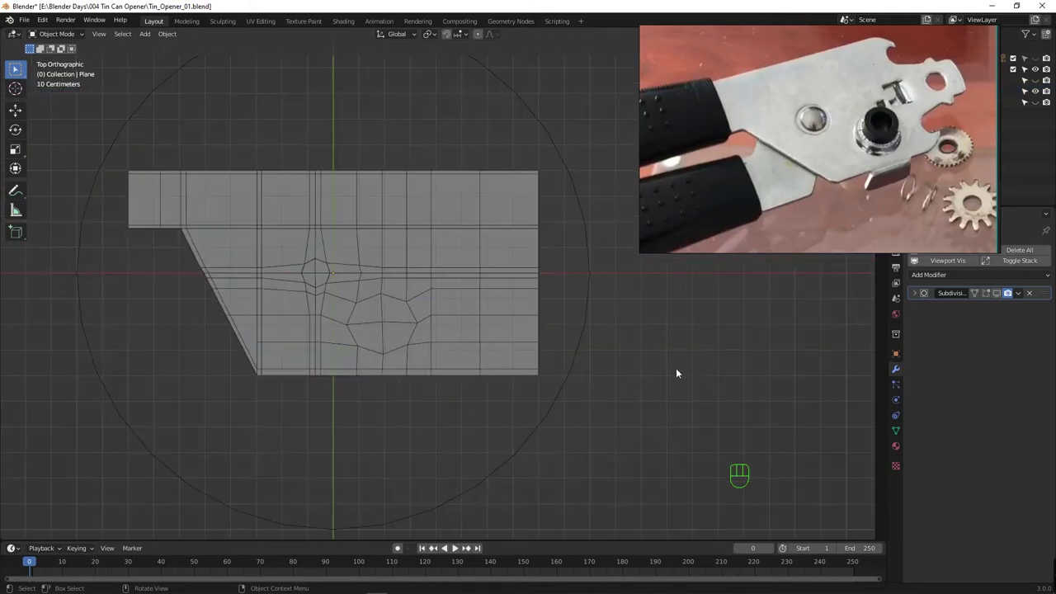
click(647, 367)
key(s)
key(ctrl+z)
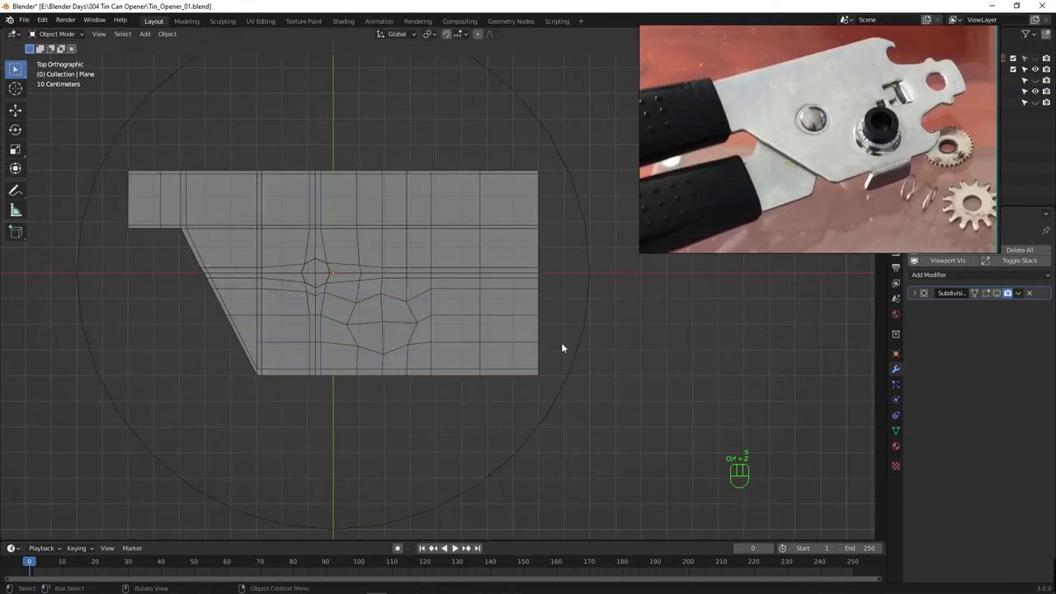
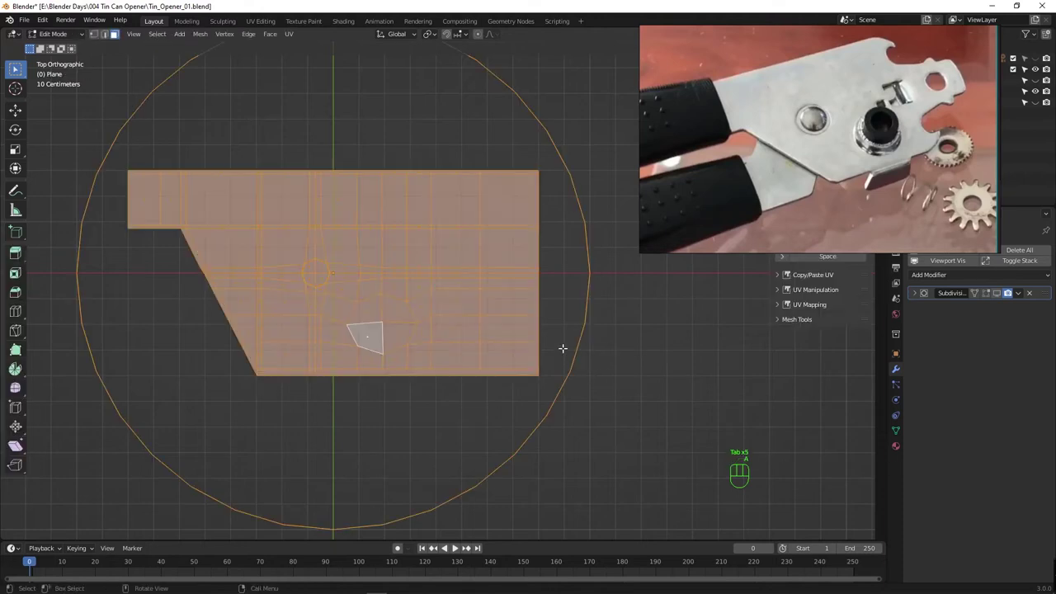
key(Tab)
key(Tab)
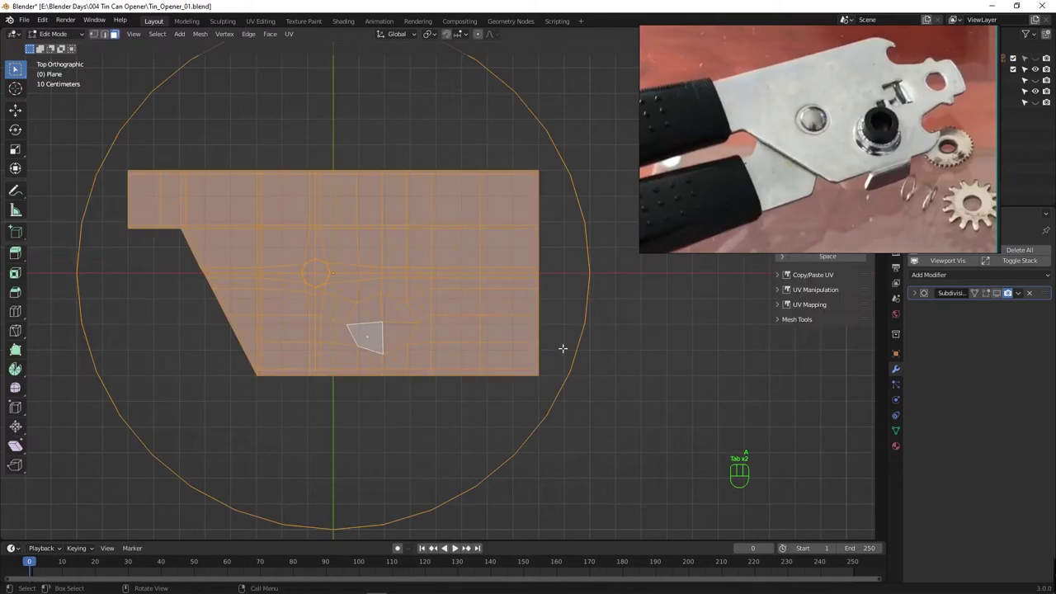
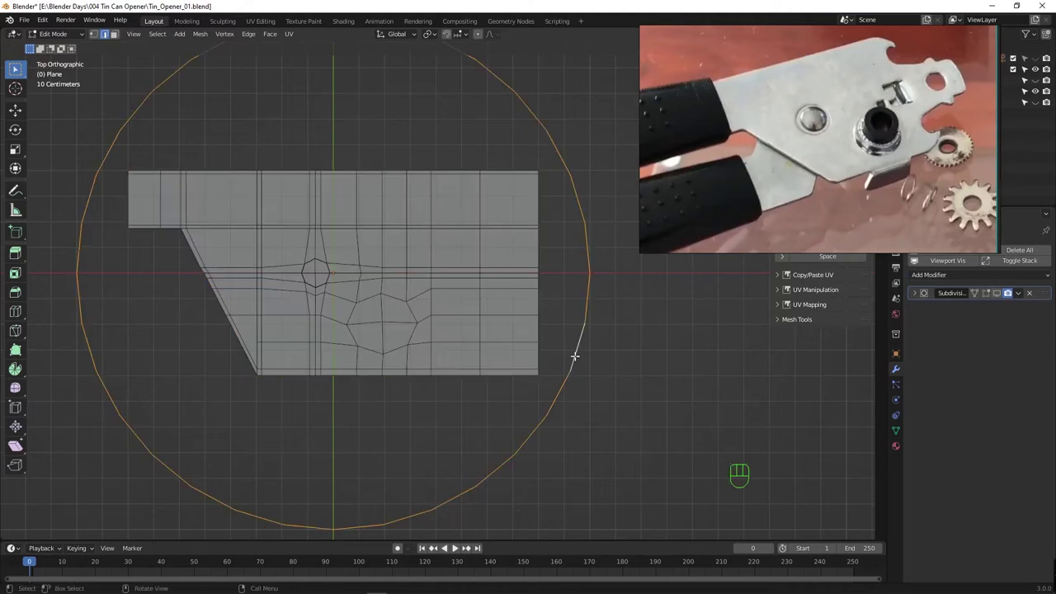
Separate the circle into its own object and shrink it over the plate's lower rounded loop.
key(p)
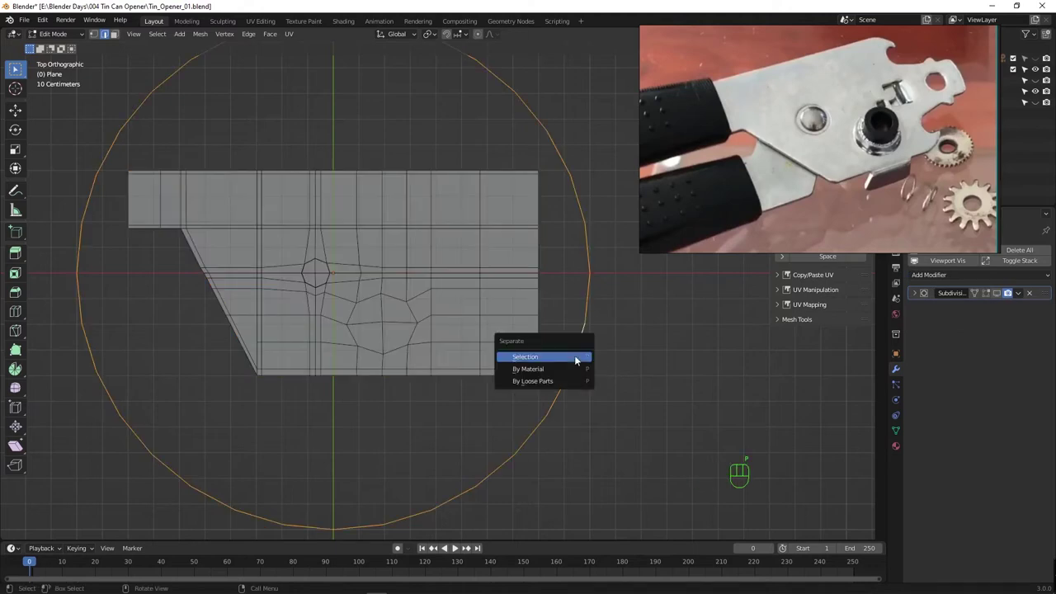
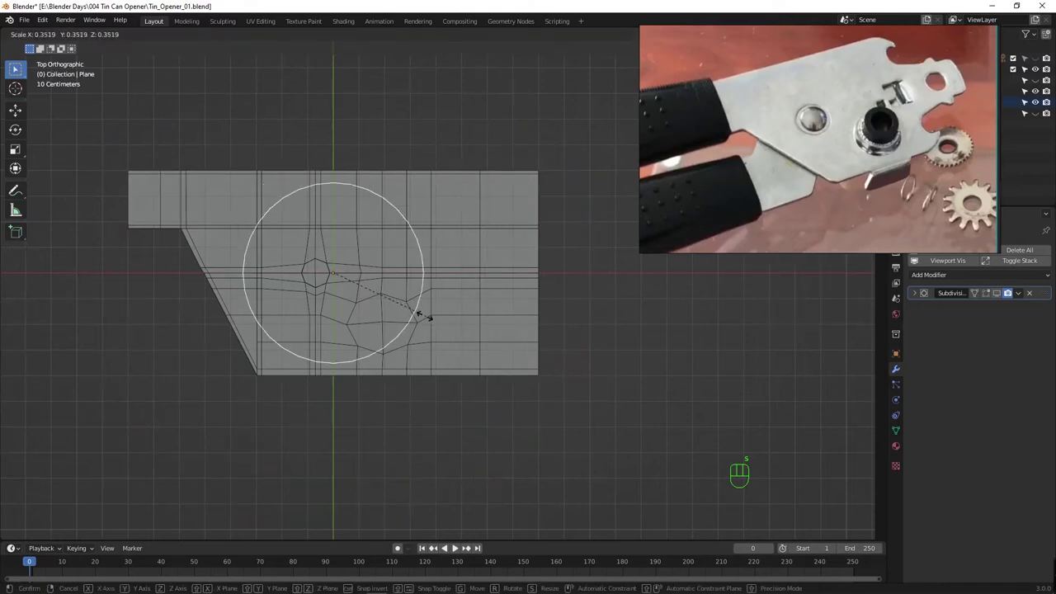
key(g)
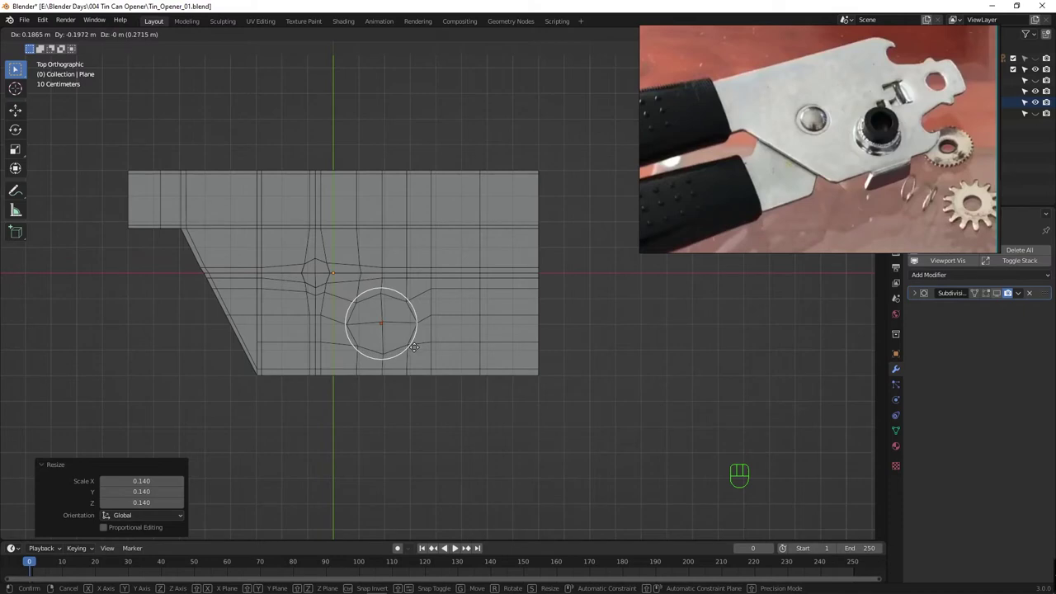
Fine-tune the circle's size so the lower loop vertices can follow it, then save the file.
drag(367, 340, 409, 310)
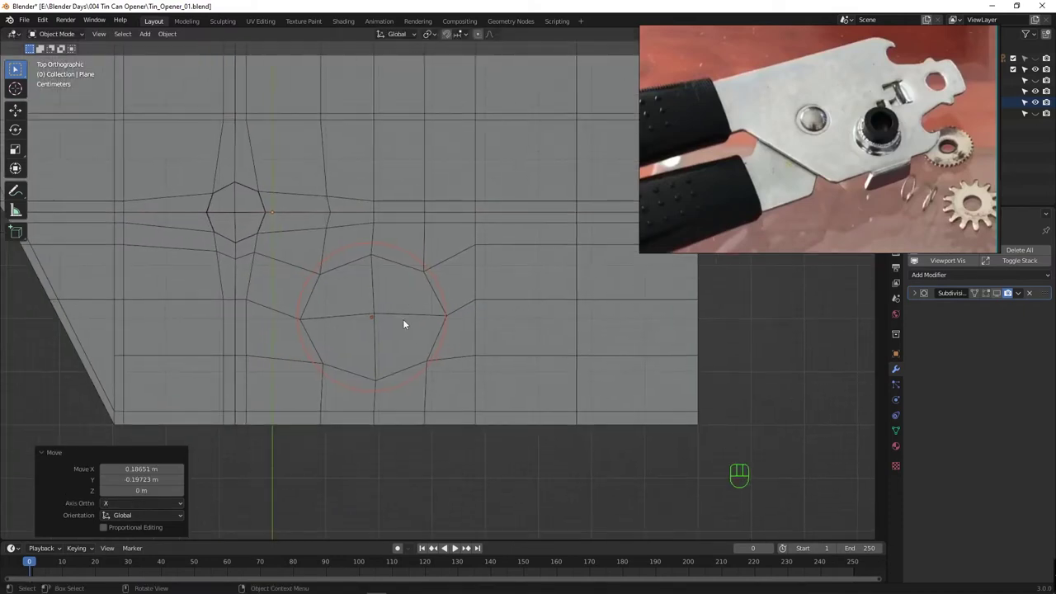
key(g)
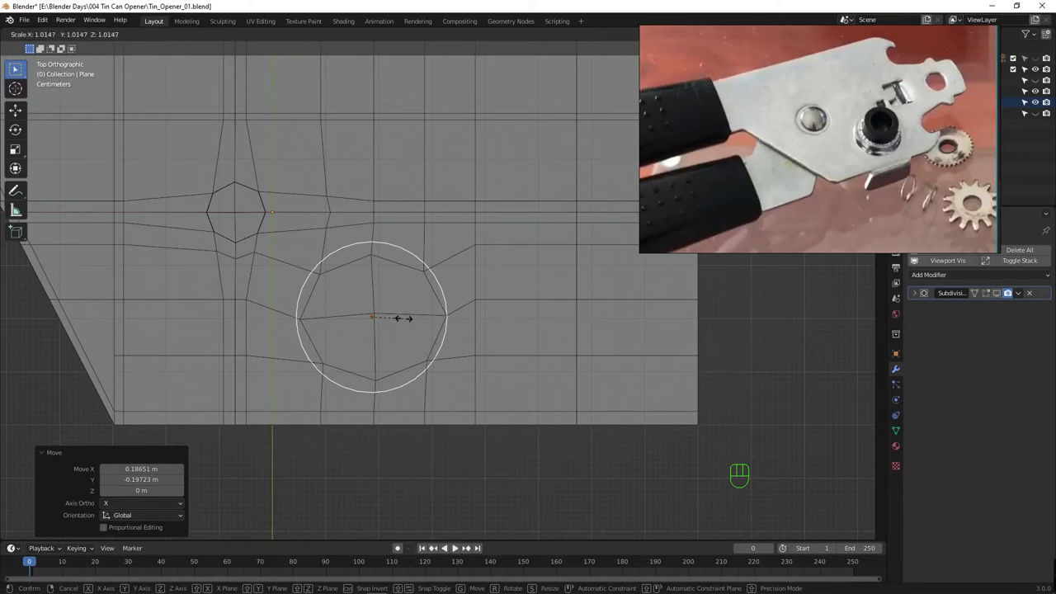
key(g)
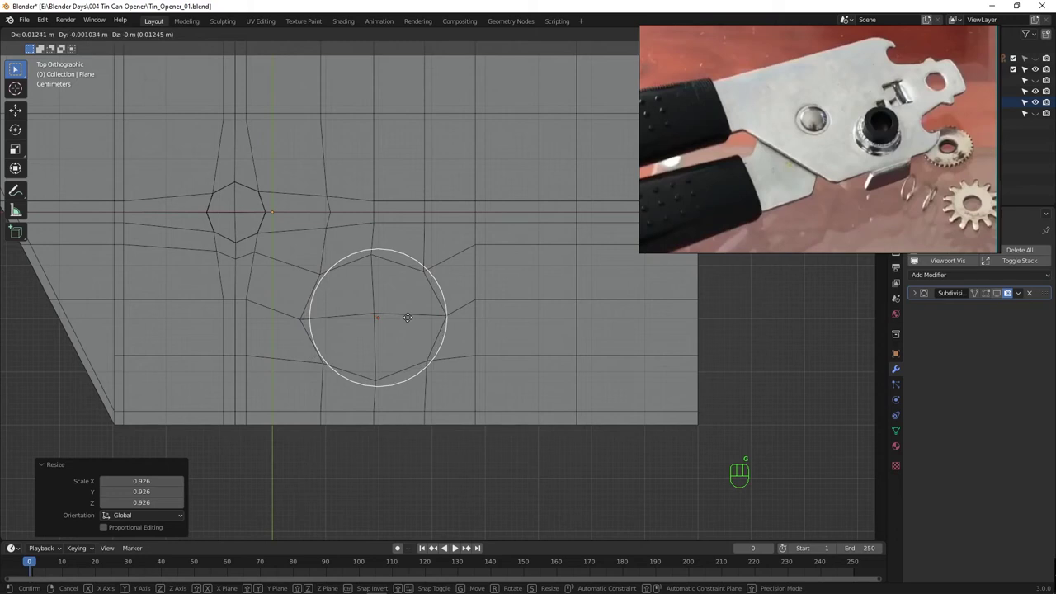
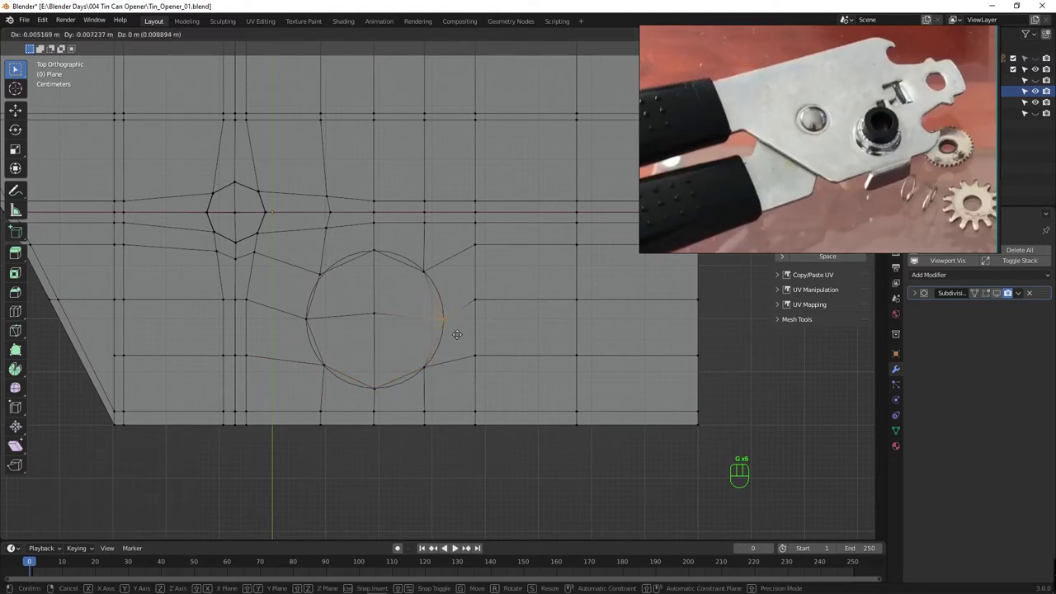
key(ctrl+s)
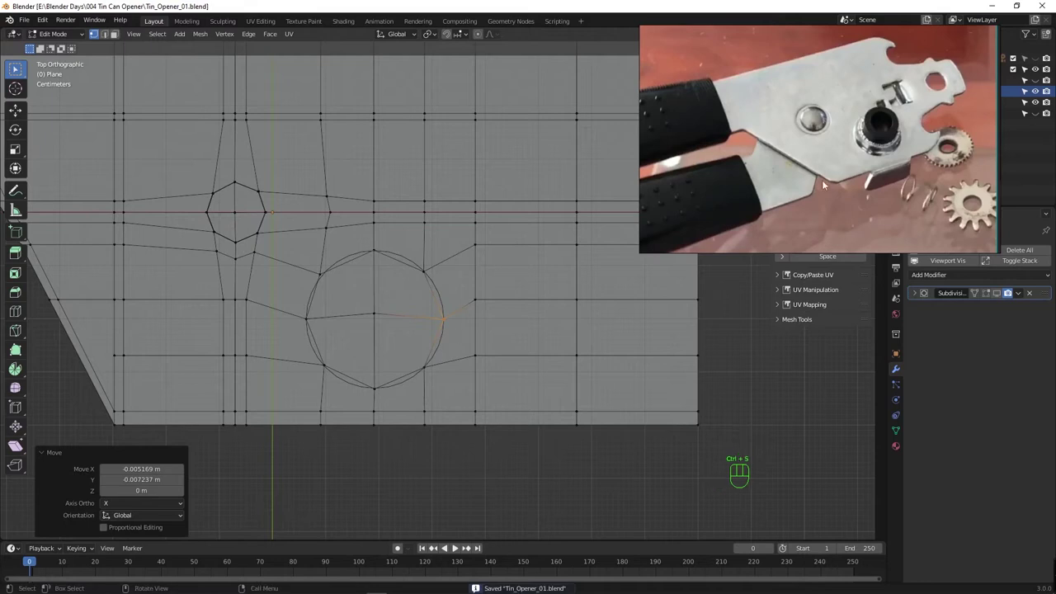
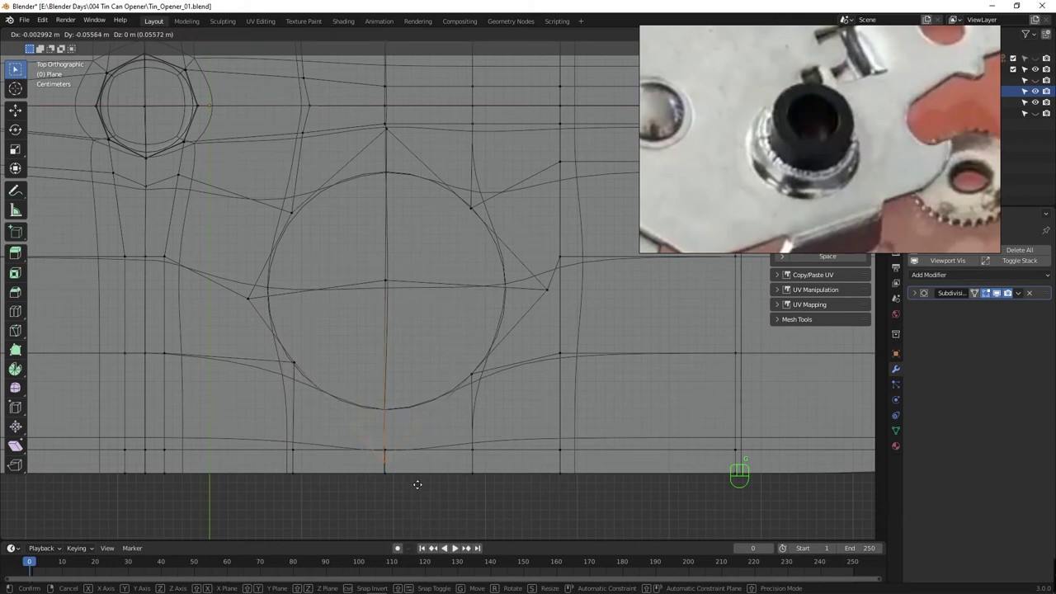
Move the vertices around the large circular cutout closer to the circle outline.
key(g)
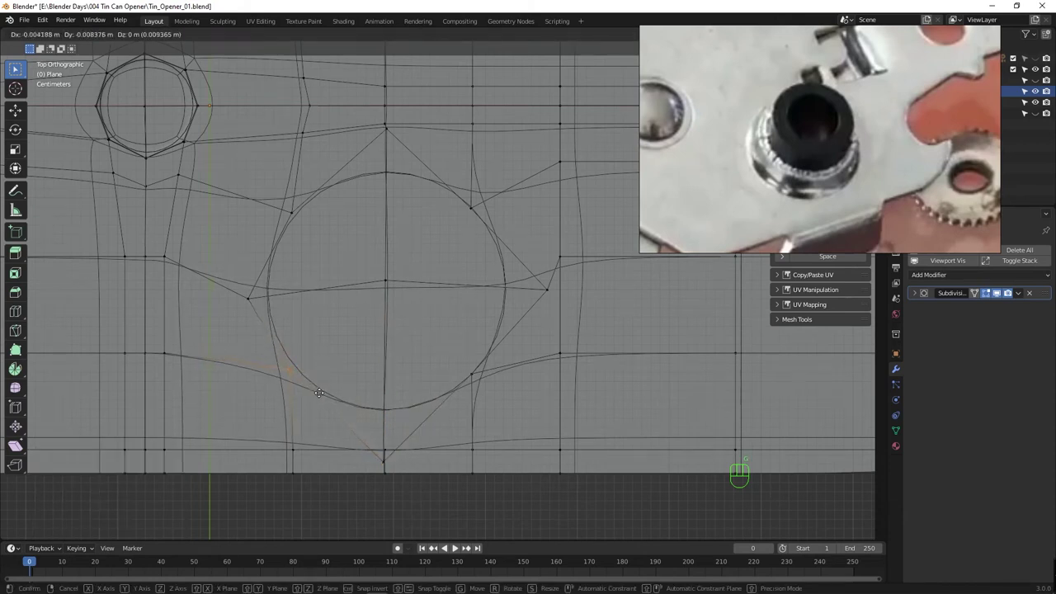
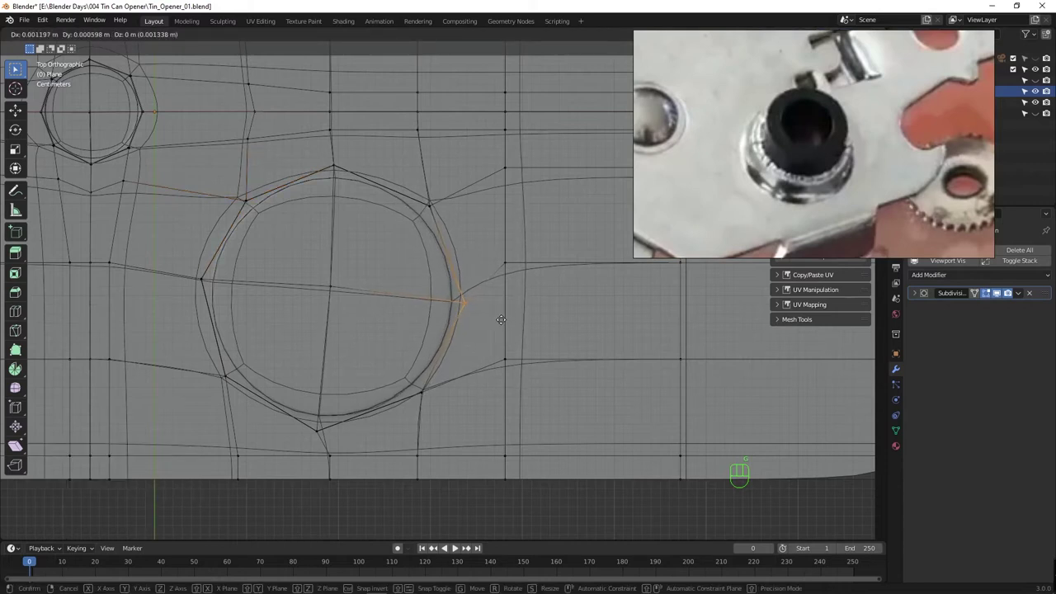
key(Tab)
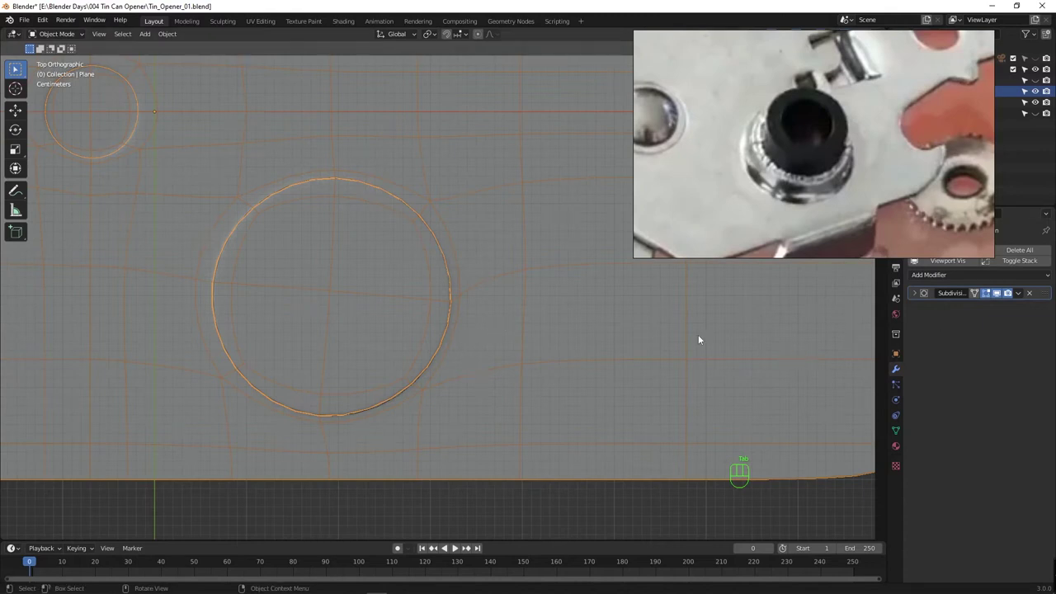
click(680, 340)
key(Tab)
key(Tab)
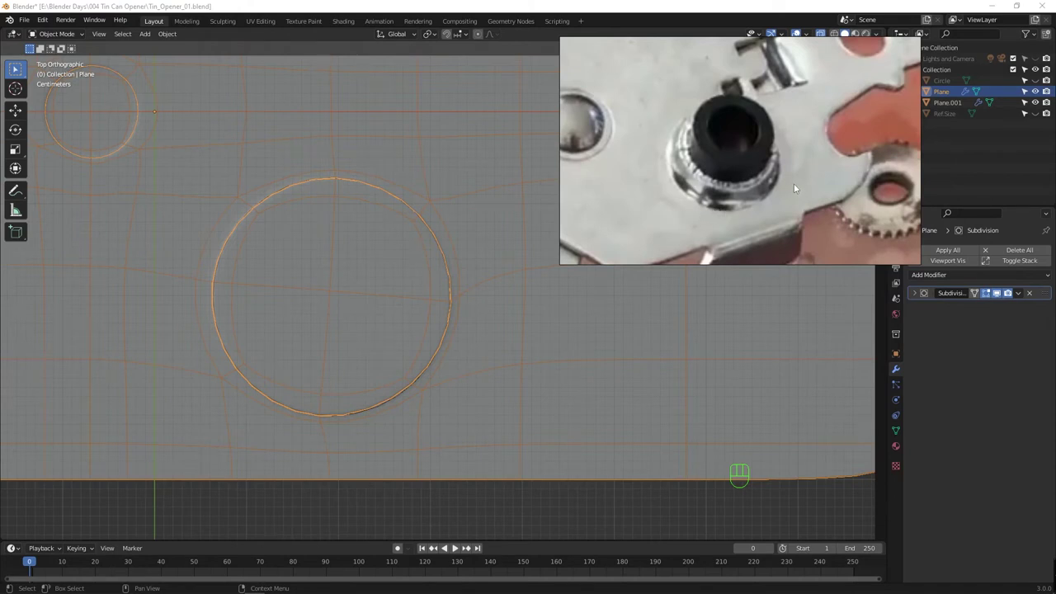
click(1045, 106)
click(1045, 106)
key(Tab)
click(498, 255)
key(Tab)
key(Tab)
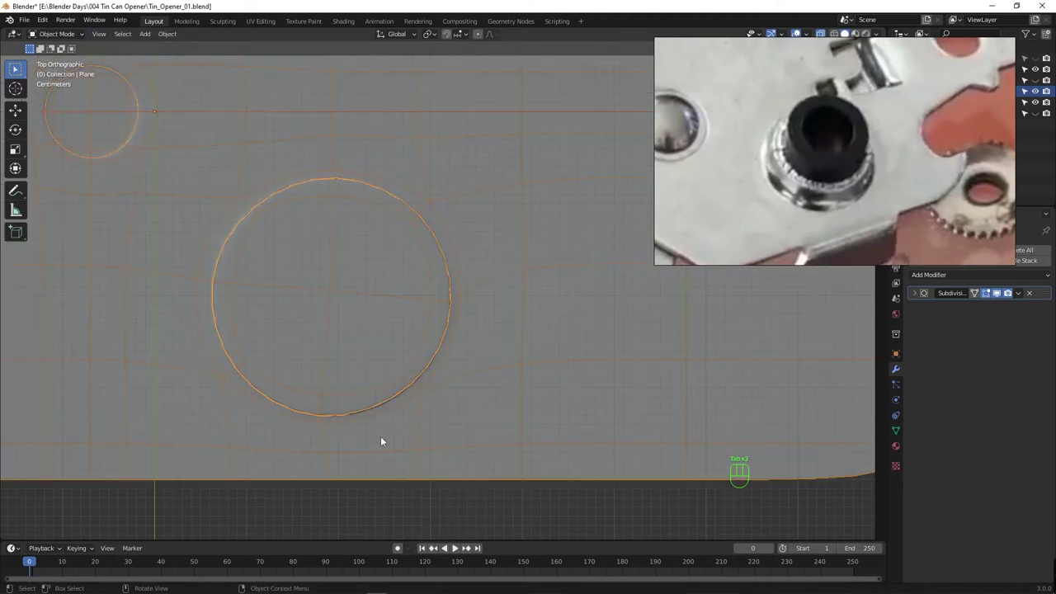
drag(382, 451, 380, 380)
key(Tab)
Inspect the smooth subdivided plate and its two rimmed holes from several angles.
key(Tab)
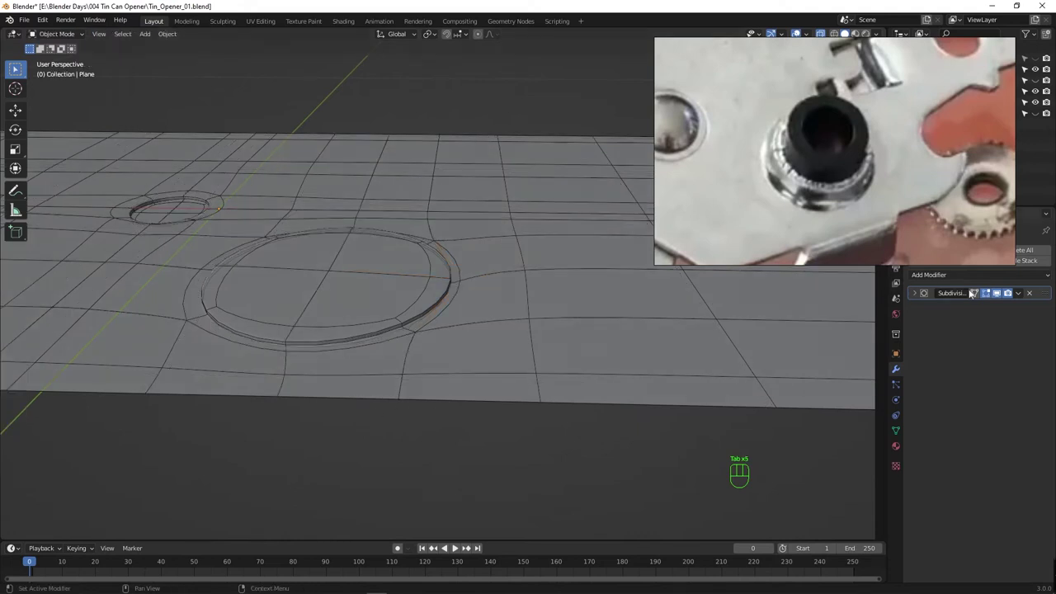
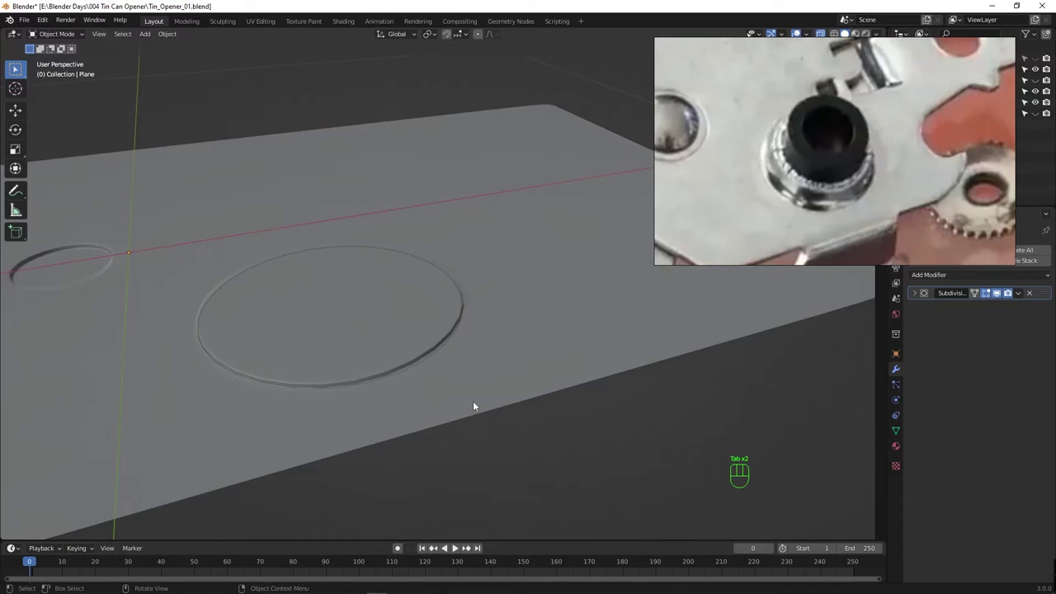
drag(400, 372, 444, 391)
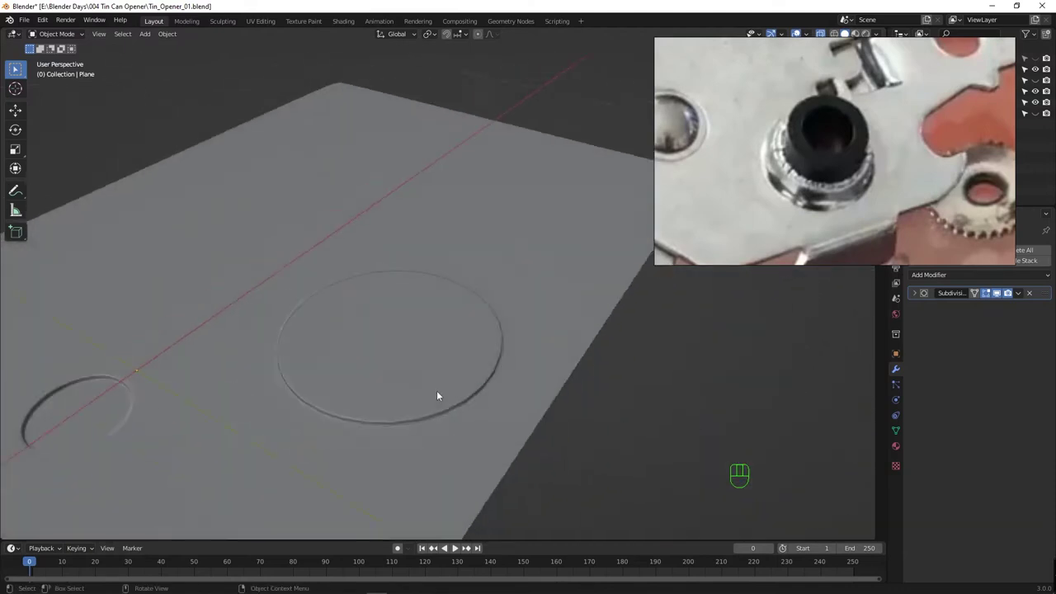
drag(424, 374, 361, 400)
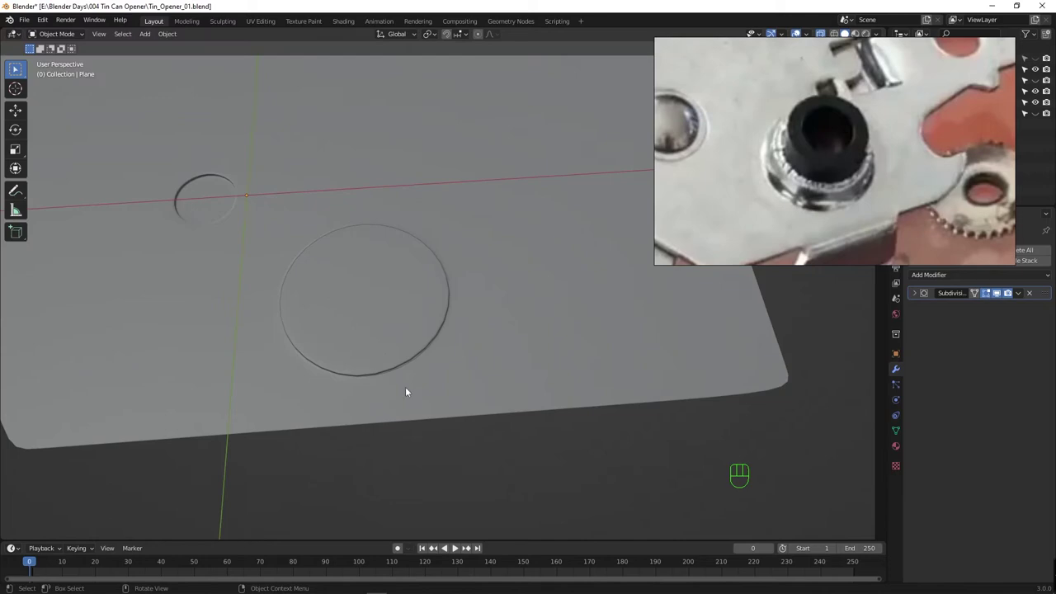
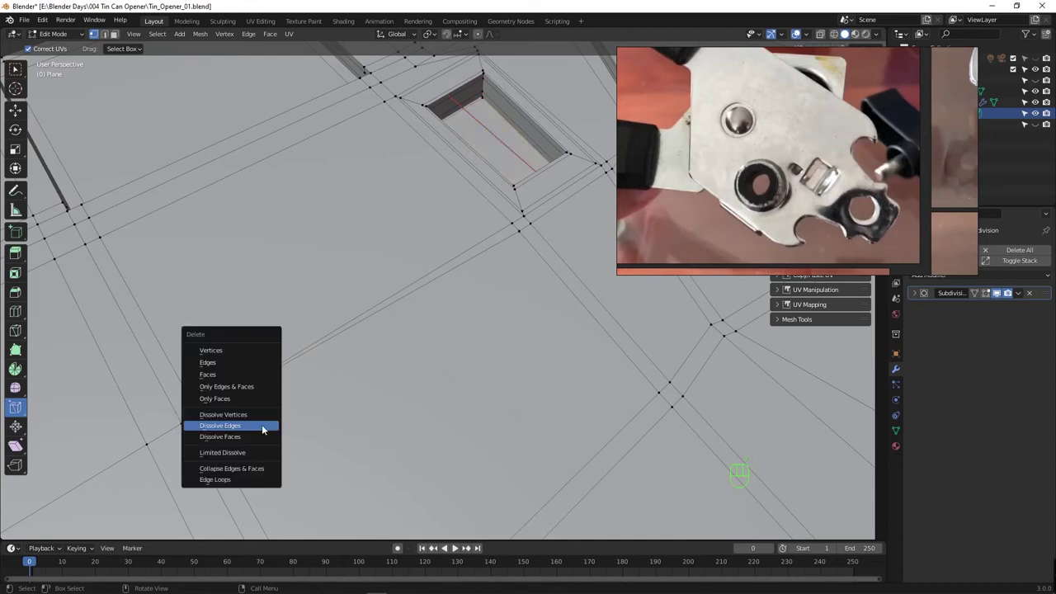
Dissolve the stray edges and the leftover vertex beside the rectangular slot.
key(ctrl+z)
key(z)
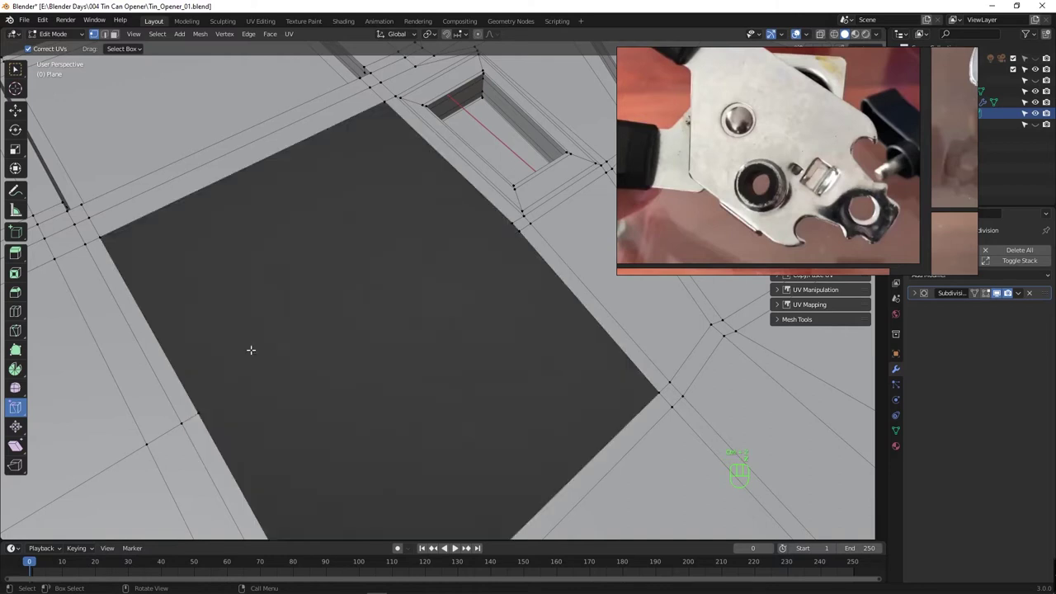
key(ctrl+z)
key(x)
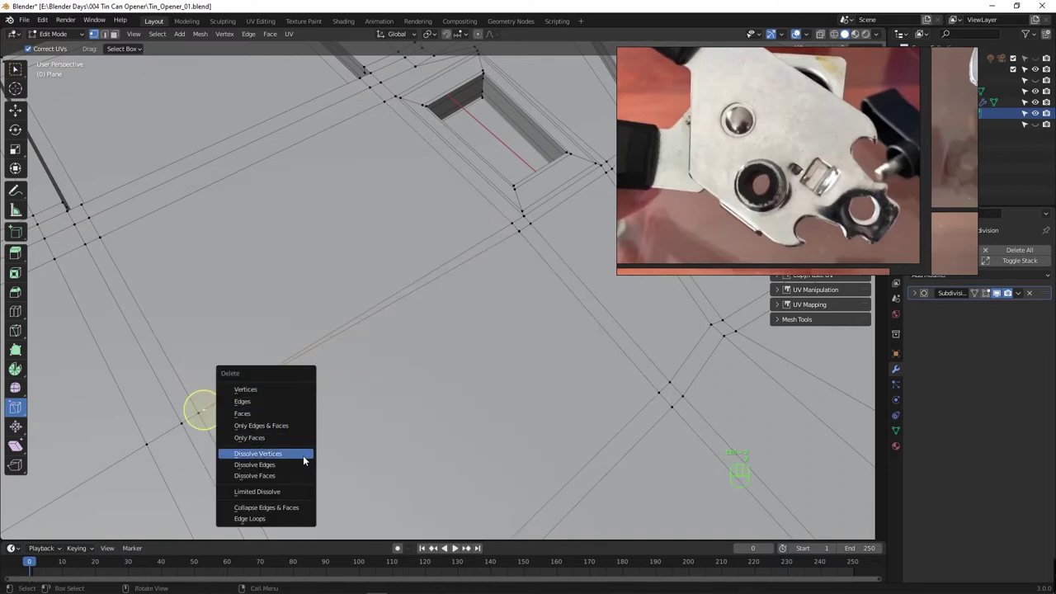
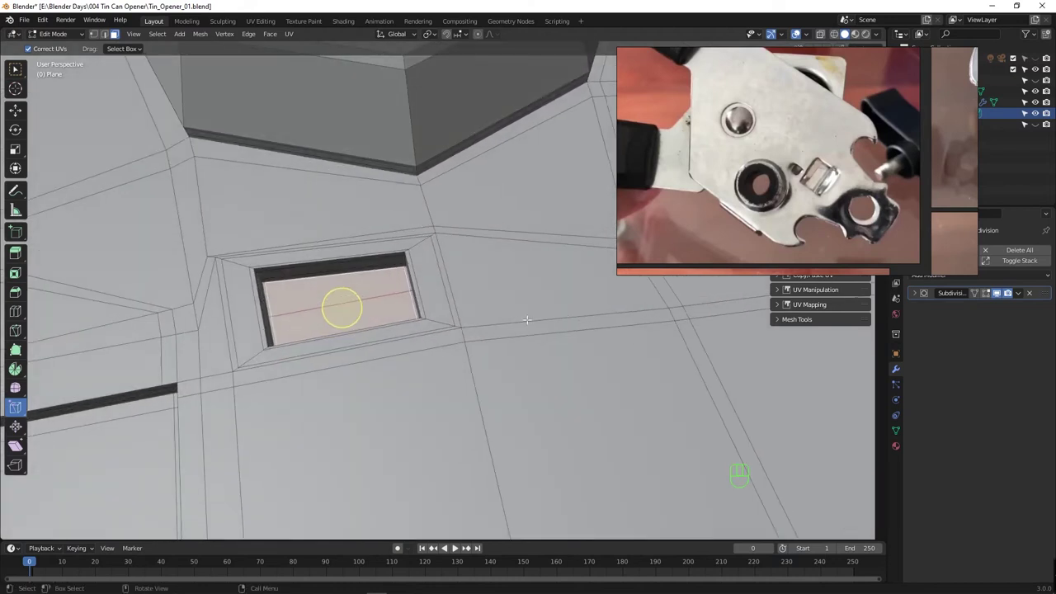
Add an edge loop beside the rectangular slot and slide it toward the slot's edge.
key(Tab)
key(Tab)
key(Tab)
key(Tab)
key(Tab)
key(Tab)
key(Tab)
key(Tab)
key(ctrl+r)
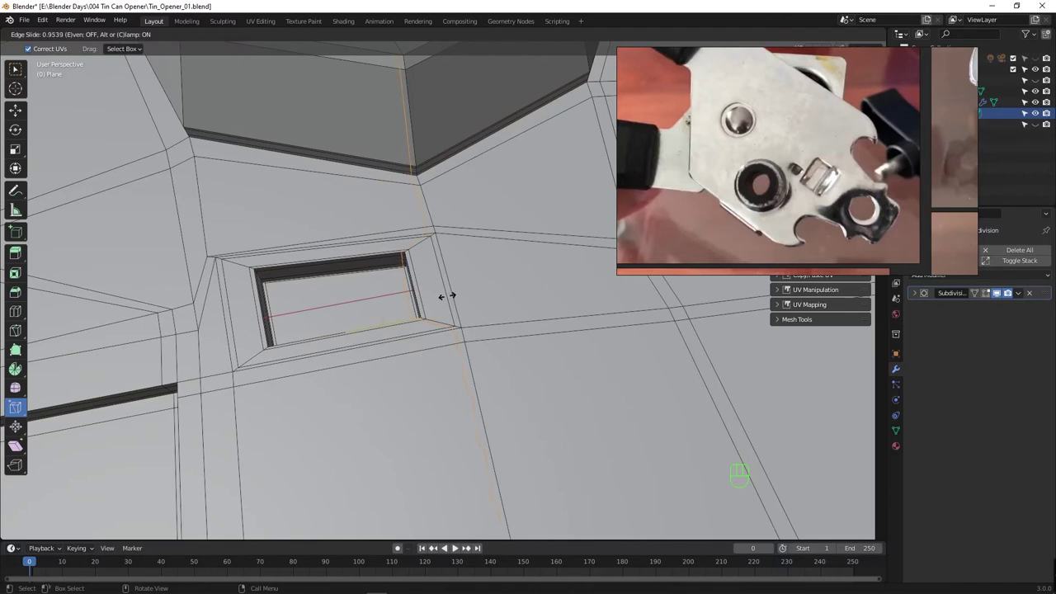
Check the slot as a subdivided surface, then add a second edge loop on its other side.
key(Tab)
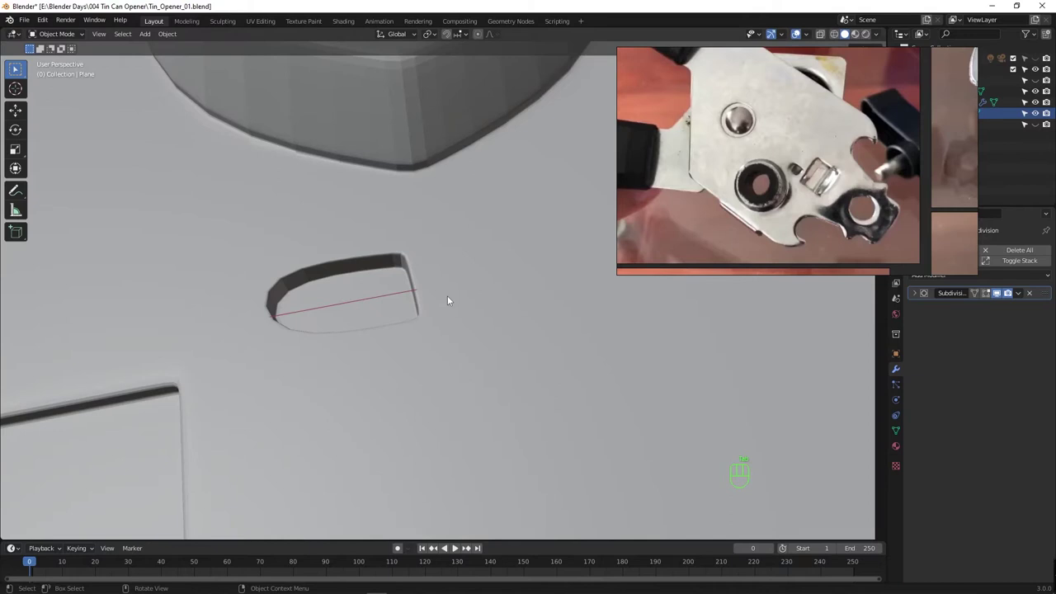
key(Tab)
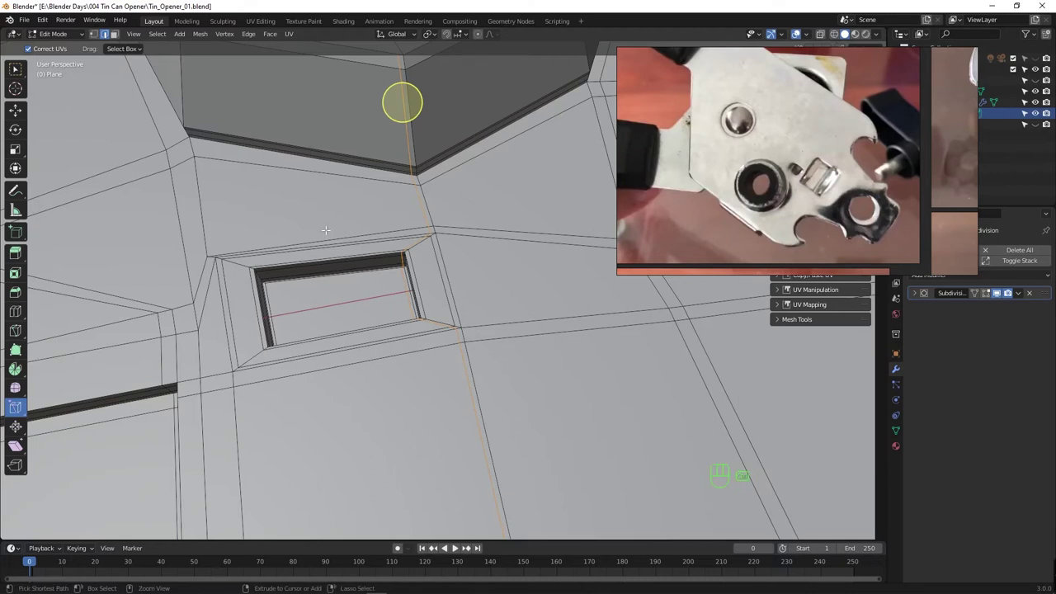
key(ctrl+r)
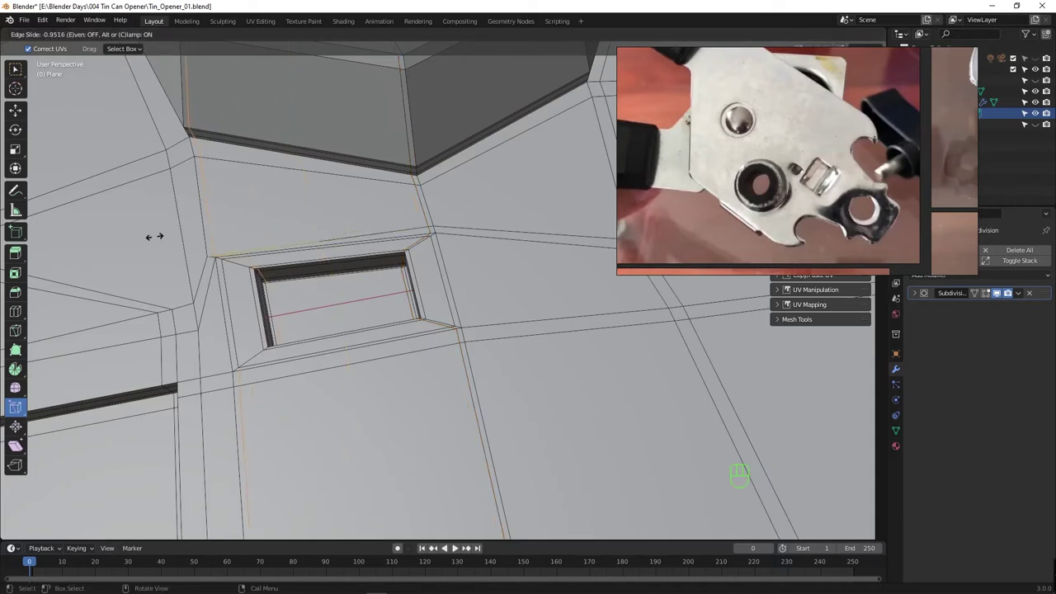
Add an edge loop along the raised pad's rim and inset its square top face with a thin border.
key(ctrl+z)
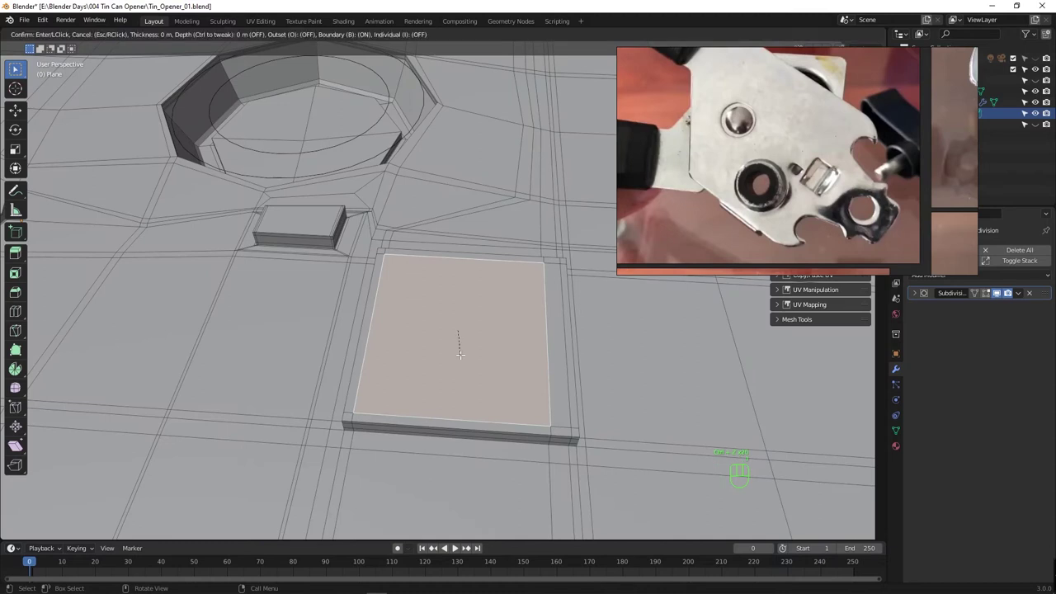
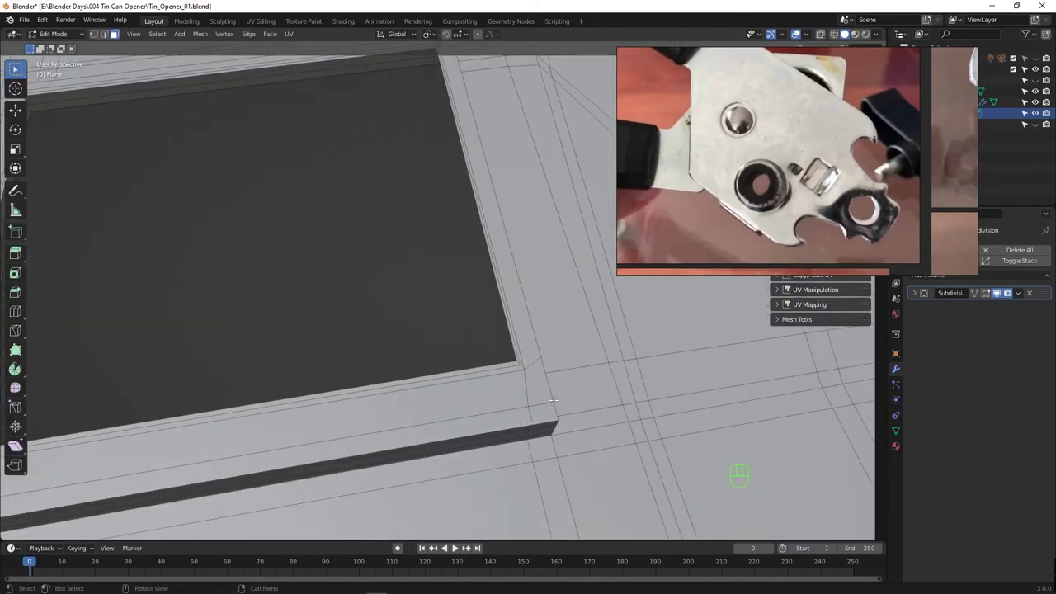
key(ctrl+r)
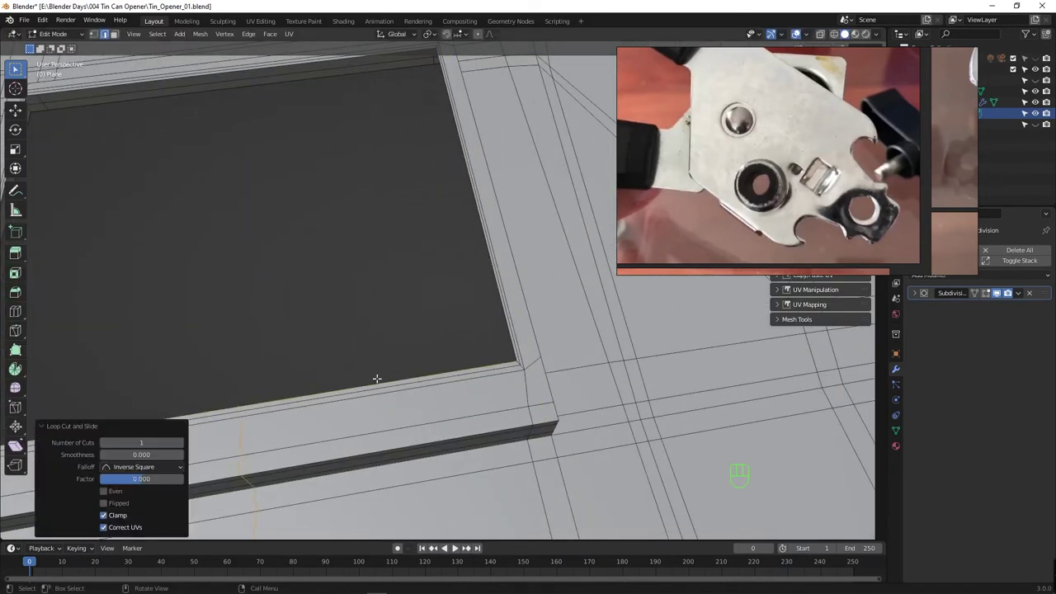
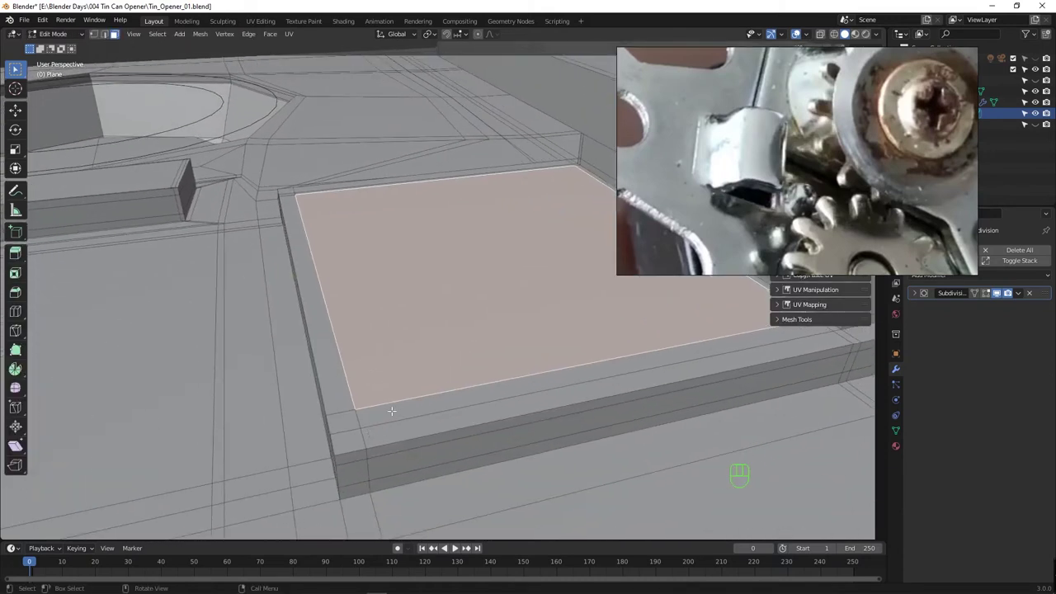
key(1)
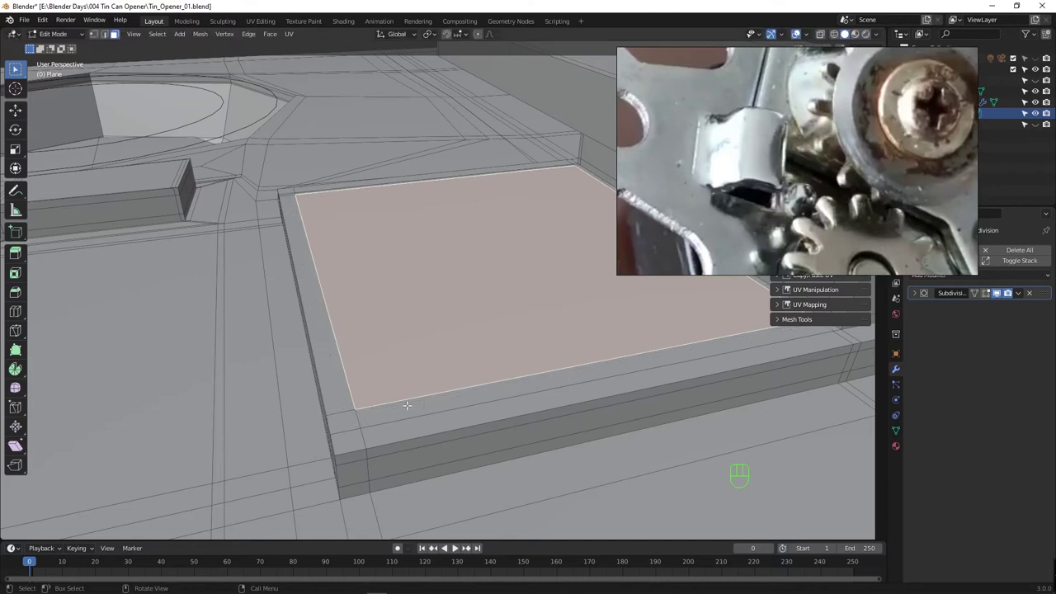
key(1)
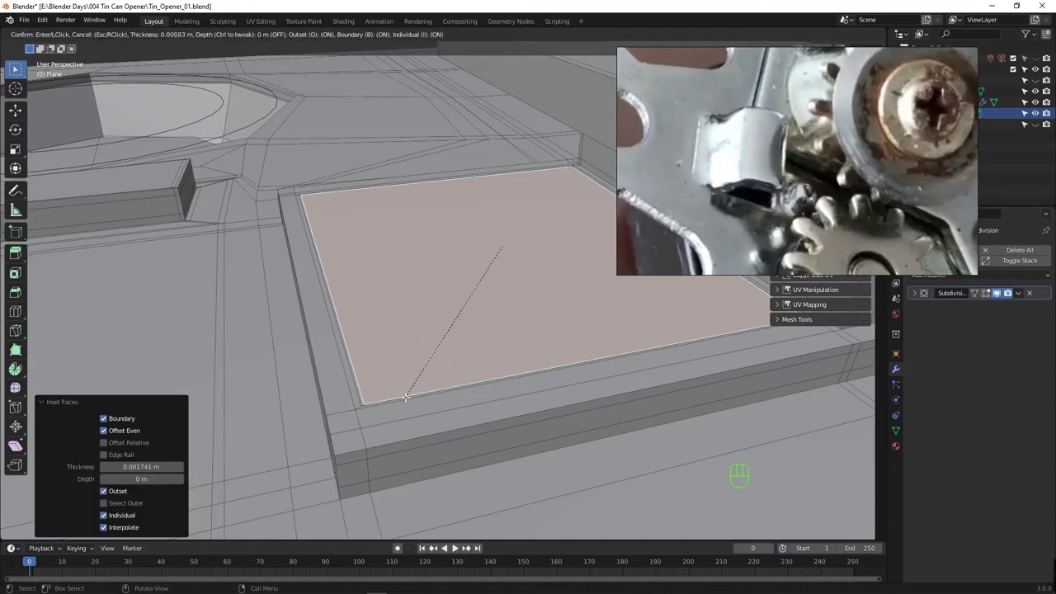
Inset the blade plate's rectangular face, extrude it slightly and scale it inward.
key(e)
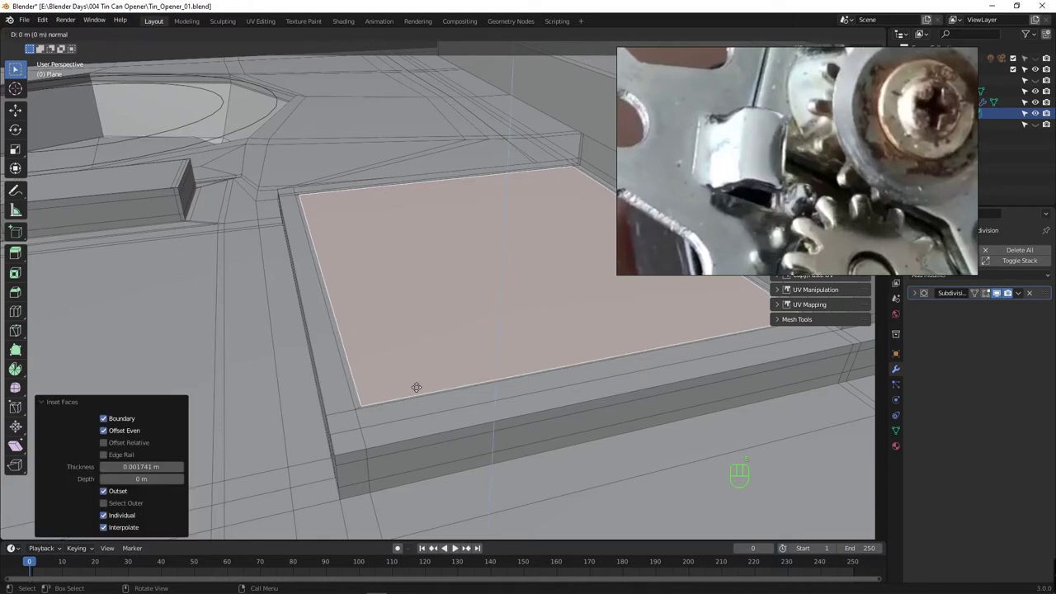
key(e)
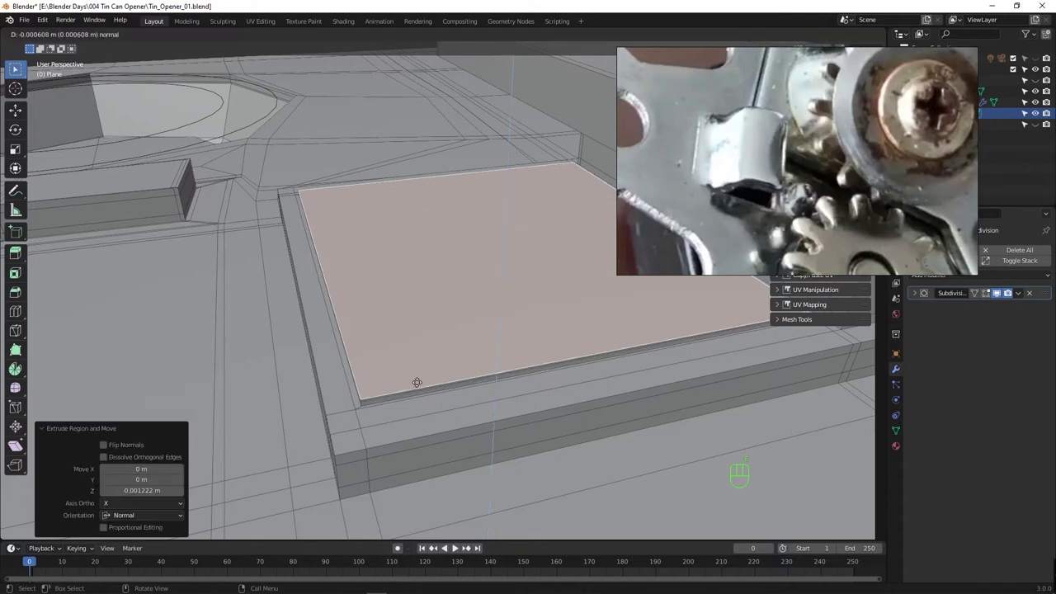
key(x)
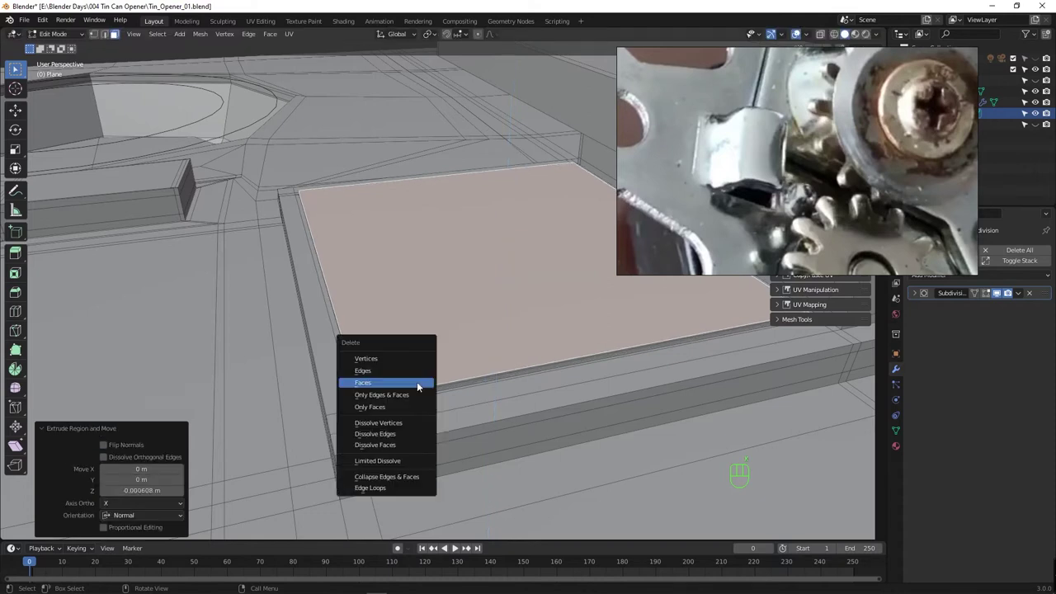
key(s)
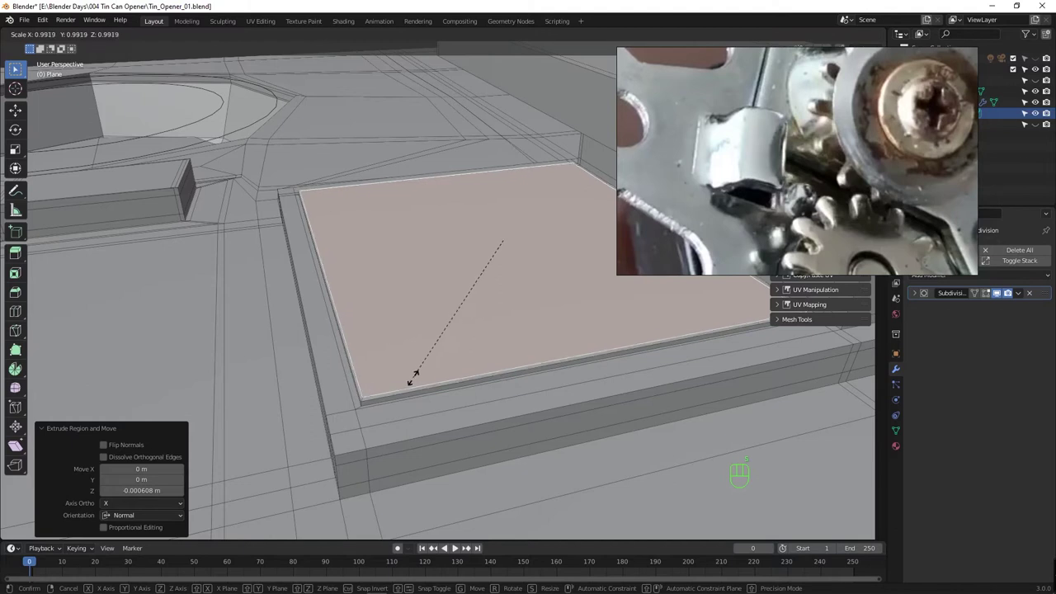
key(x)
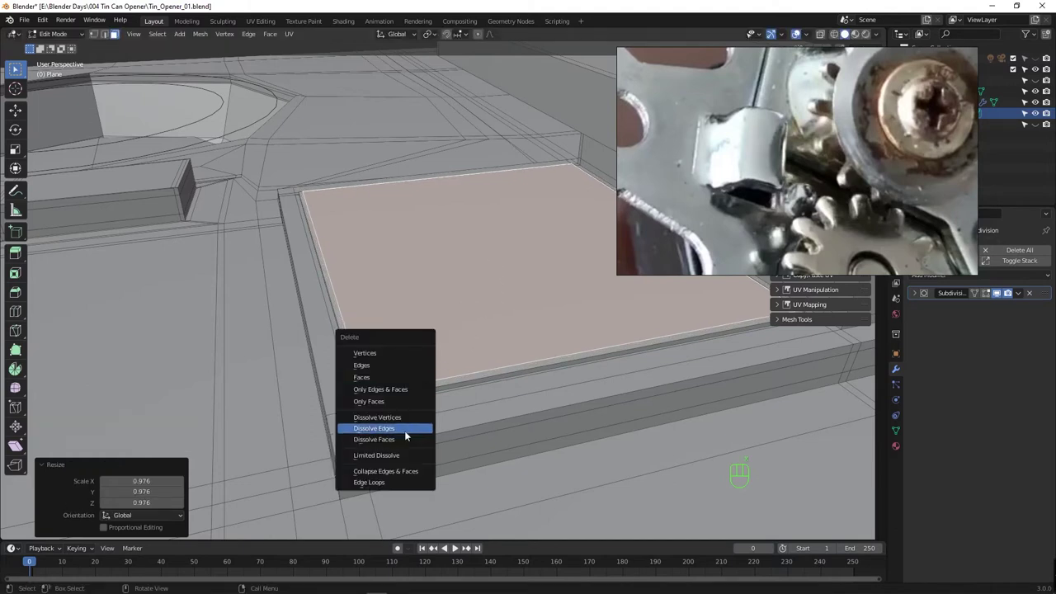
Delete the inset face to leave a rectangular opening in the plate.
key(Tab)
key(Tab)
key(Tab)
key(Tab)
key(Tab)
key(x)
key(Tab)
key(Tab)
key(x)
key(x)
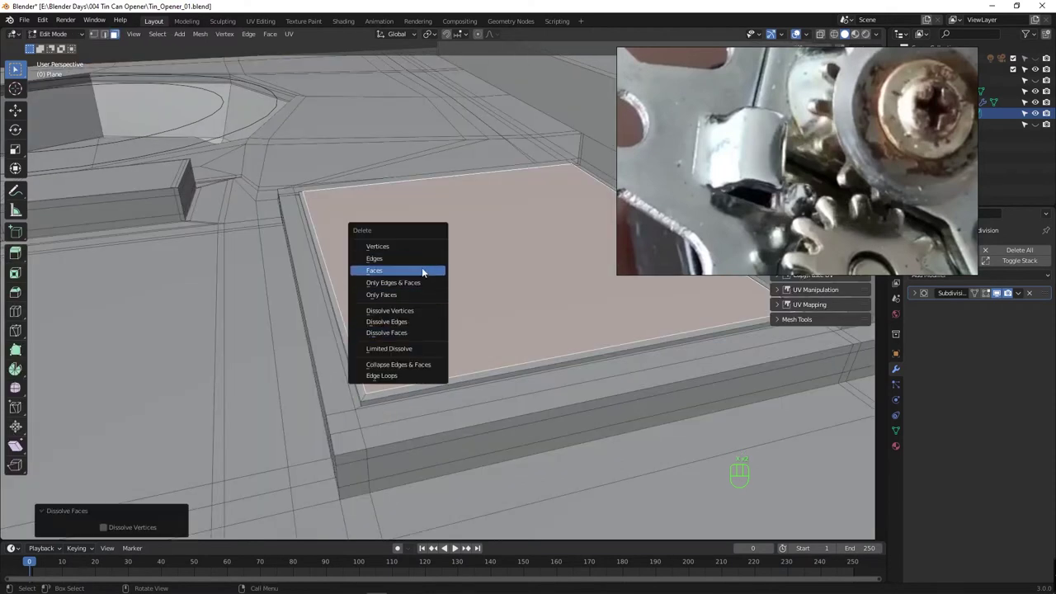
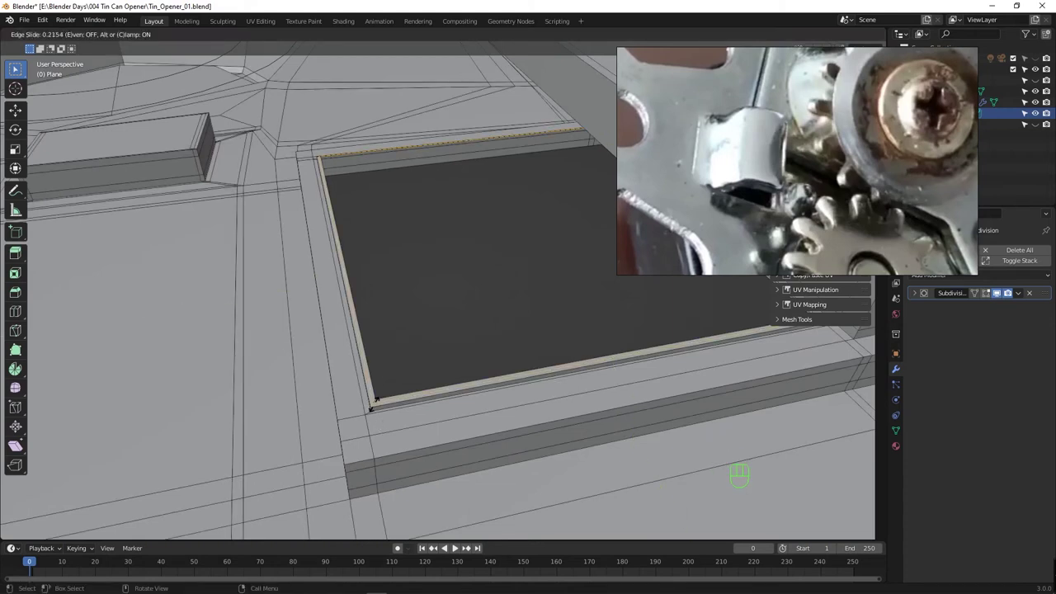
Add supporting edge loops hugging the rectangular opening's rim and near the plate edge.
key(ctrl+r)
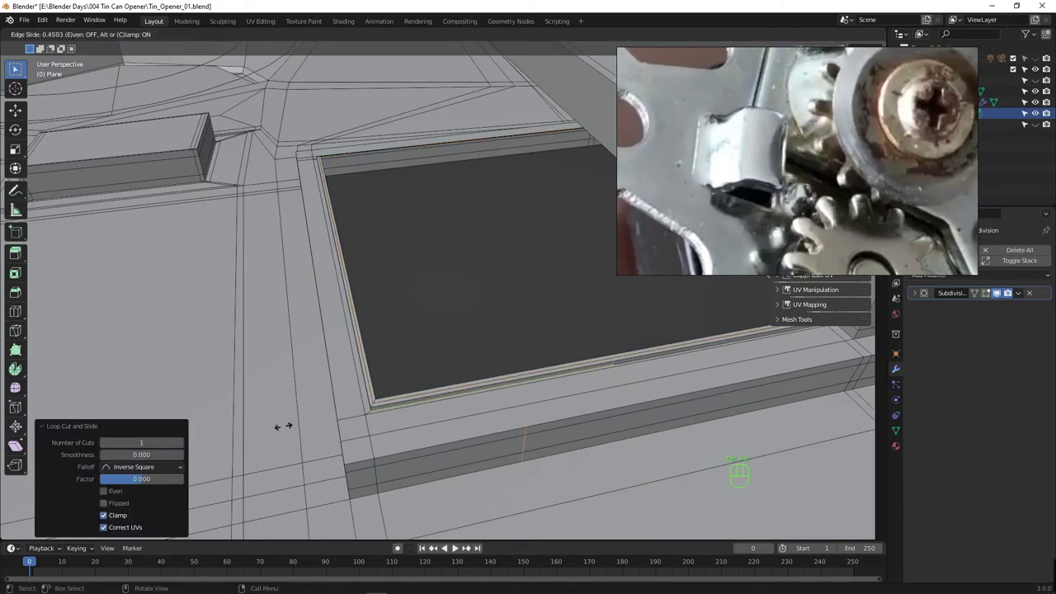
key(Tab)
key(Tab)
key(ctrl+z)
key(ctrl+z)
key(ctrl+z)
key(ctrl+r)
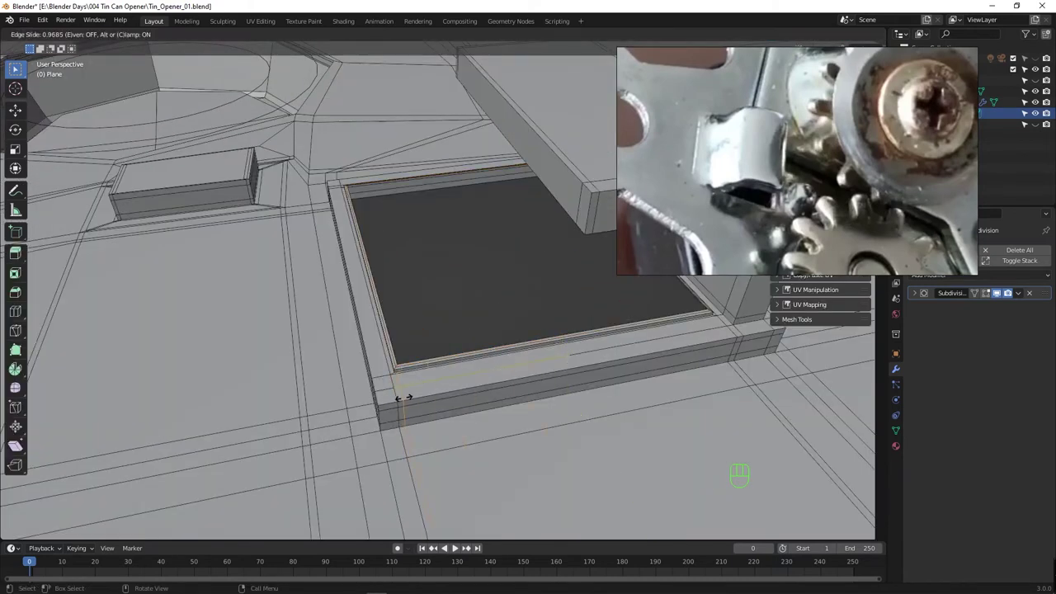
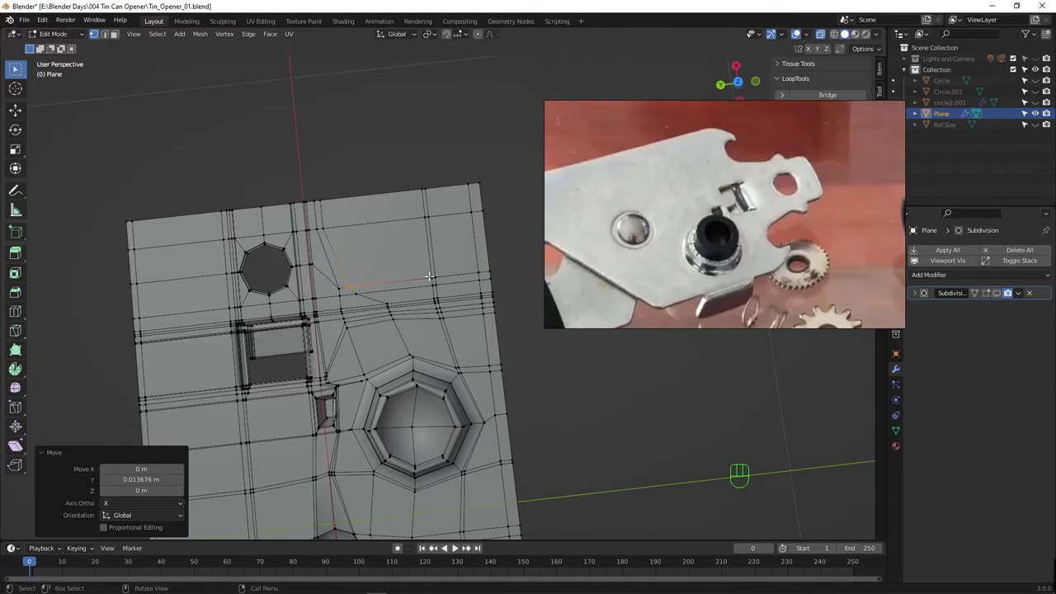
Return the plate to object mode, shade it smooth and save as Tin_Opener_03.blend.
drag(494, 428, 523, 382)
middle_click(483, 360)
drag(396, 394, 419, 421)
drag(433, 387, 440, 345)
key(Tab)
key(Tab)
click(404, 326)
key(ctrl+s)
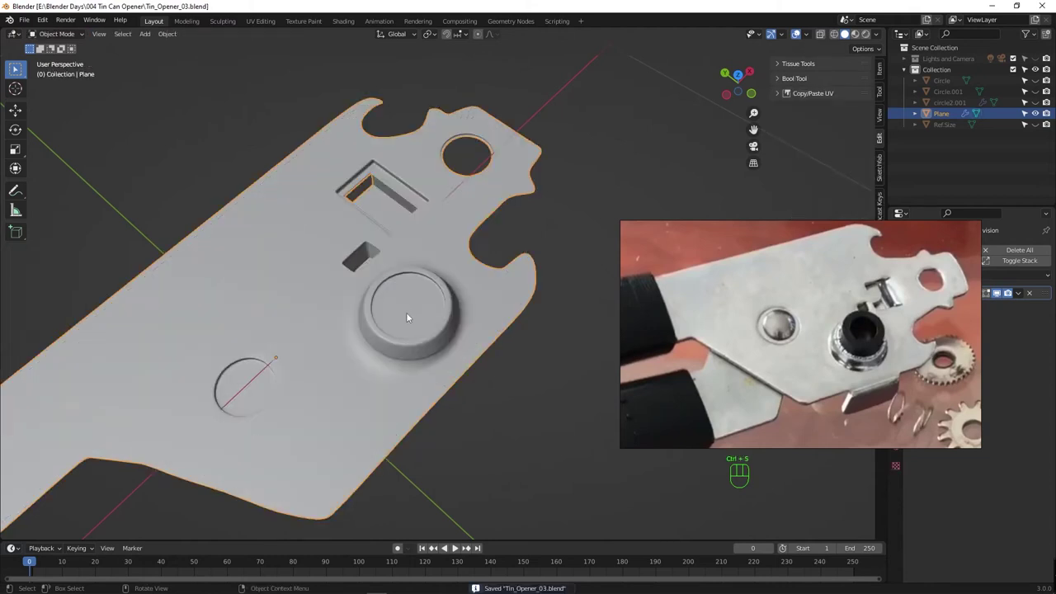
Orbit the view to inspect the smoothed plate and look down on it from the top.
drag(395, 362, 431, 387)
middle_click(439, 354)
middle_click(441, 353)
drag(449, 358, 447, 364)
drag(444, 362, 446, 307)
Add a new cylinder, shrink it and move it onto the plate's round raised boss.
key(shift+a)
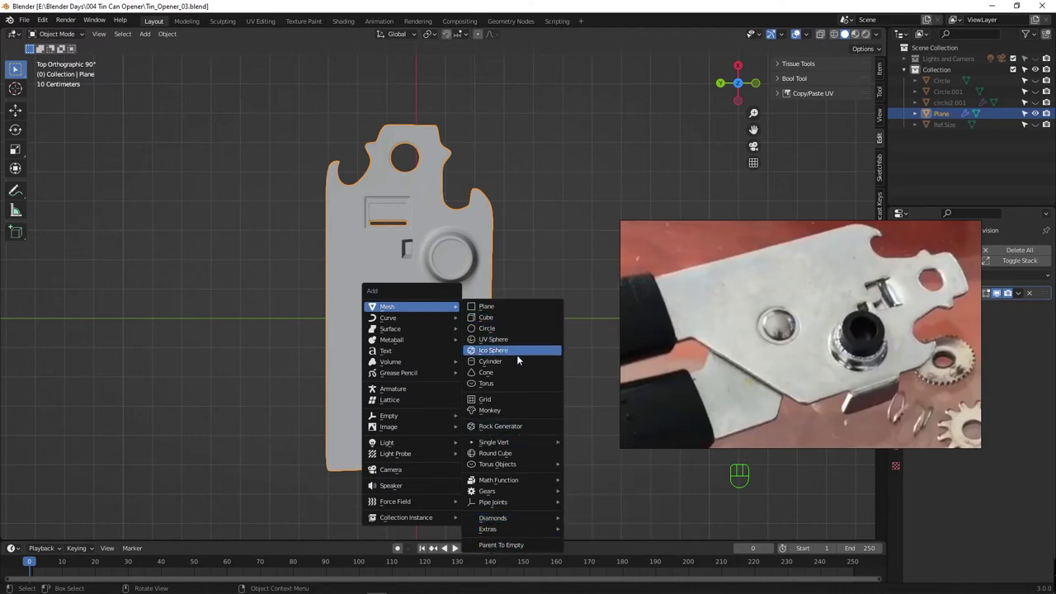
key(s)
key(g)
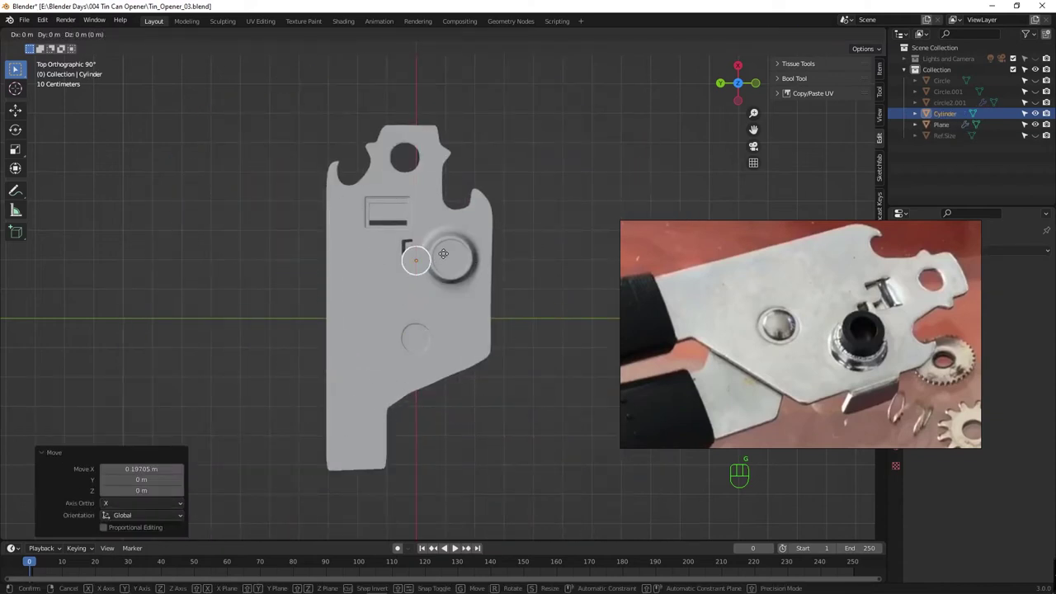
key(g)
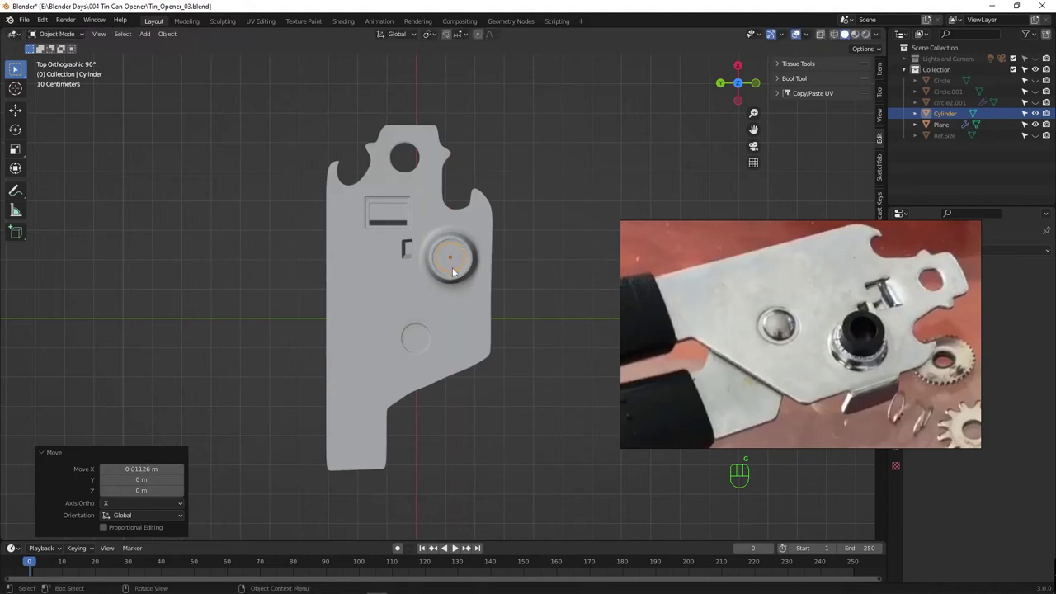
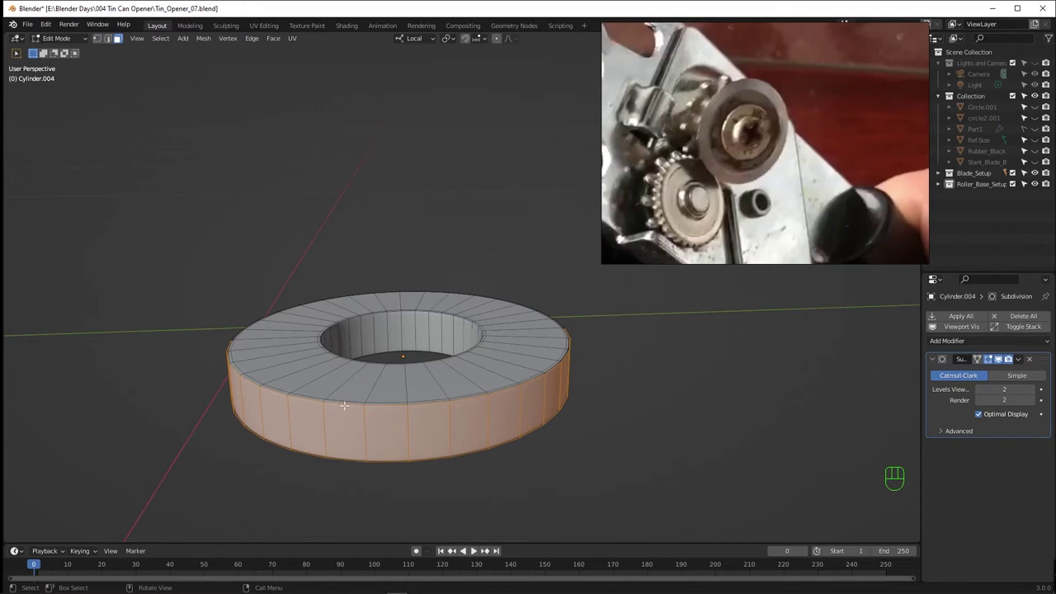
Extrude the ring's outer side faces individually along normals with a tiny offset.
key(t)
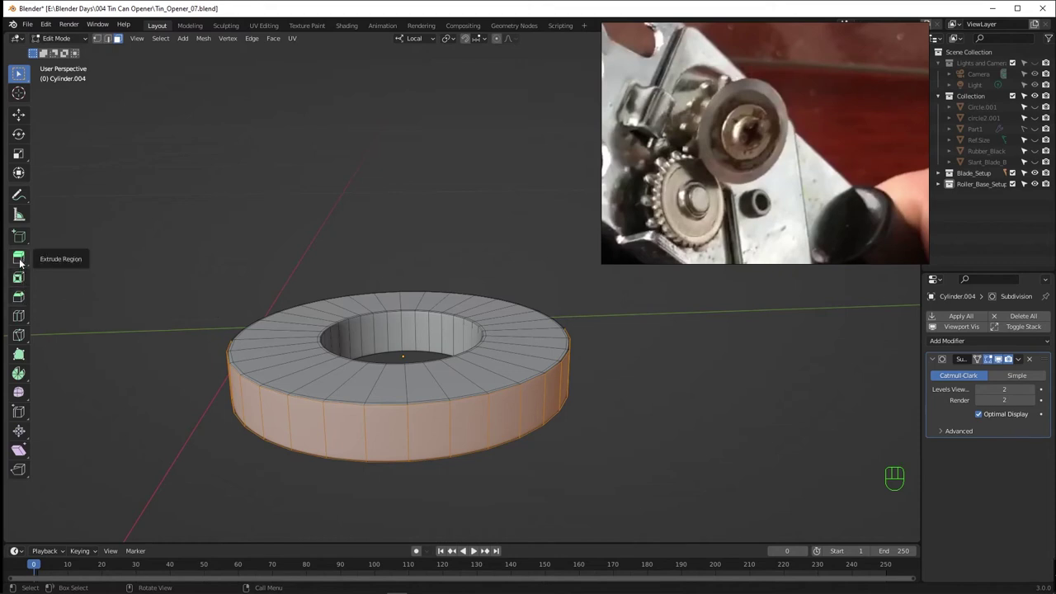
drag(27, 264, 23, 256)
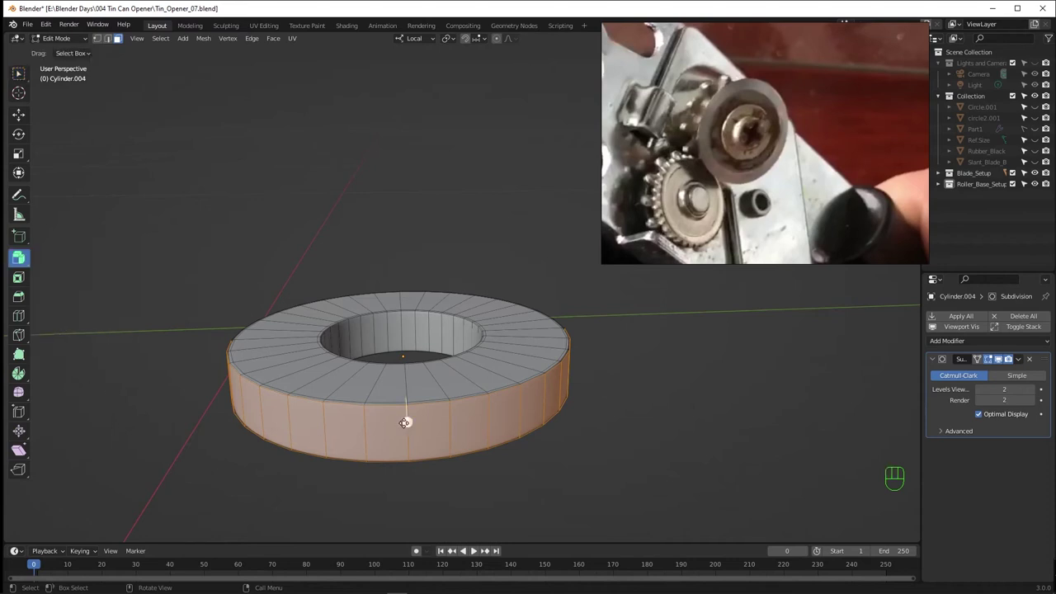
click(22, 256)
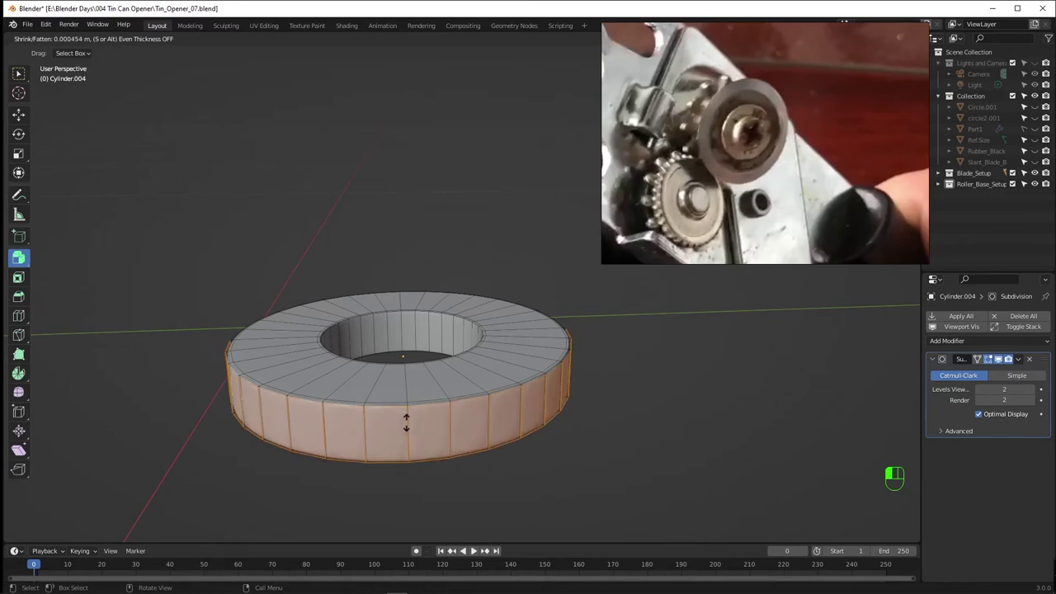
key(alt+z)
right_click(22, 257)
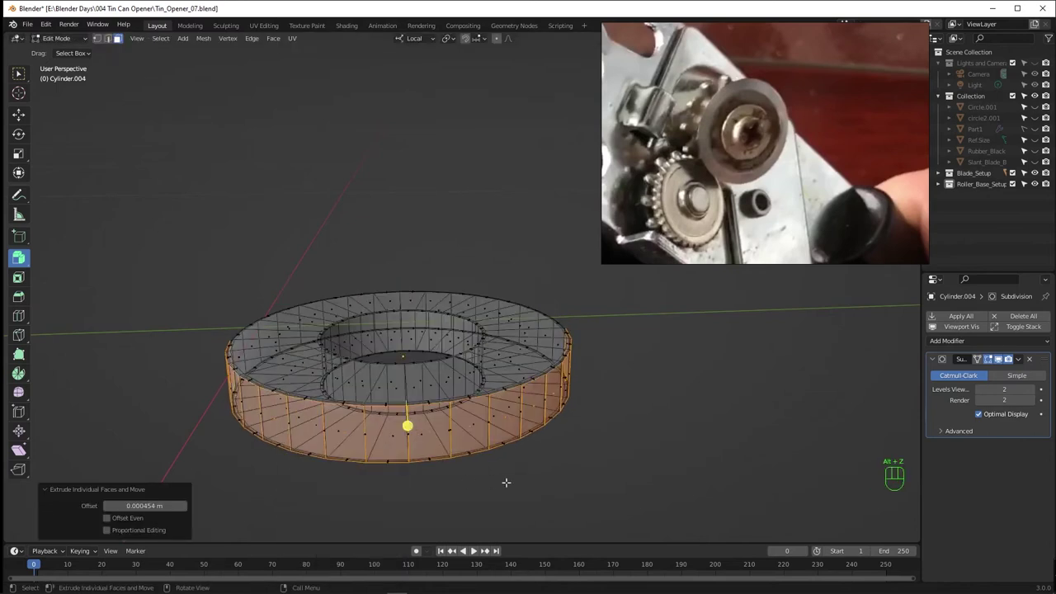
Make the ring see-through, view it from the right side and select all its faces.
middle_click(22, 257)
key(alt+z)
key(alt+z)
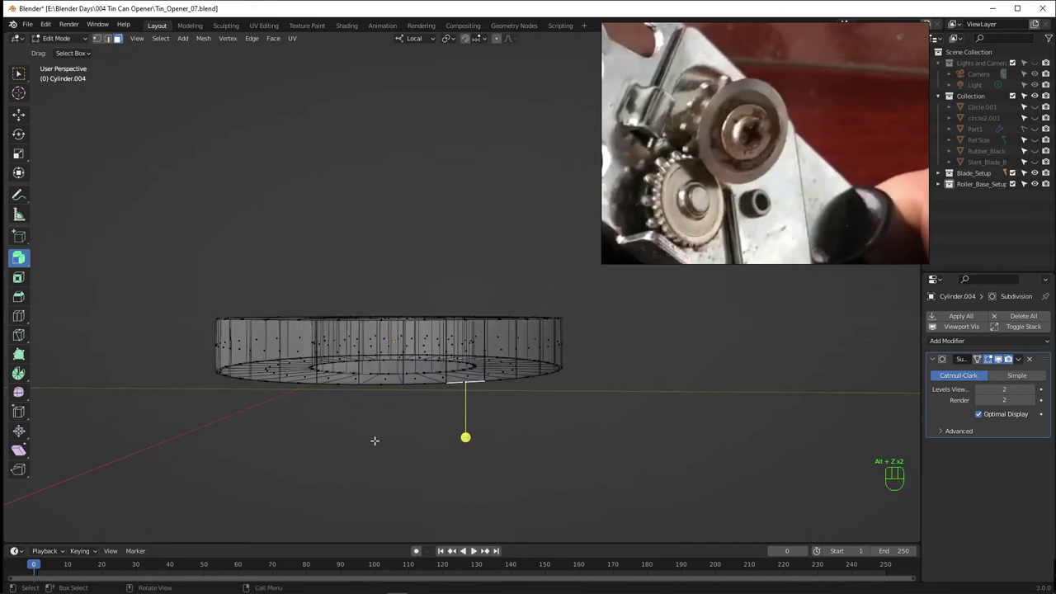
key(ctrl+z)
key(ctrl+z)
key(ctrl+z)
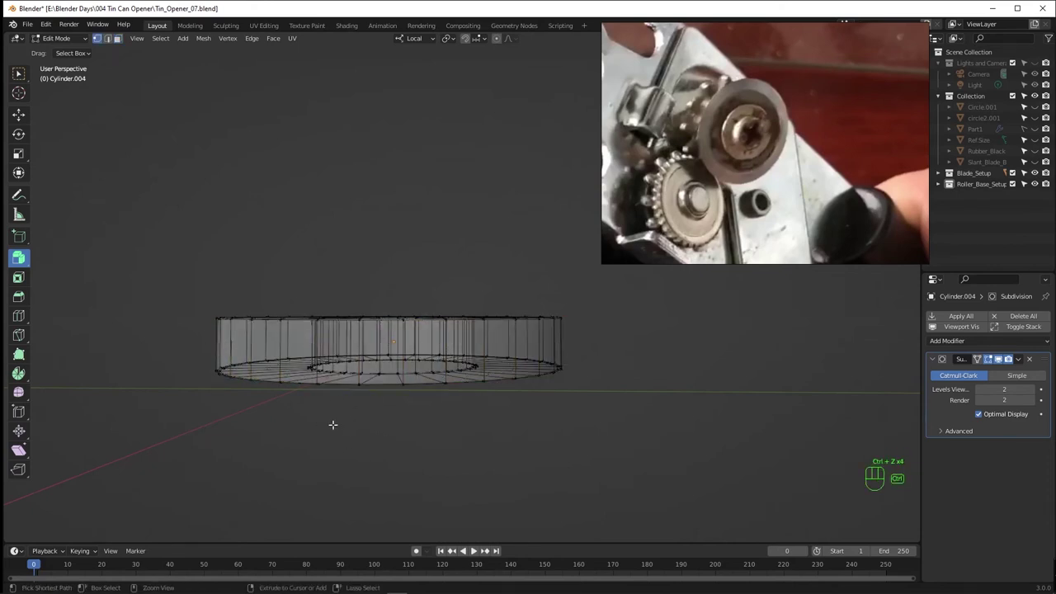
middle_click(22, 256)
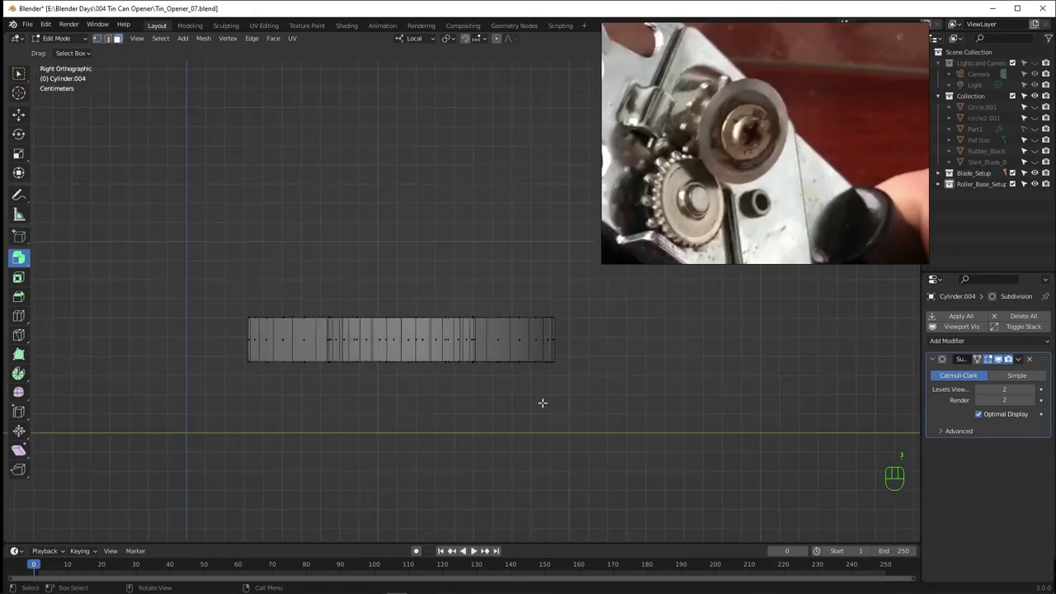
click(22, 257)
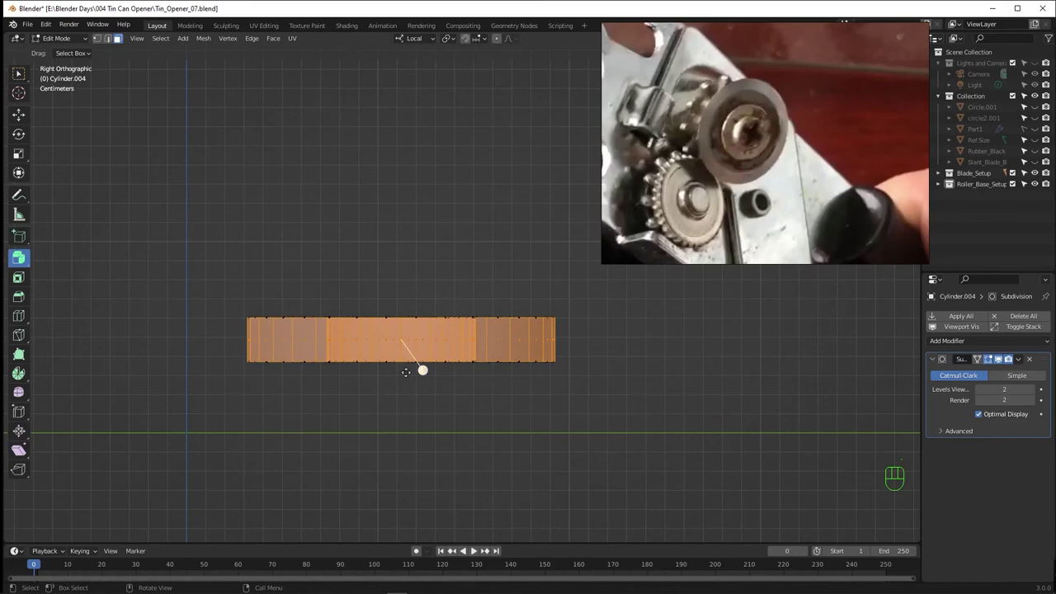
drag(22, 256, 22, 257)
Turn off see-through, view the ring side-on and select an outer rim face.
click(22, 257)
middle_click(22, 257)
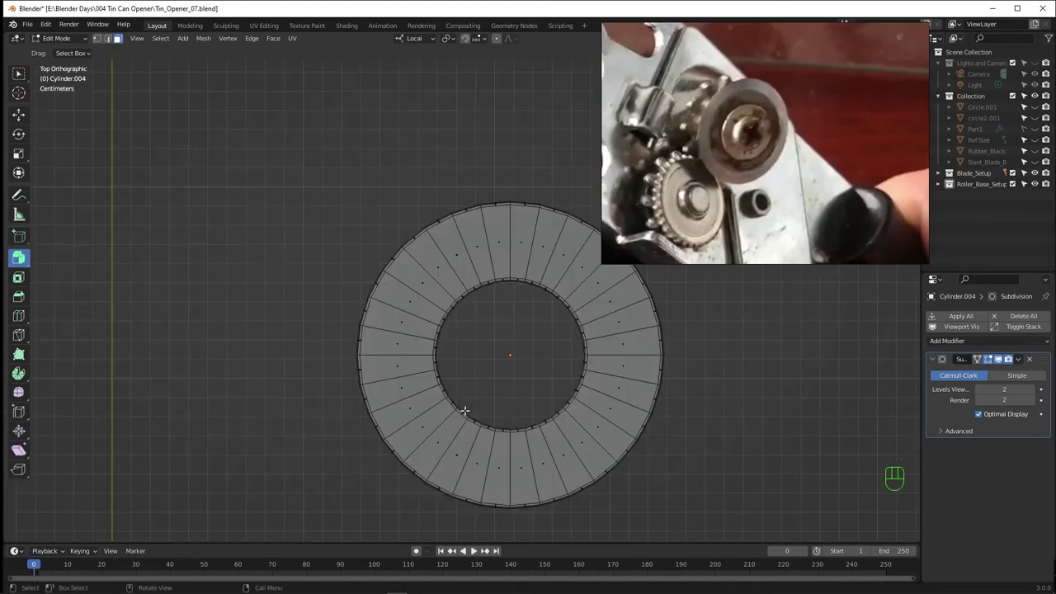
drag(22, 257, 22, 256)
key(alt+z)
click(22, 256)
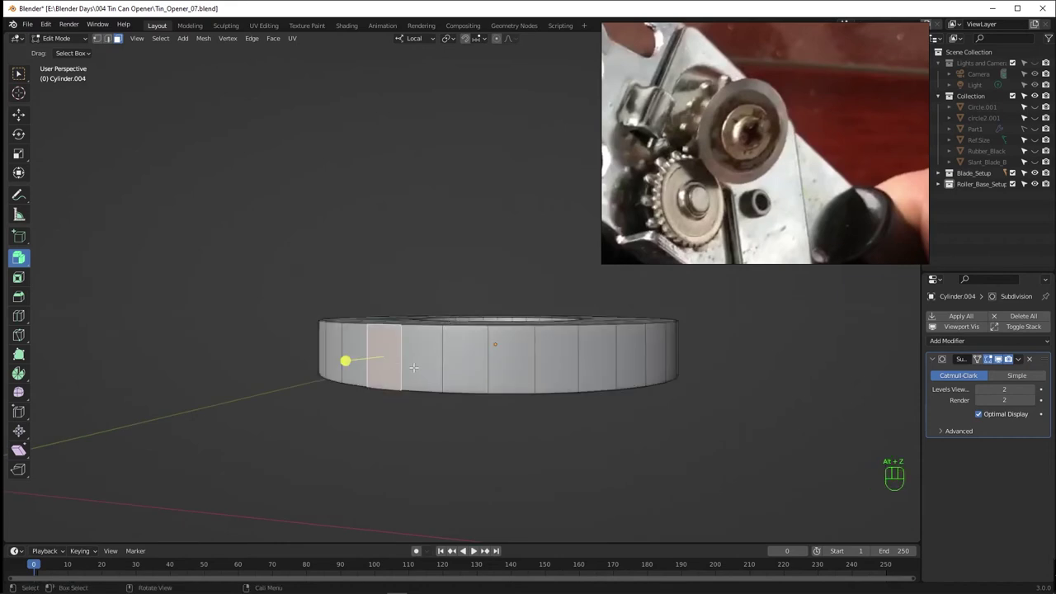
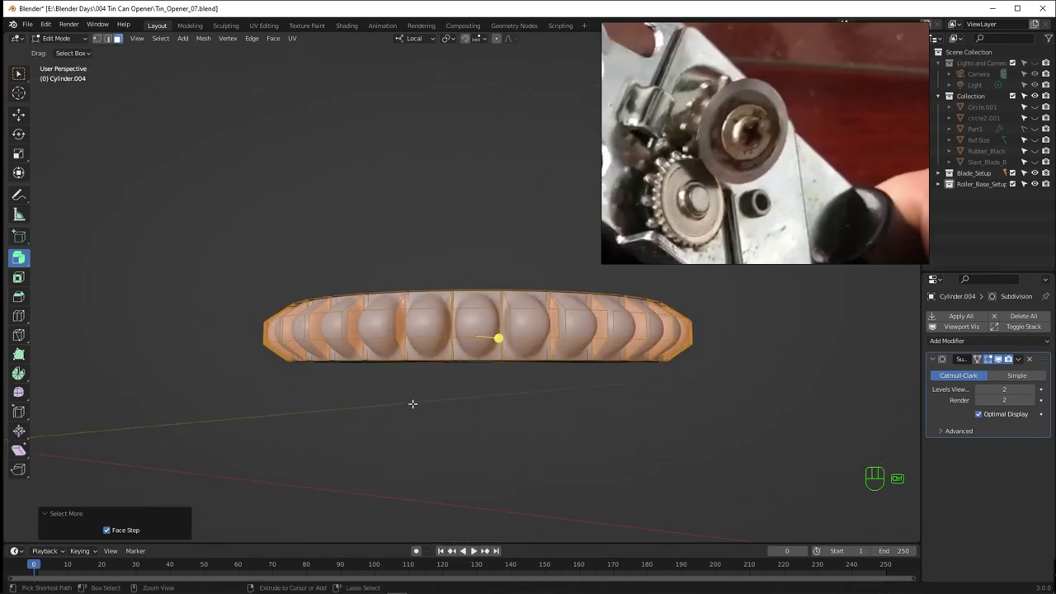
Scale the selected rim faces inward and vertically to narrow them into bumps.
key(ctrl+z)
key(s)
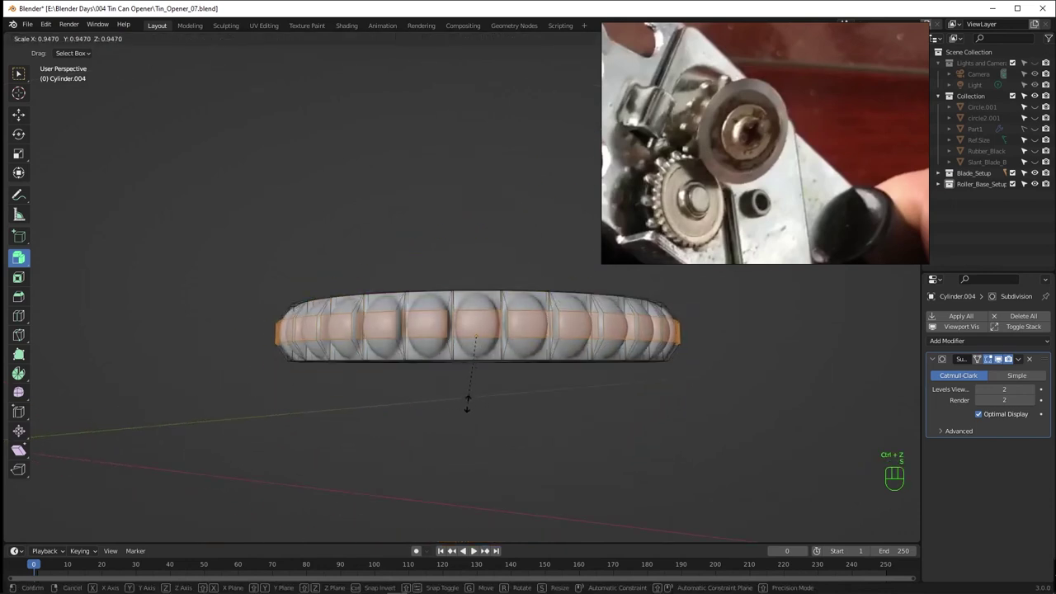
key(s)
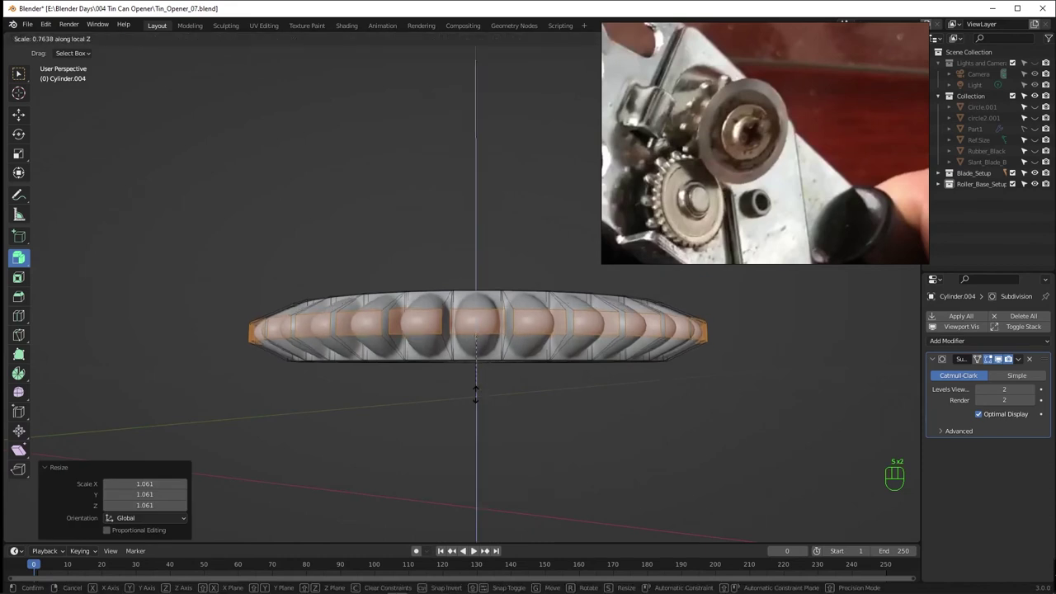
key(s)
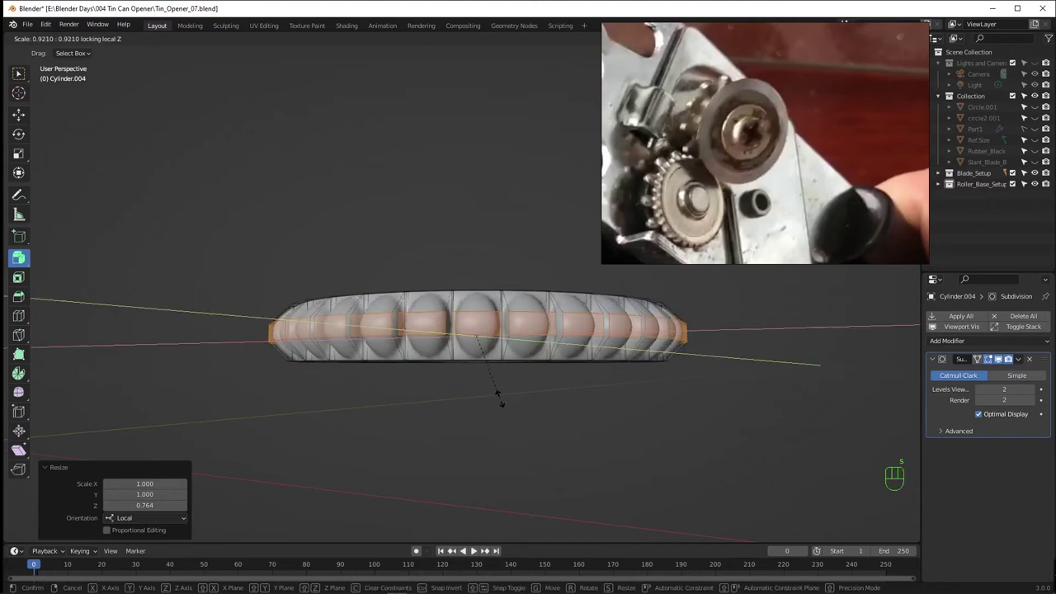
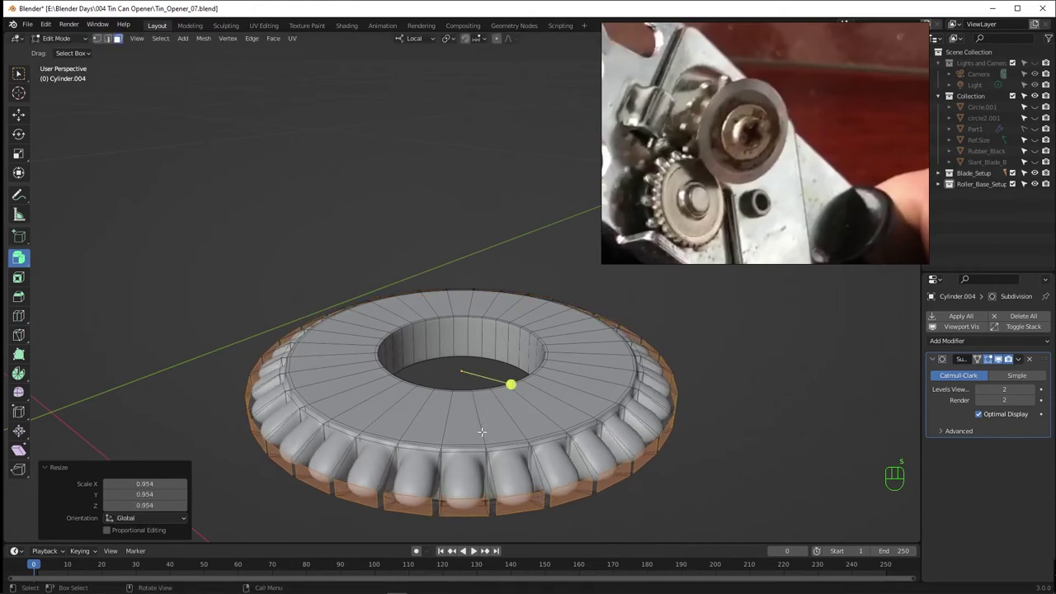
Grow the selection around the bumps and bevel their edges.
key(ctrl+KP_Add)
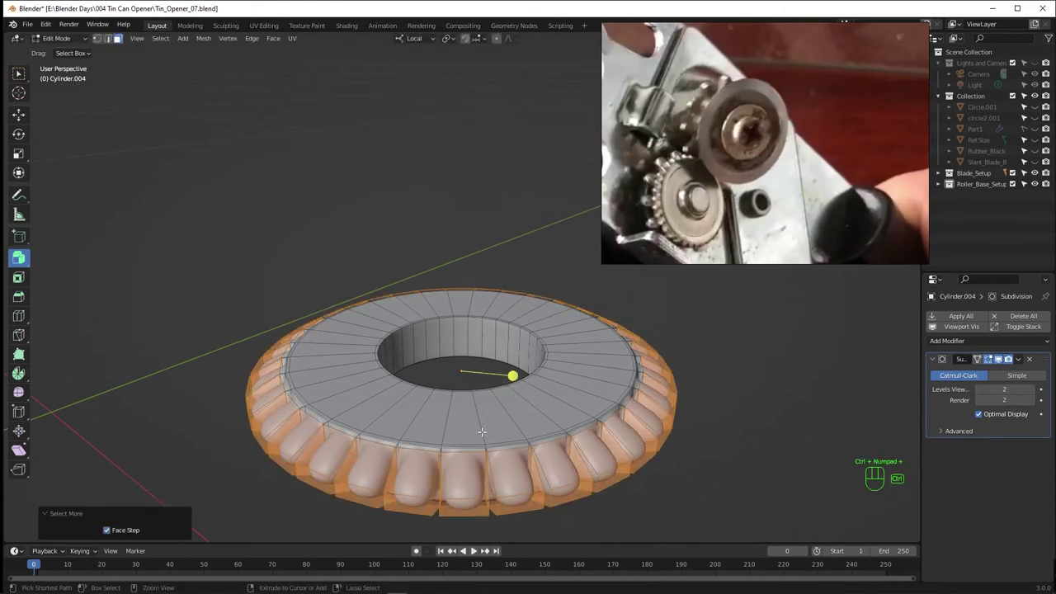
key(ctrl+n)
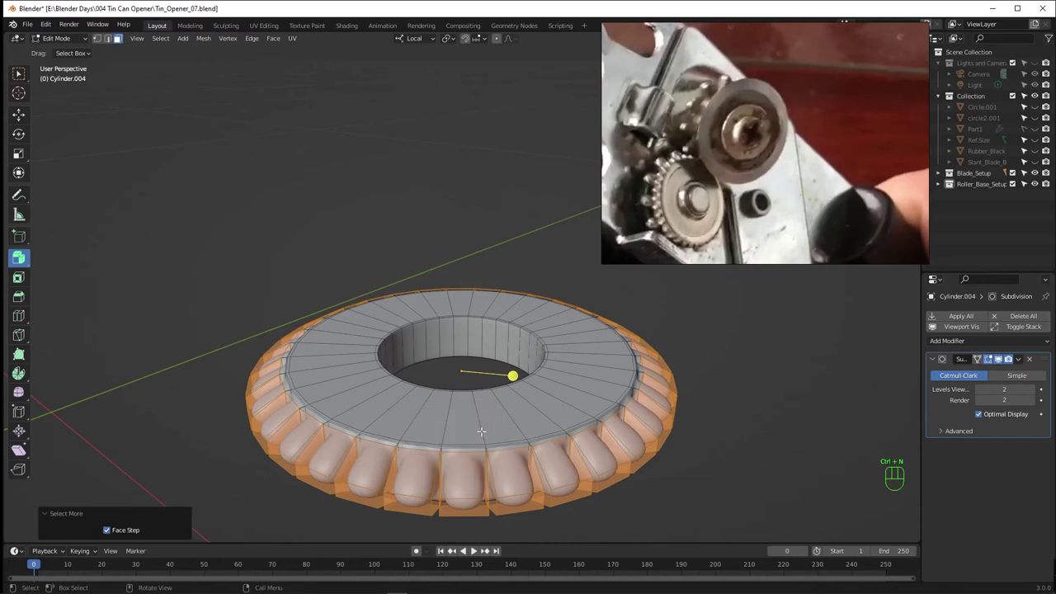
key(ctrl+b)
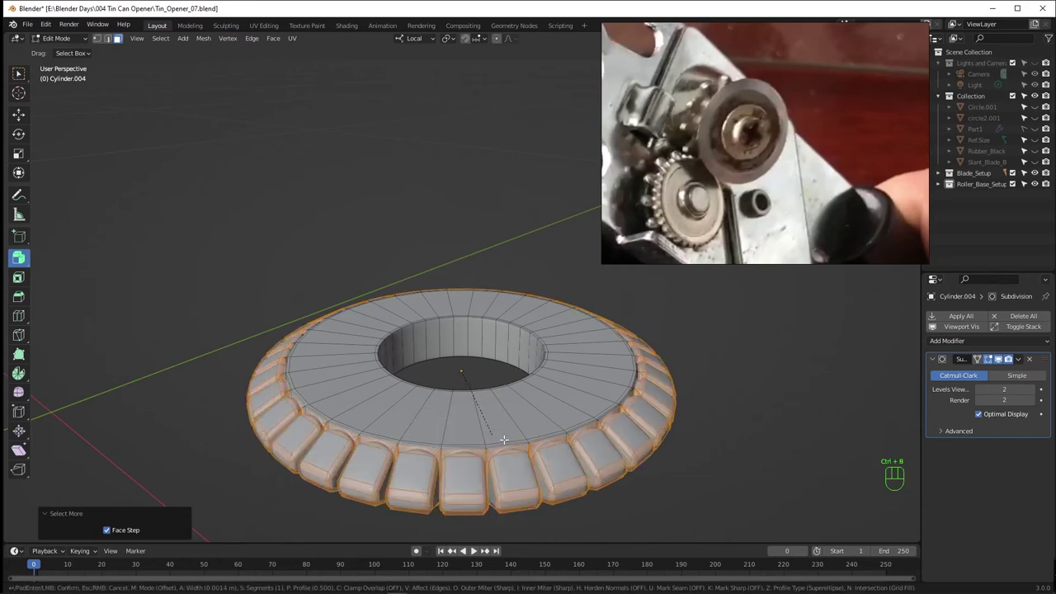
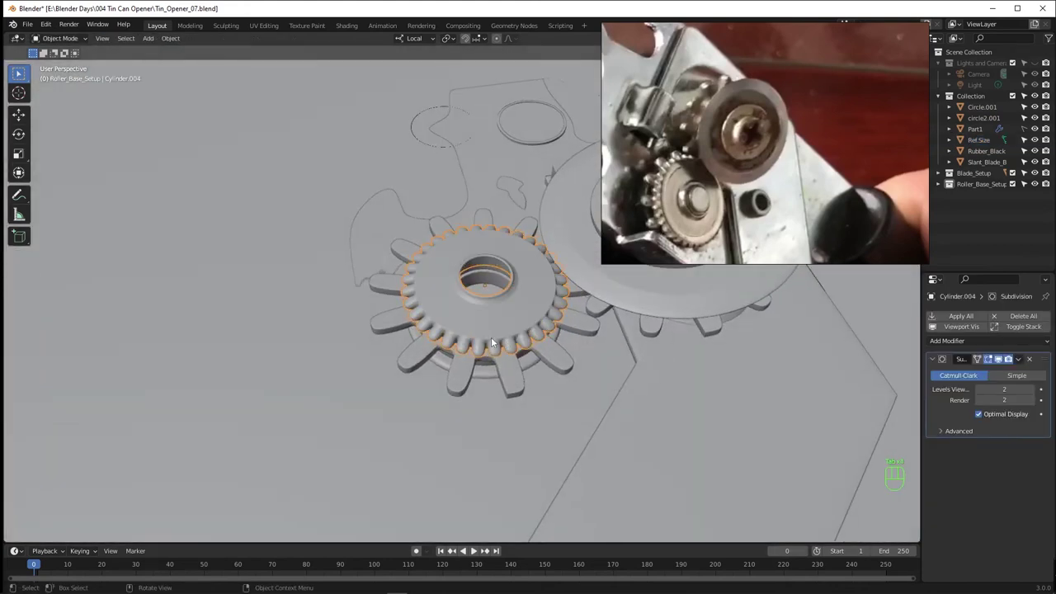
Select the whole knurled ring mesh and stretch it taller along Z.
key(Tab)
key(Tab)
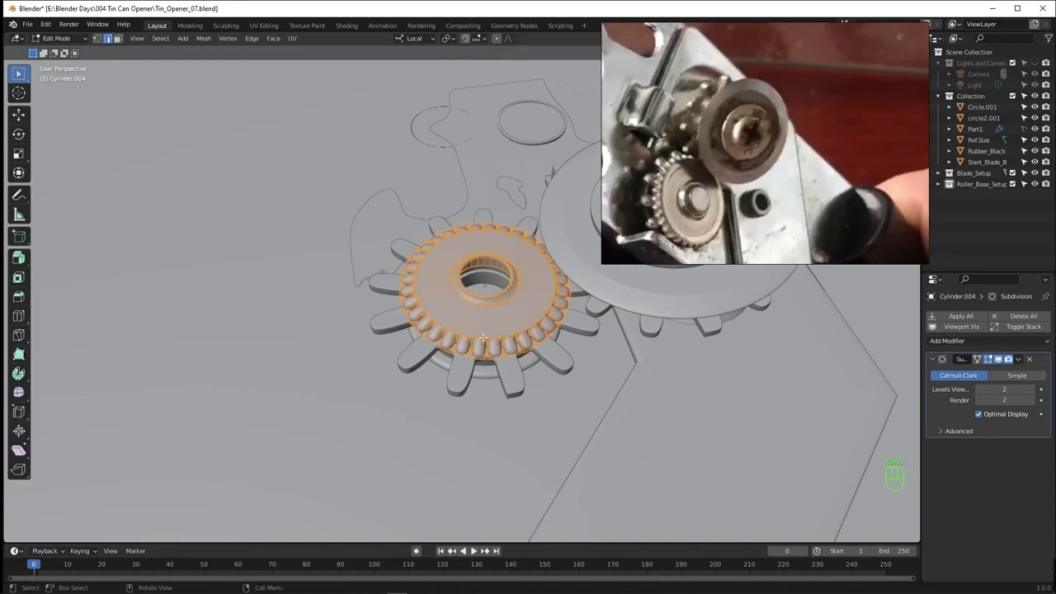
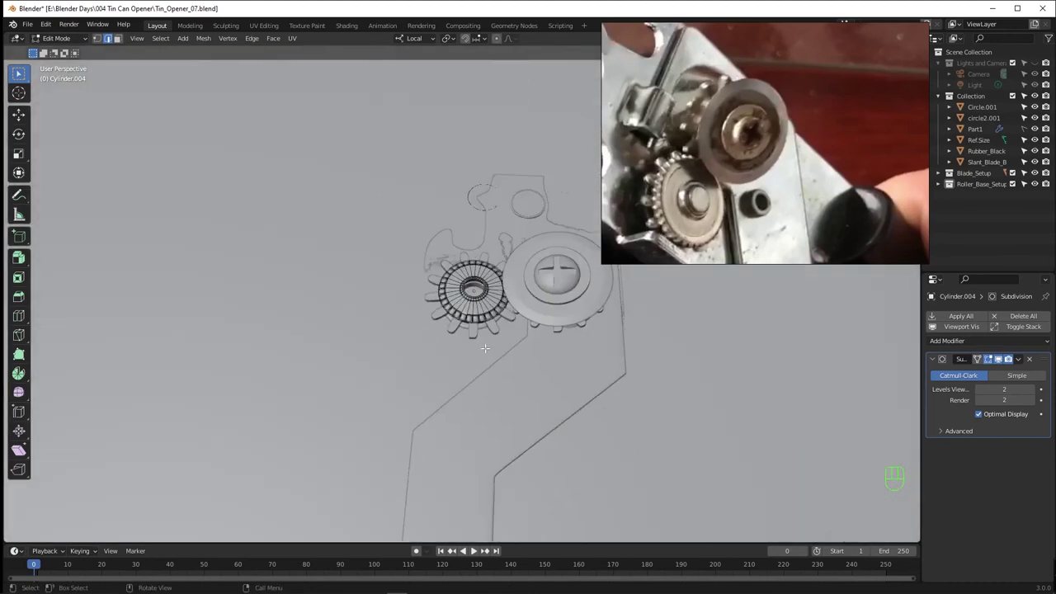
key(shift+a)
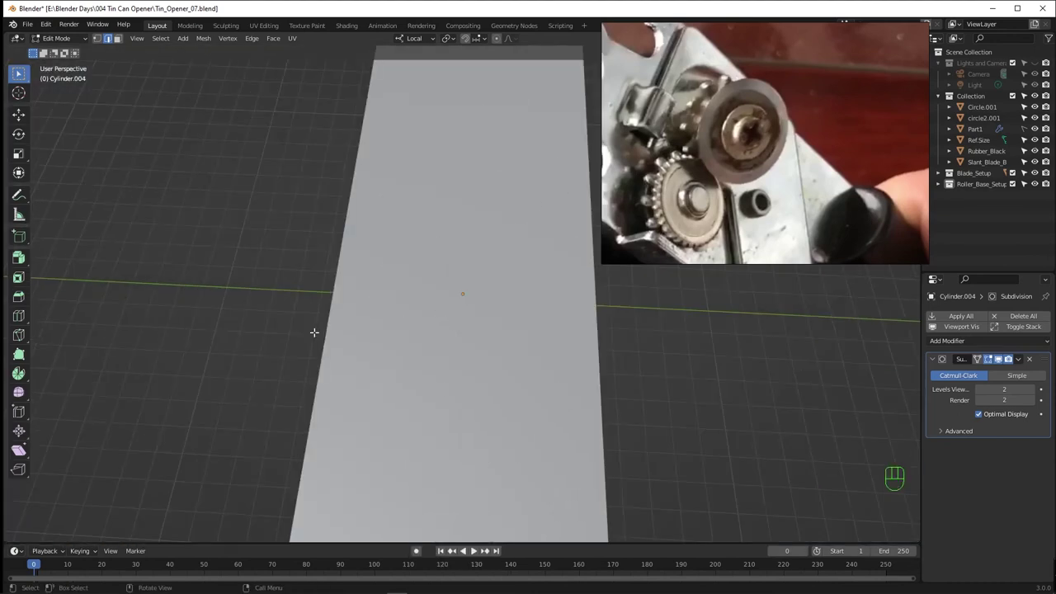
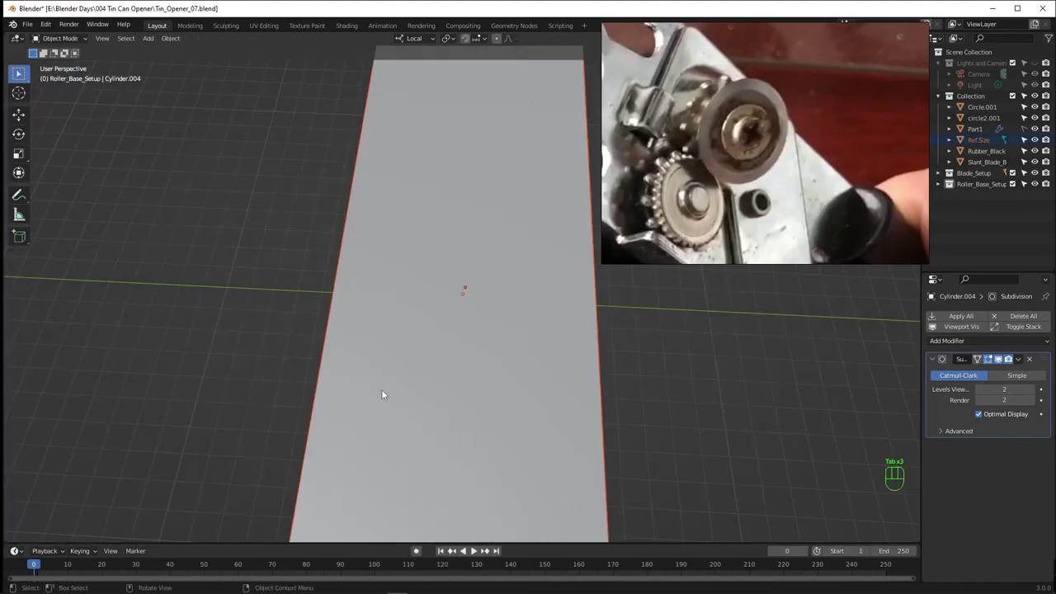
key(h)
drag(528, 324, 496, 245)
key(g)
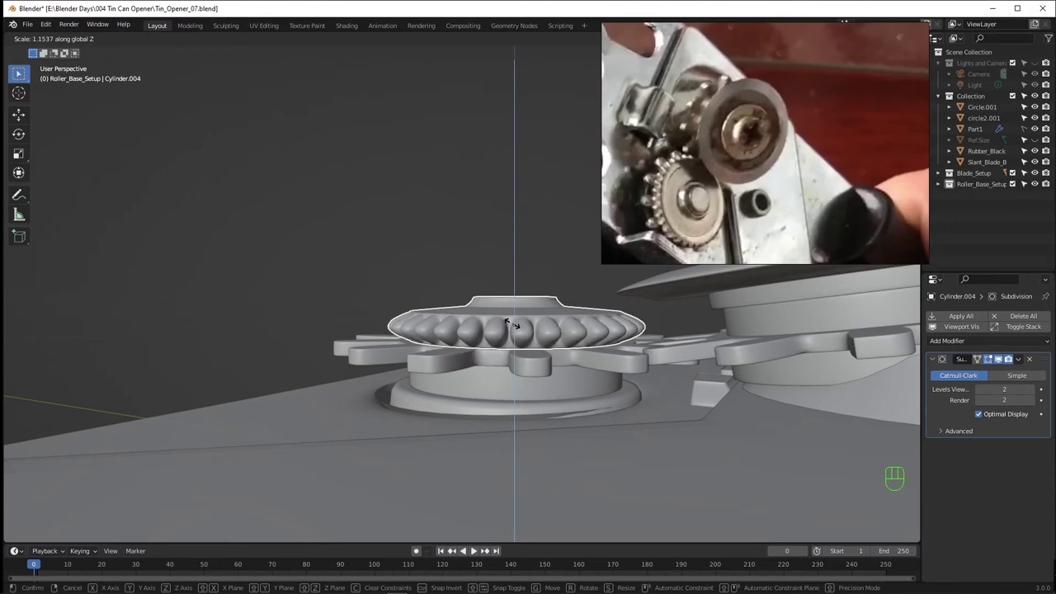
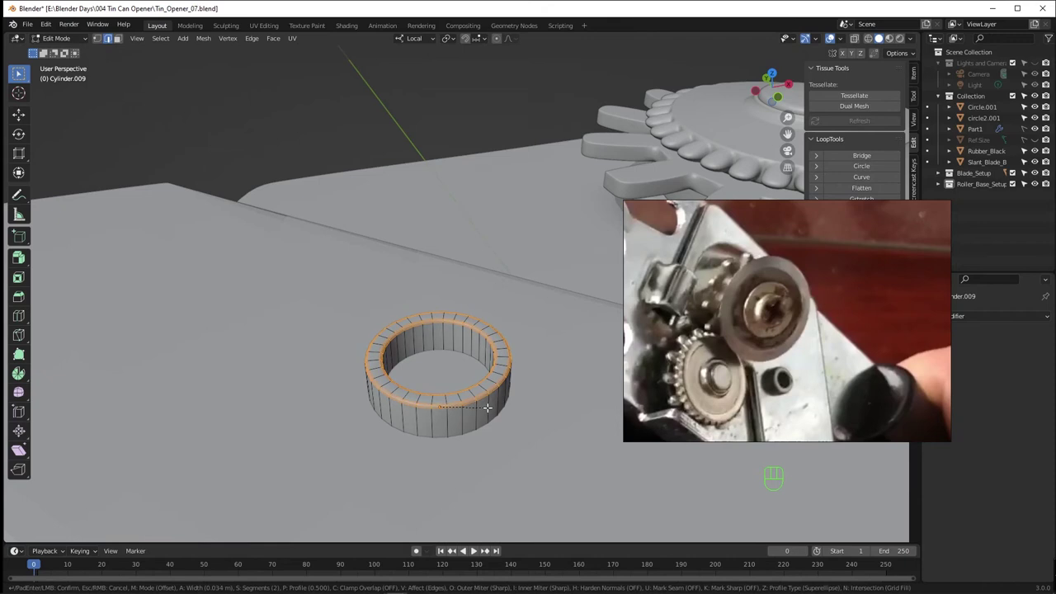
Finish the bevel on the small ring's rims and stop editing its mesh.
key(Tab)
key(alt+z)
key(alt+z)
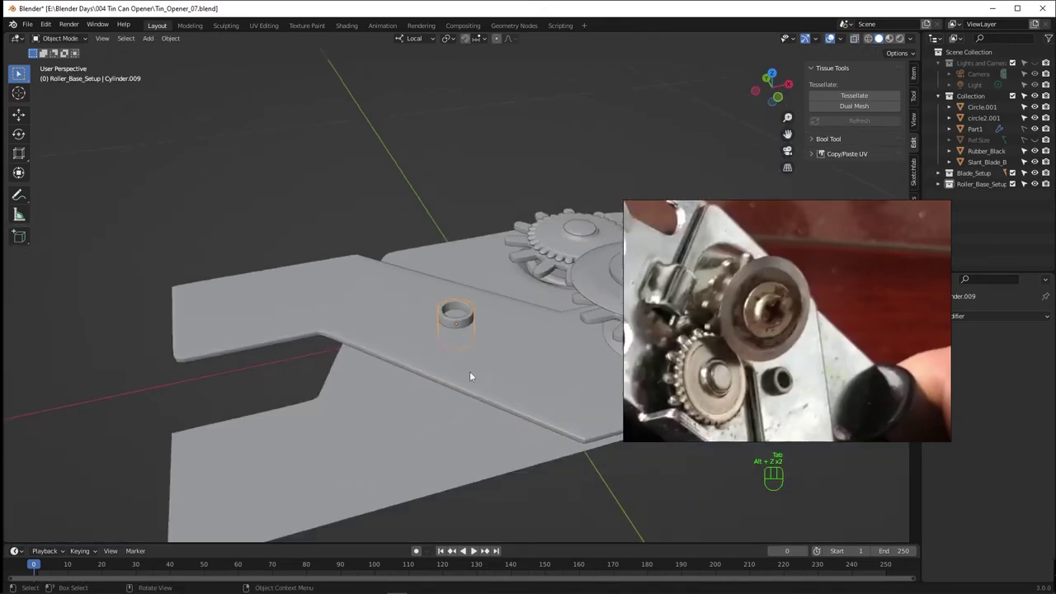
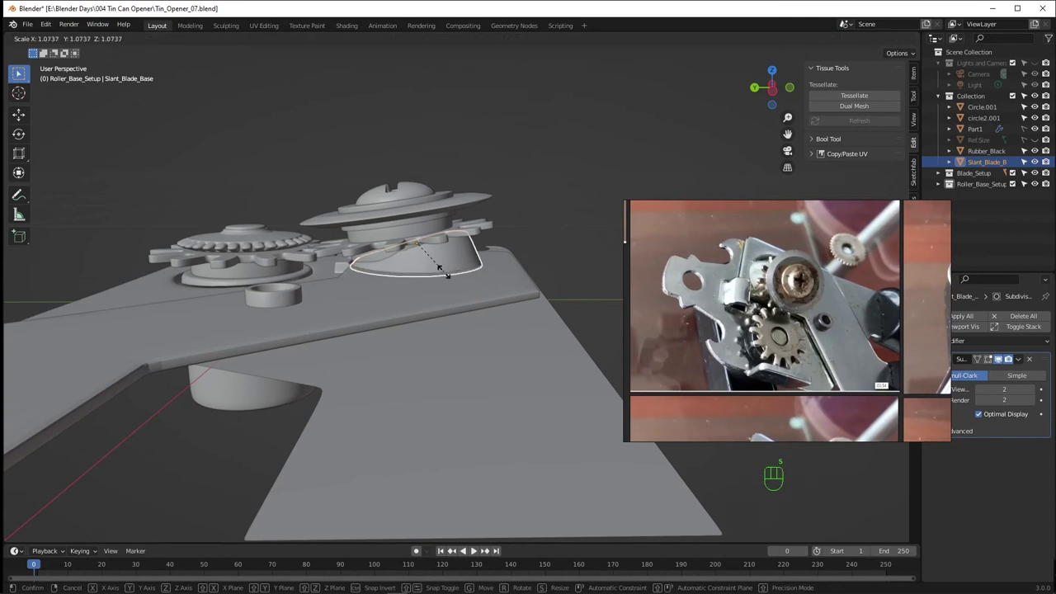
Check the whole assembly from above and save it as Tin_Opener_07.blend.
key(g)
drag(495, 278, 333, 306)
drag(485, 275, 363, 281)
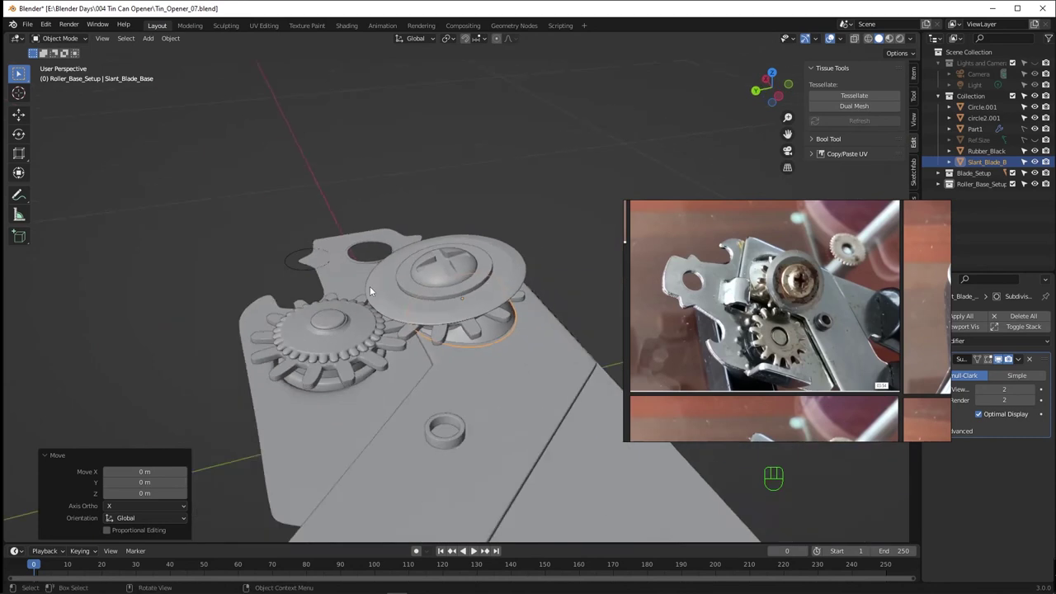
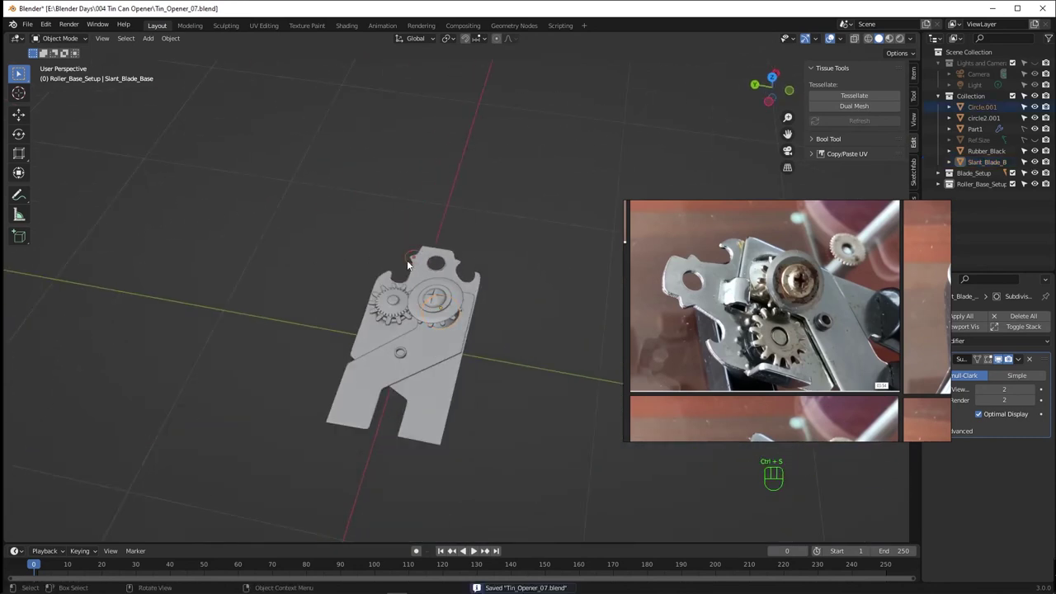
key(h)
key(ctrl+s)
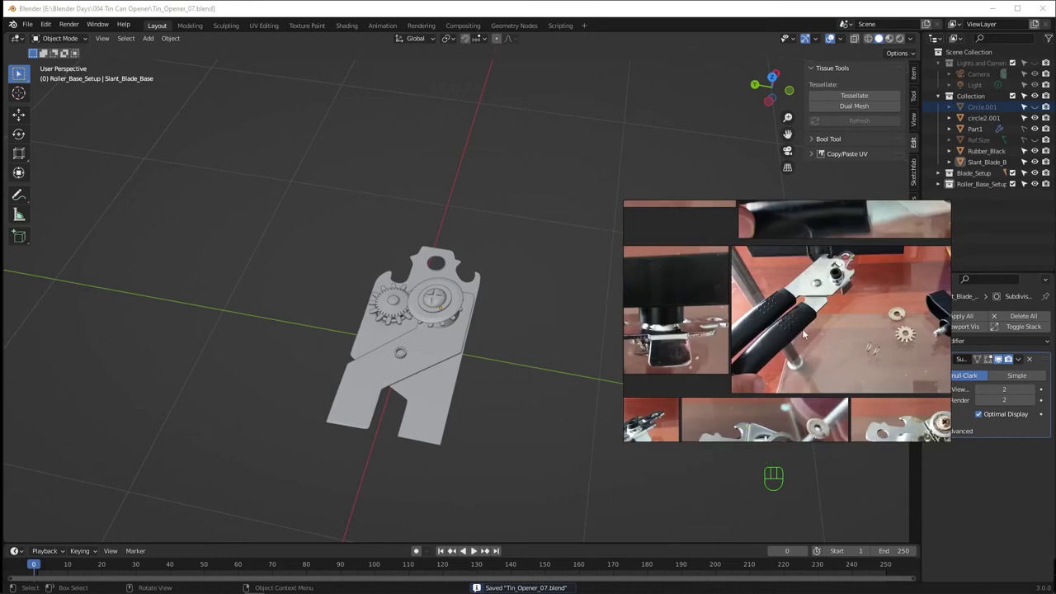
Select the small Cylinder.009 ring on the base plate and orbit around it.
click(397, 302)
drag(460, 390, 445, 228)
drag(393, 320, 490, 234)
drag(383, 326, 392, 371)
drag(401, 379, 462, 304)
click(495, 245)
key(h)
drag(427, 318, 451, 339)
drag(451, 339, 447, 307)
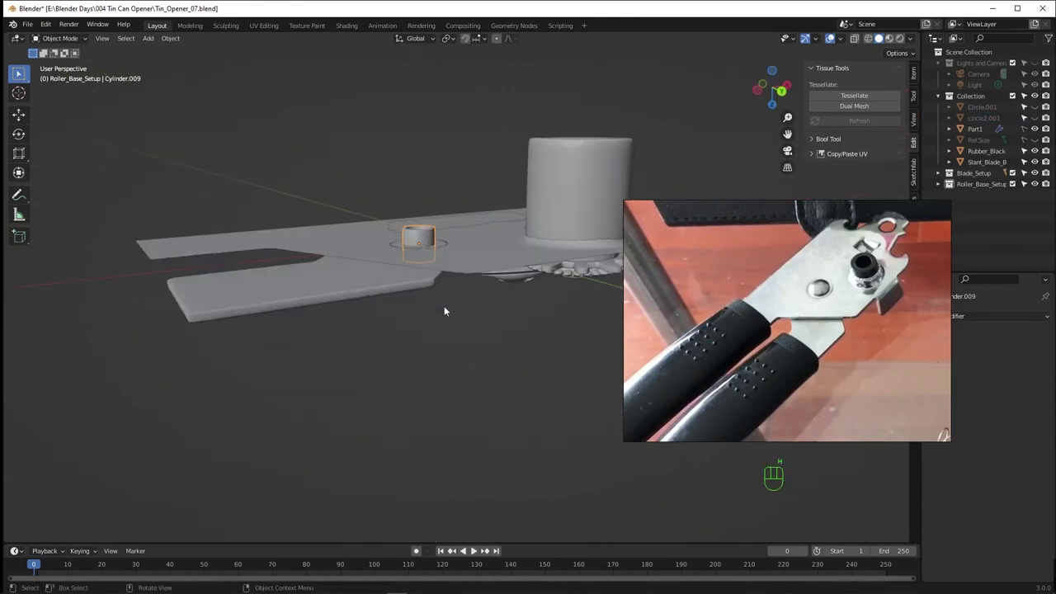
Squash the small cylinder on the blade plate to a much shorter height along Z.
key(s)
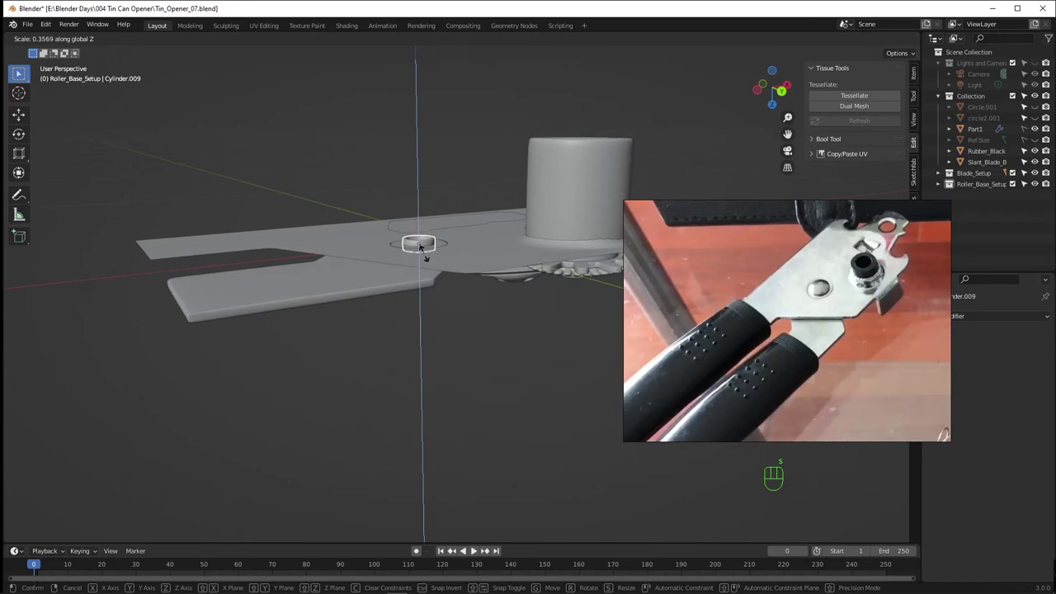
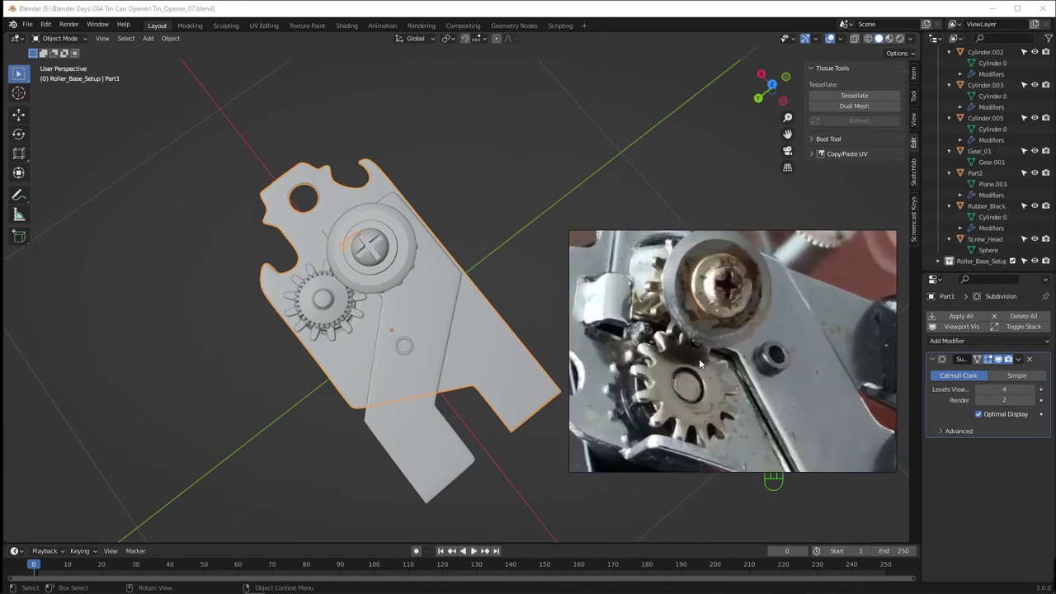
Lower Cylinder.008 slightly along Z inside the lower gear's centre hub.
drag(351, 377, 421, 309)
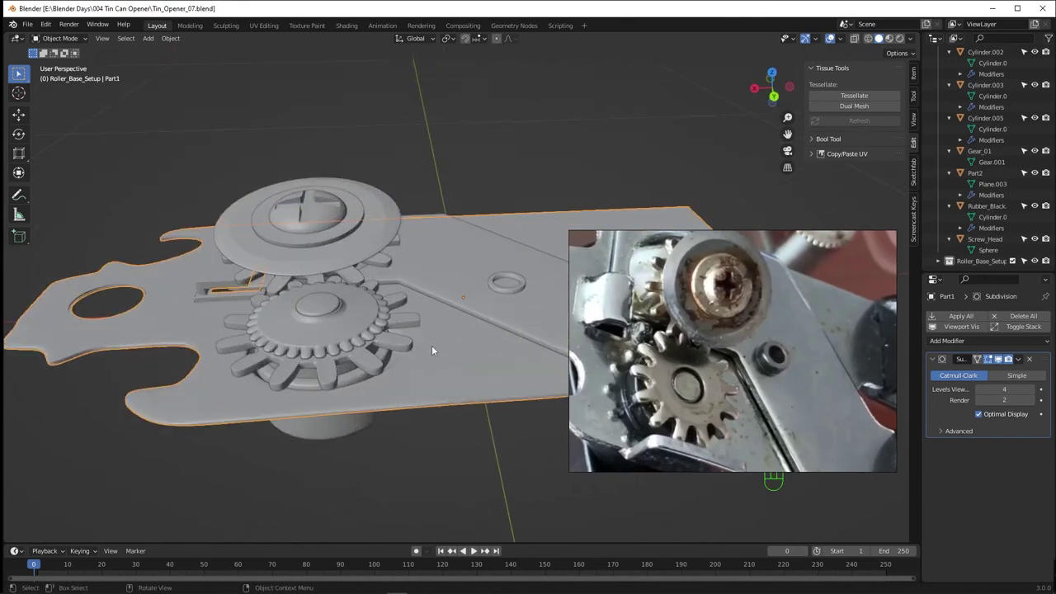
drag(376, 327, 397, 321)
click(424, 309)
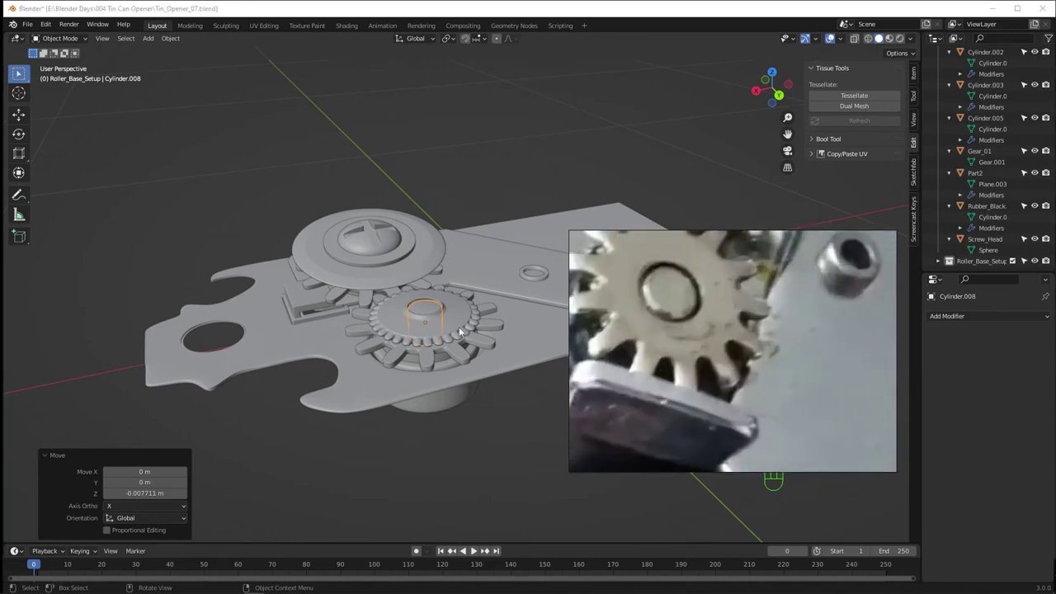
click(462, 329)
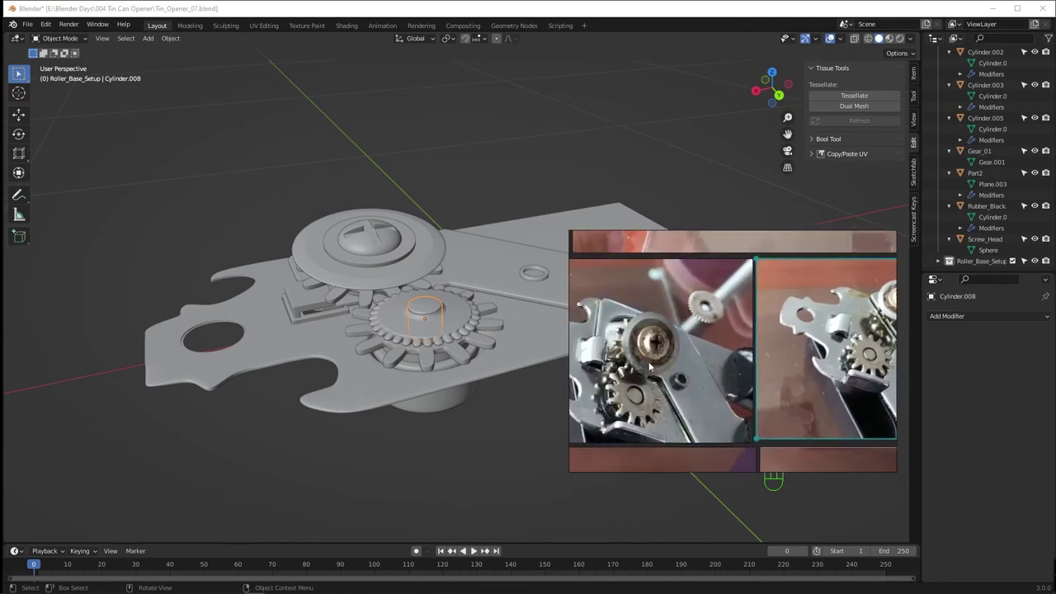
Orbit underneath the plate to inspect the round boss on its underside.
drag(347, 326, 169, 361)
drag(381, 361, 294, 229)
drag(399, 411, 411, 314)
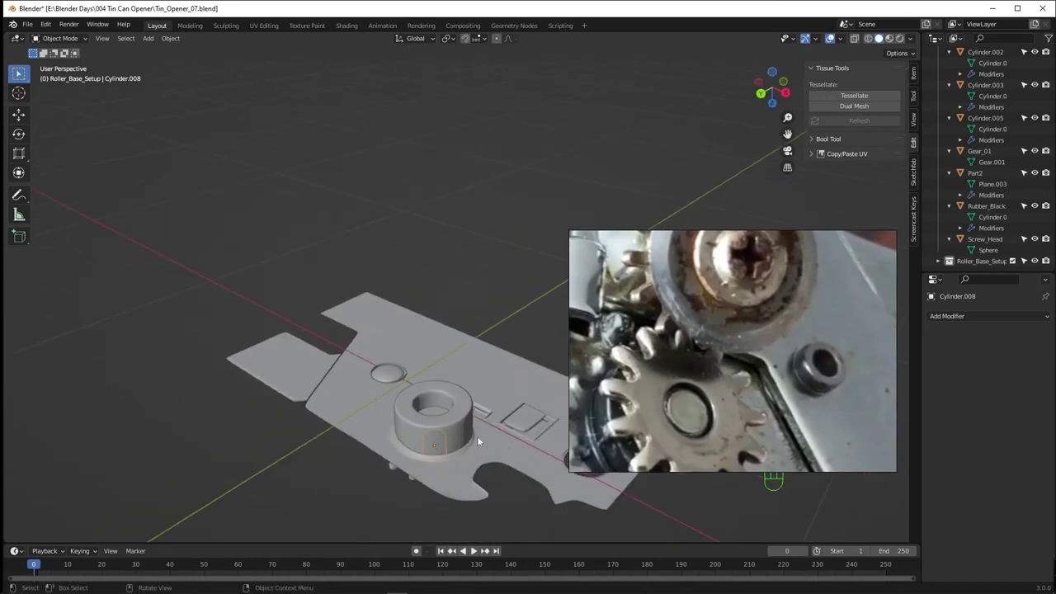
drag(470, 426, 359, 388)
drag(346, 410, 403, 426)
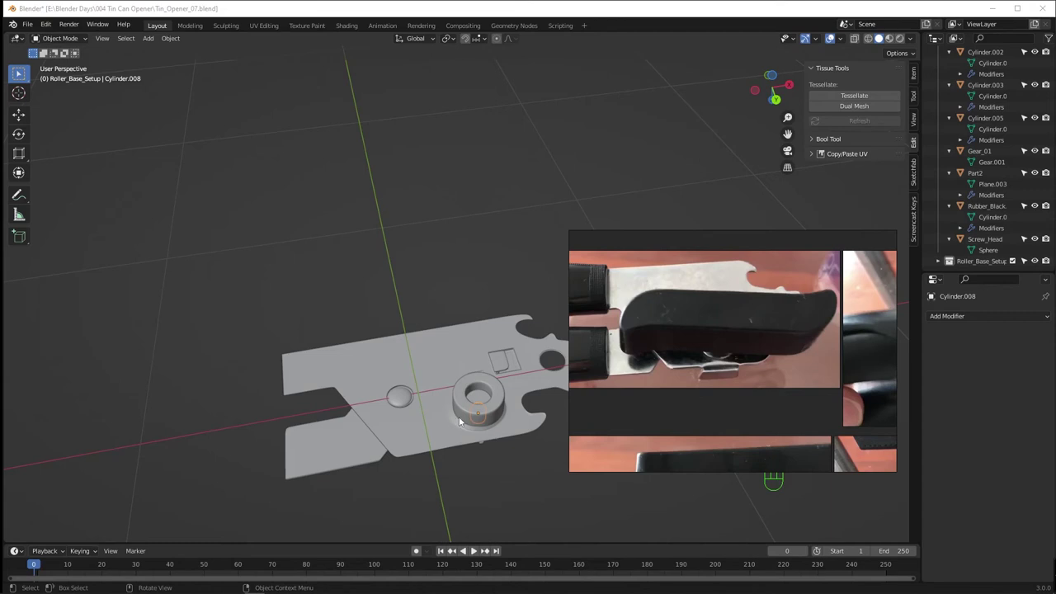
drag(450, 407, 459, 408)
Lay the scaled, rotated handle piece flat against the blade plate and check its placement.
drag(436, 378, 374, 363)
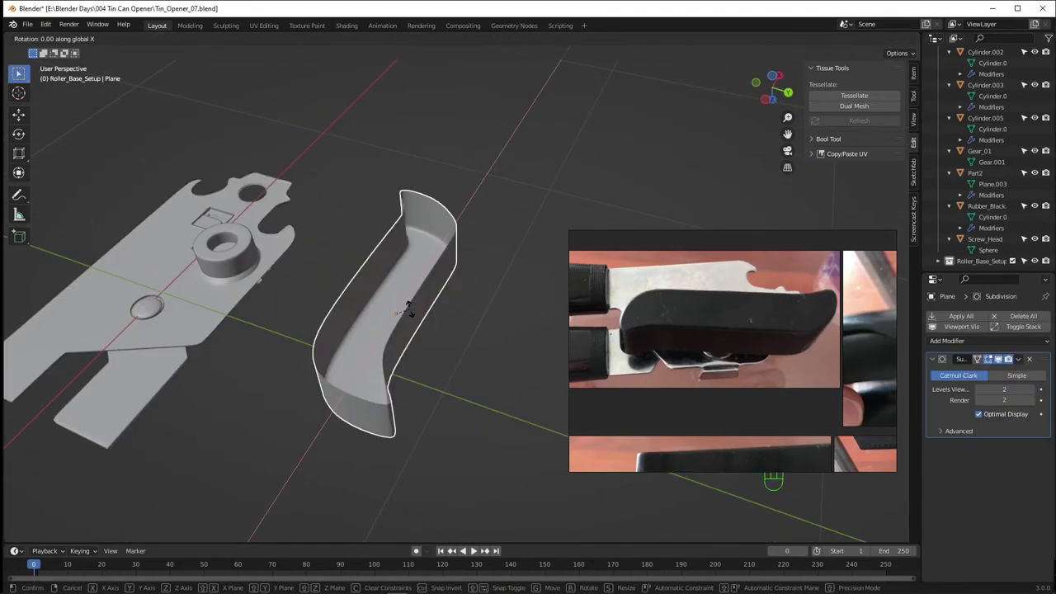
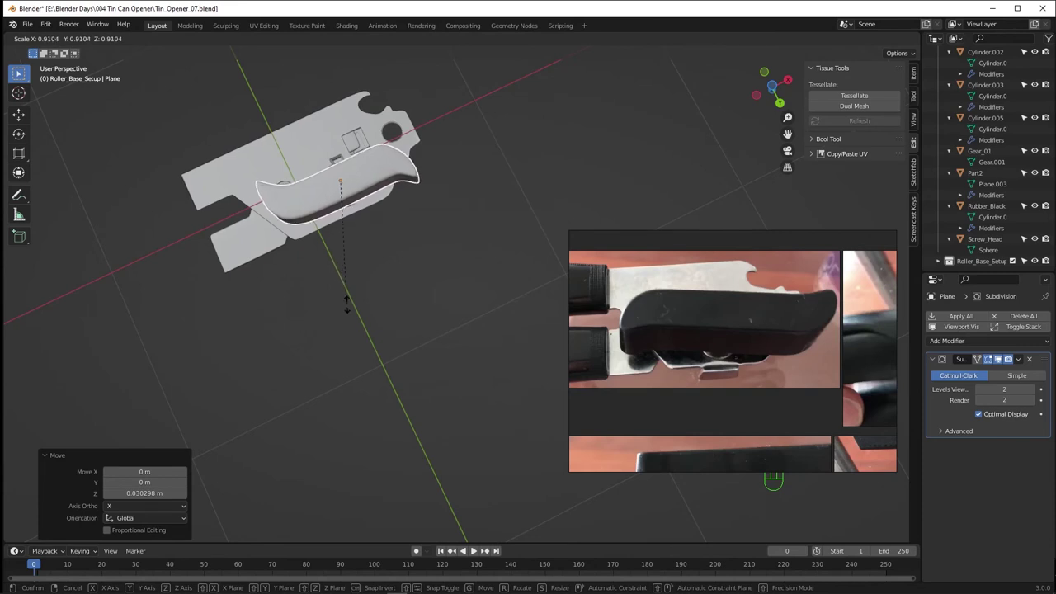
drag(358, 299, 388, 330)
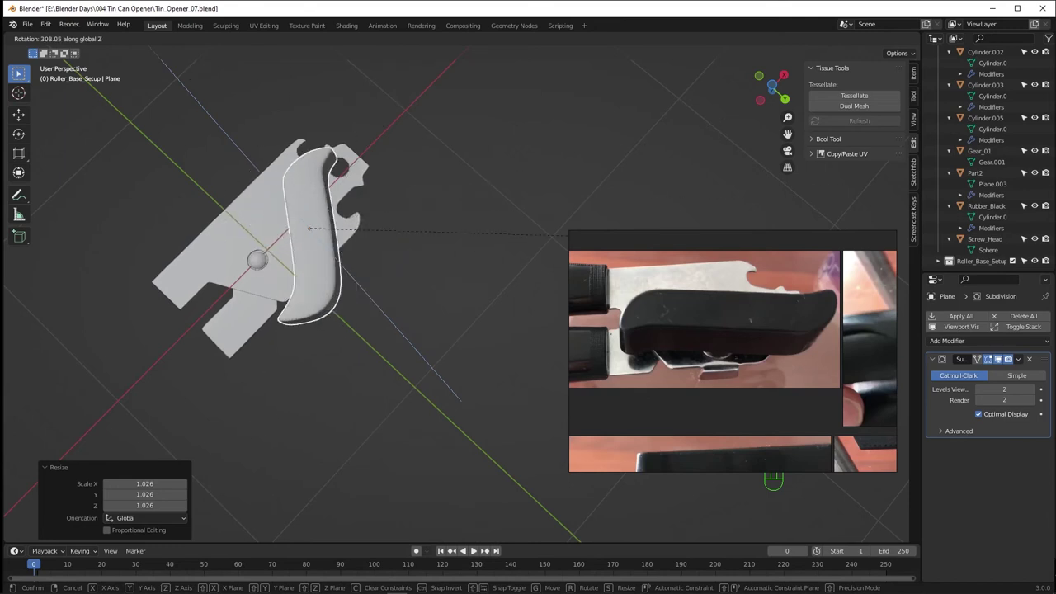
Cut several vertical edge loops across the long handle block and slide them into place.
key(ctrl+r)
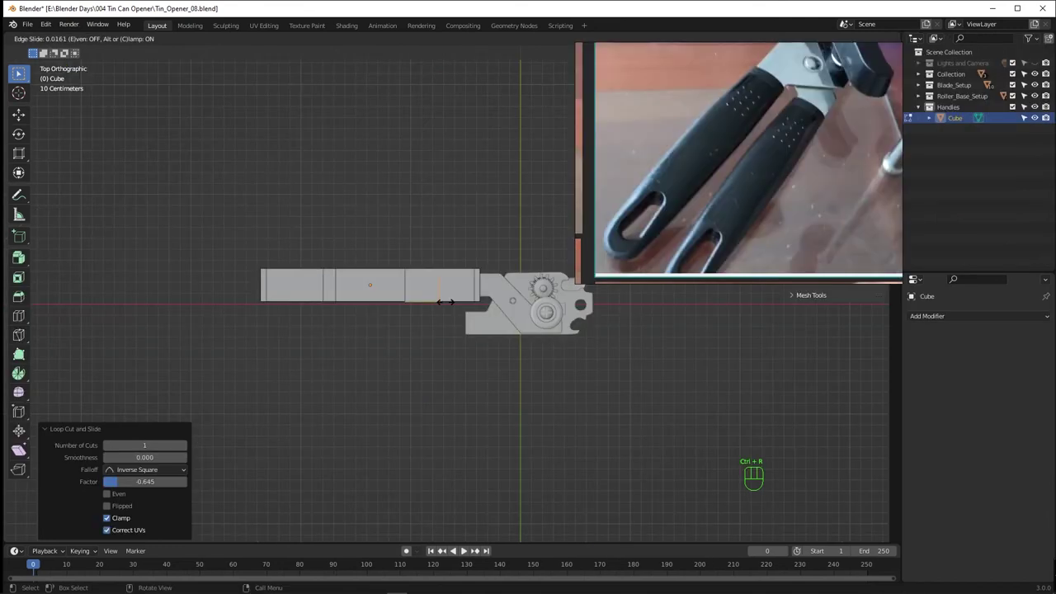
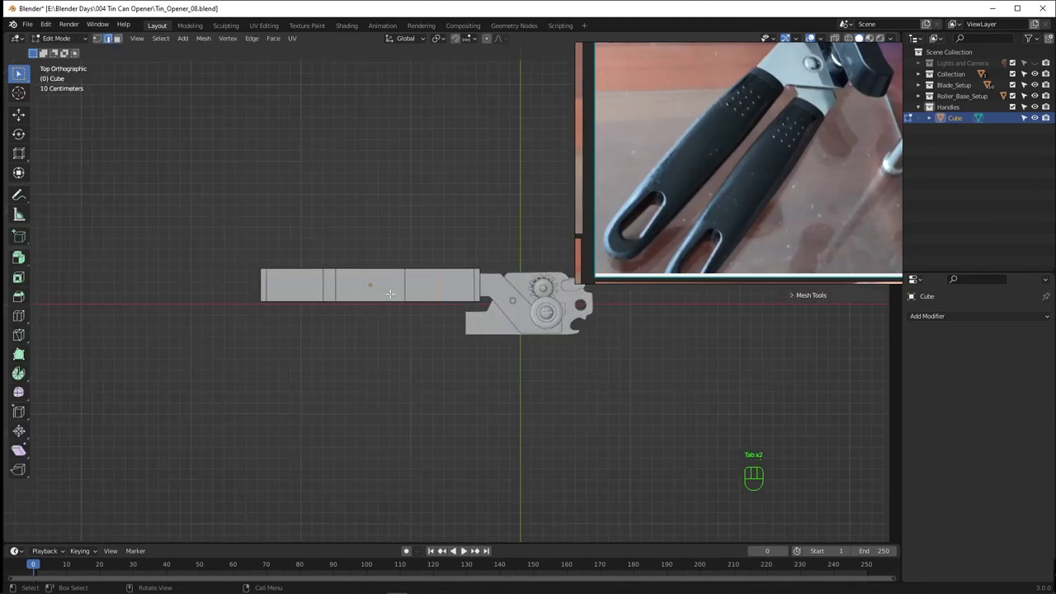
key(ctrl+r)
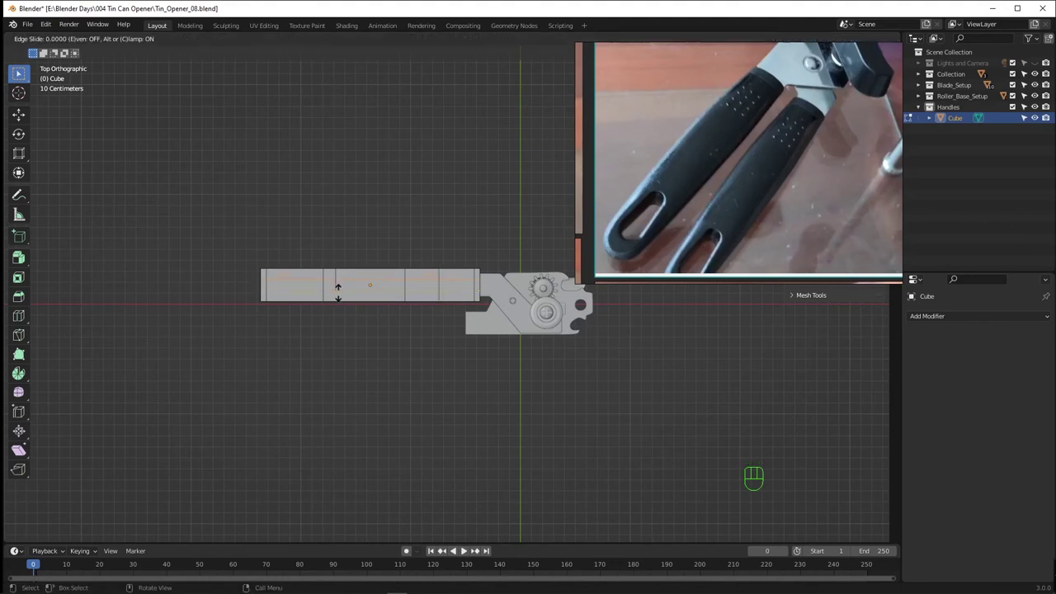
key(s)
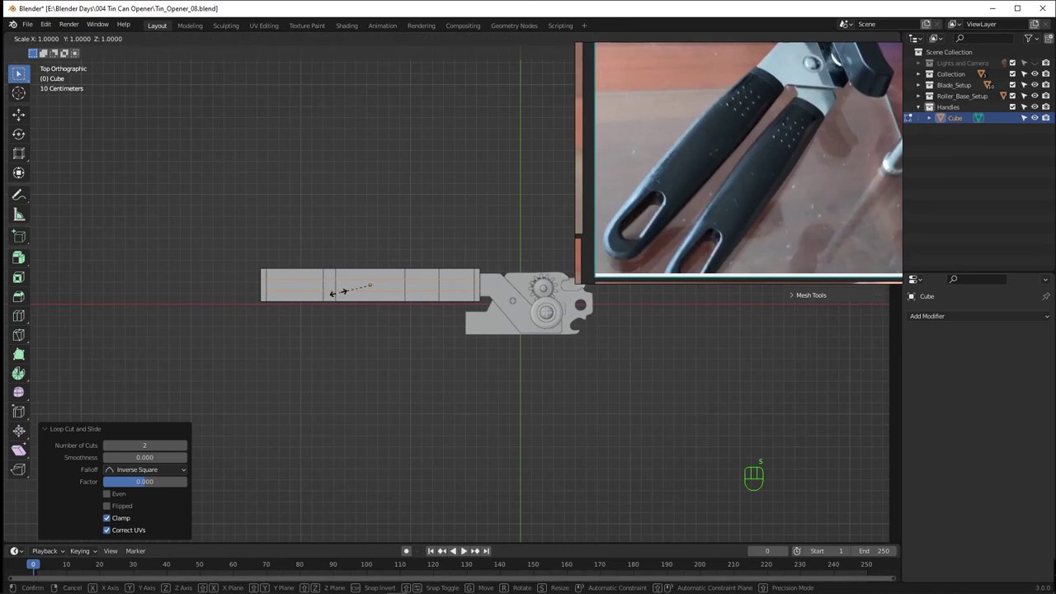
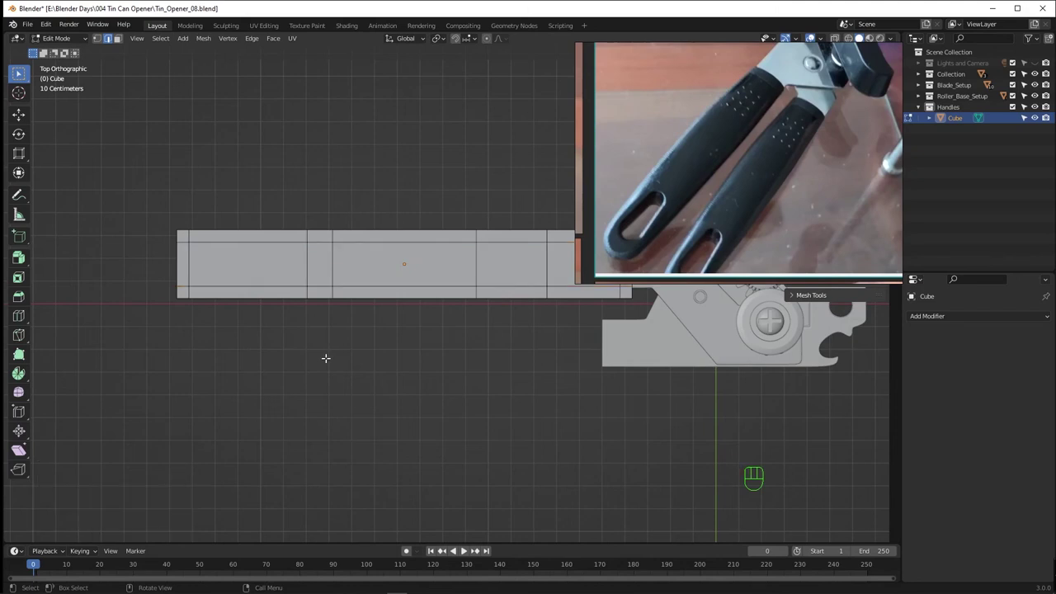
Add a second pair of lengthwise loops and a cross loop near the handle's end.
key(ctrl+r)
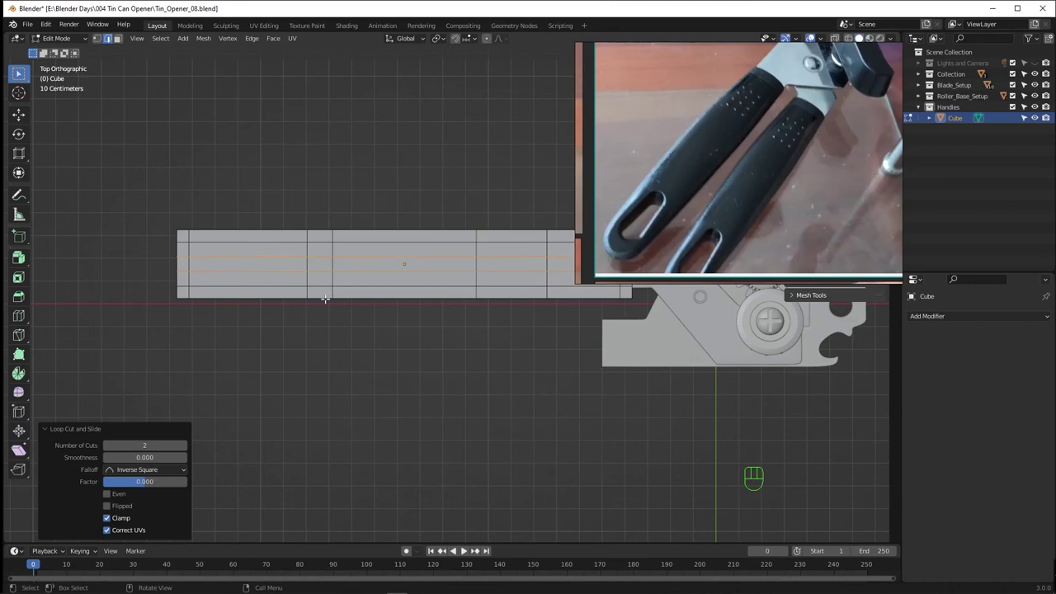
key(ctrl+r)
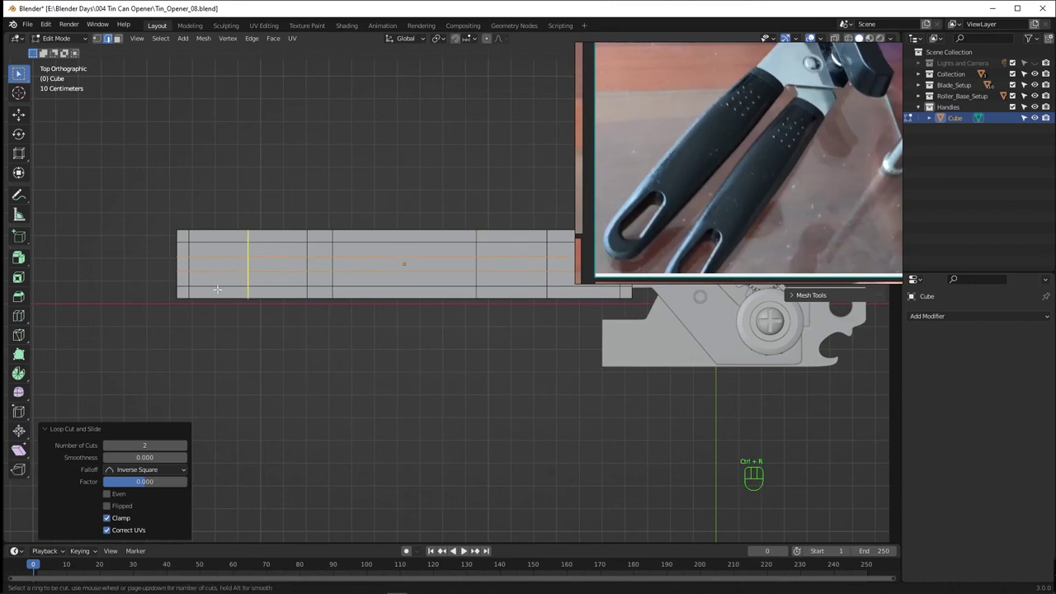
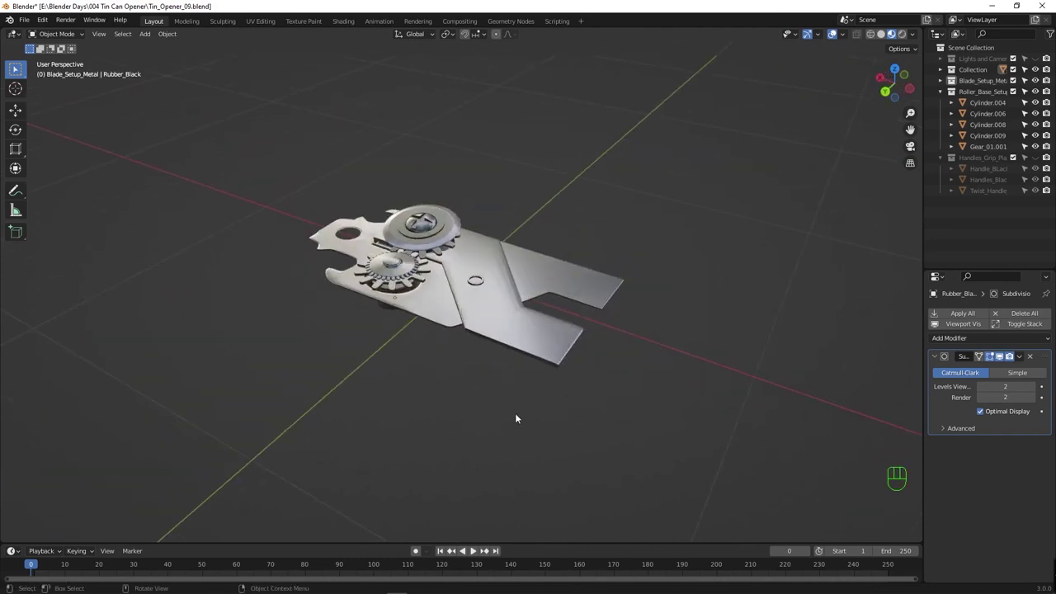
Shade the Part2 blade plate smooth and move in close to its lower bend.
click(520, 341)
right_click(524, 344)
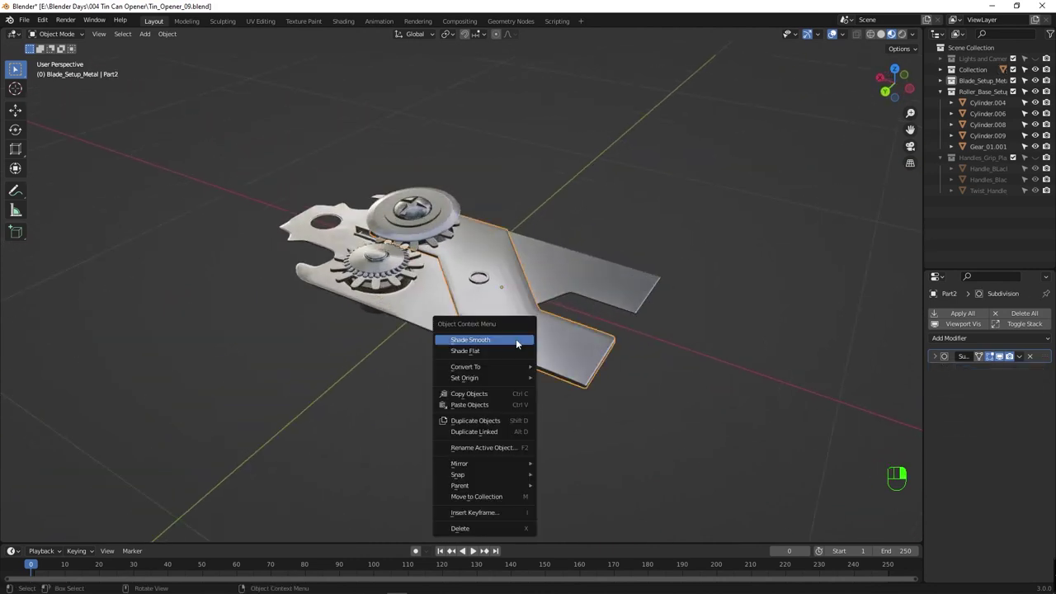
drag(506, 374, 499, 365)
drag(499, 364, 471, 379)
click(424, 359)
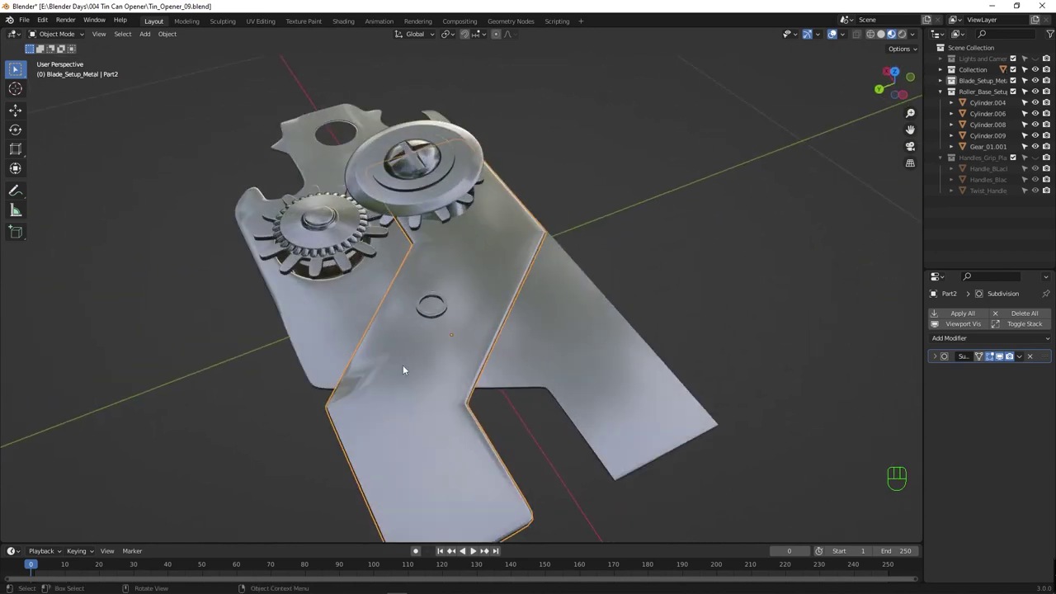
drag(431, 374, 474, 361)
Add an edge loop near the plate's bend, slide it aside, and save Tin_Opener_09.blend.
key(Tab)
key(ctrl+r)
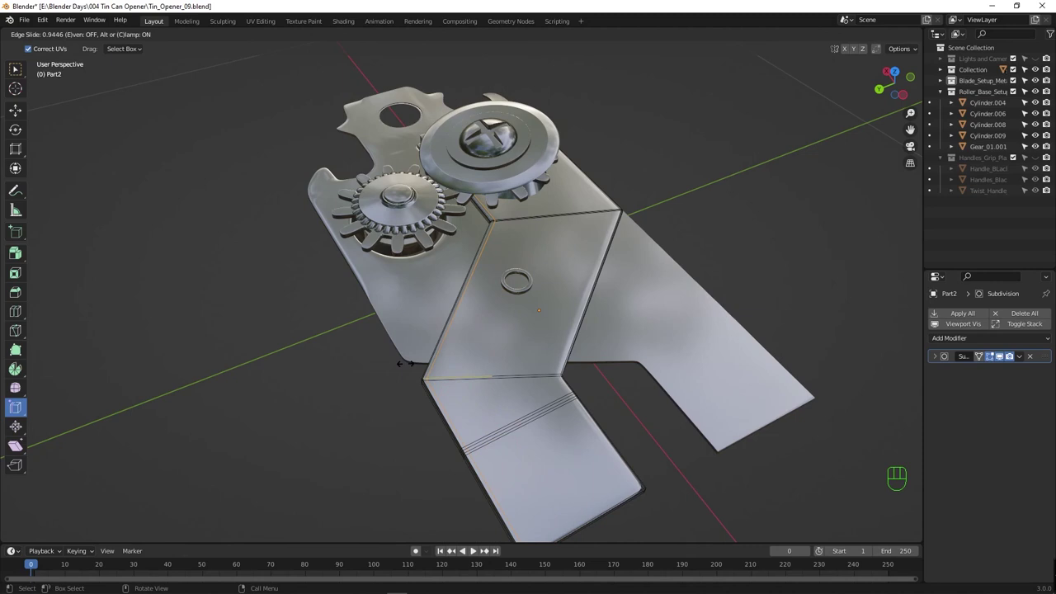
key(Tab)
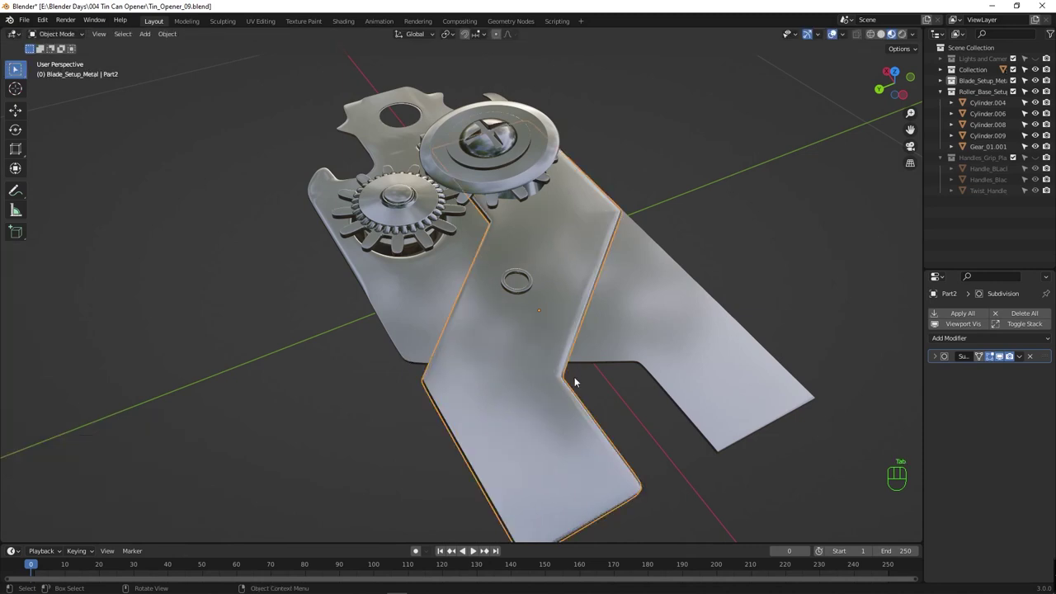
key(ctrl+s)
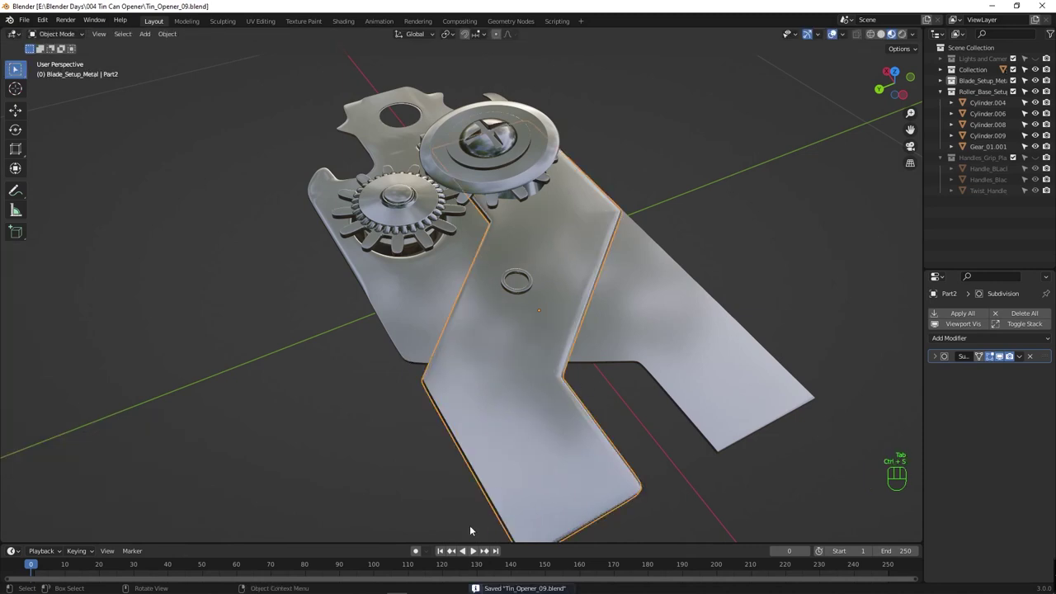